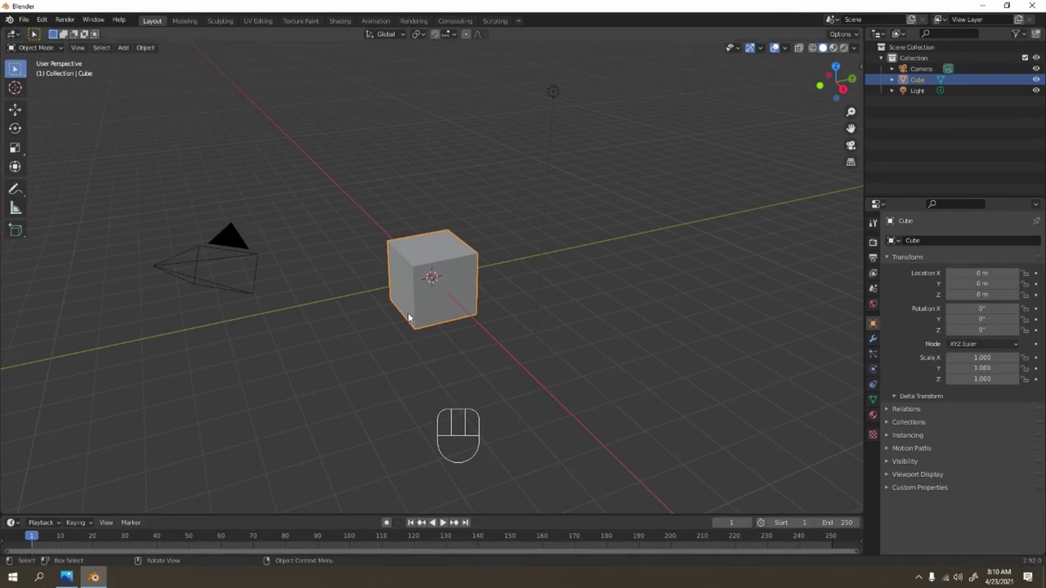
In front view, hide the default cube, camera and light
{"action": "key", "text": "KP_1"}
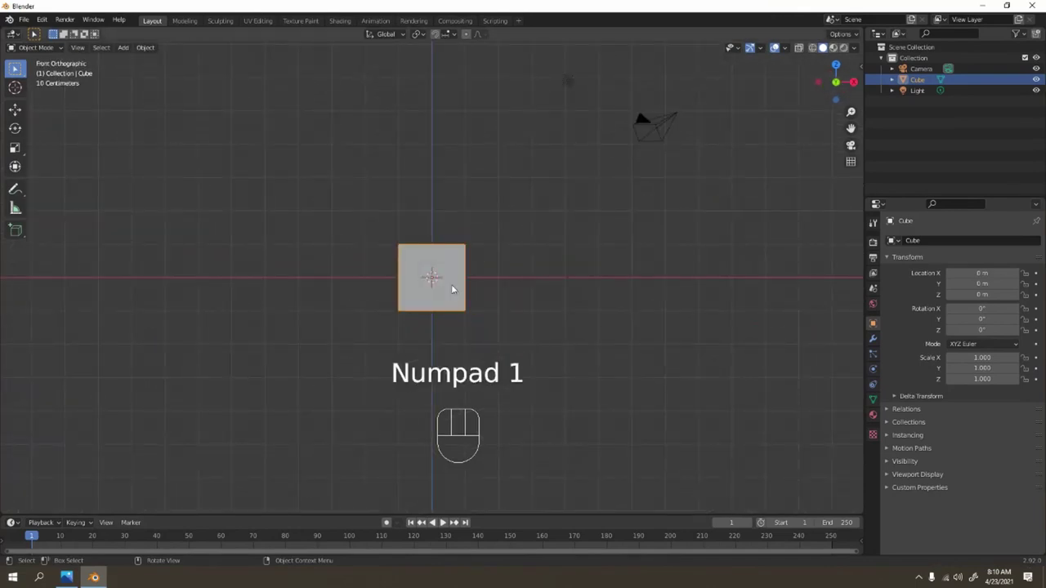
{"action": "key", "text": "h"}
{"action": "left_click_drag", "start_coordinate": [629, 115], "coordinate": [686, 176]}
{"action": "key", "text": "h"}
Add a UV sphere at the scene centre and frame it in the view
{"action": "left_click", "coordinate": [474, 245]}
{"action": "key", "text": "shift+a"}
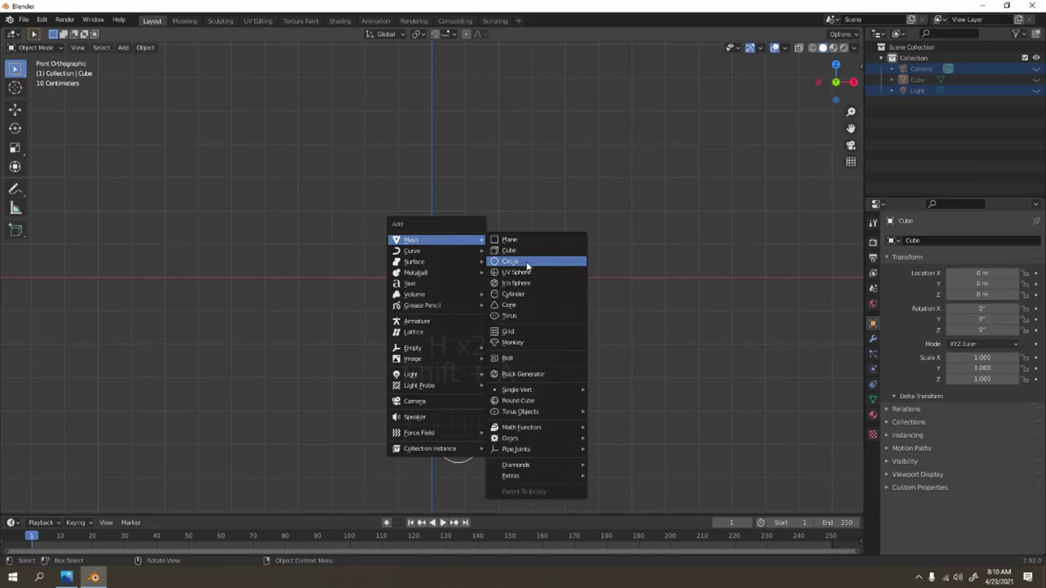
{"action": "key", "text": "shift+a"}
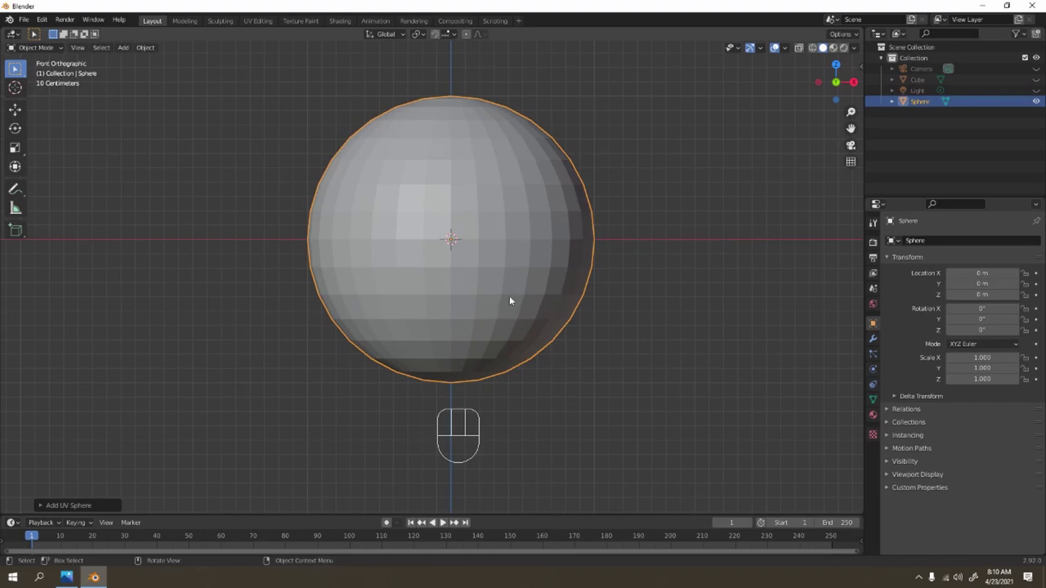
In Edit Mode with X-ray on, delete the sphere's top cap faces to open the bowl
{"action": "key", "text": "Tab"}
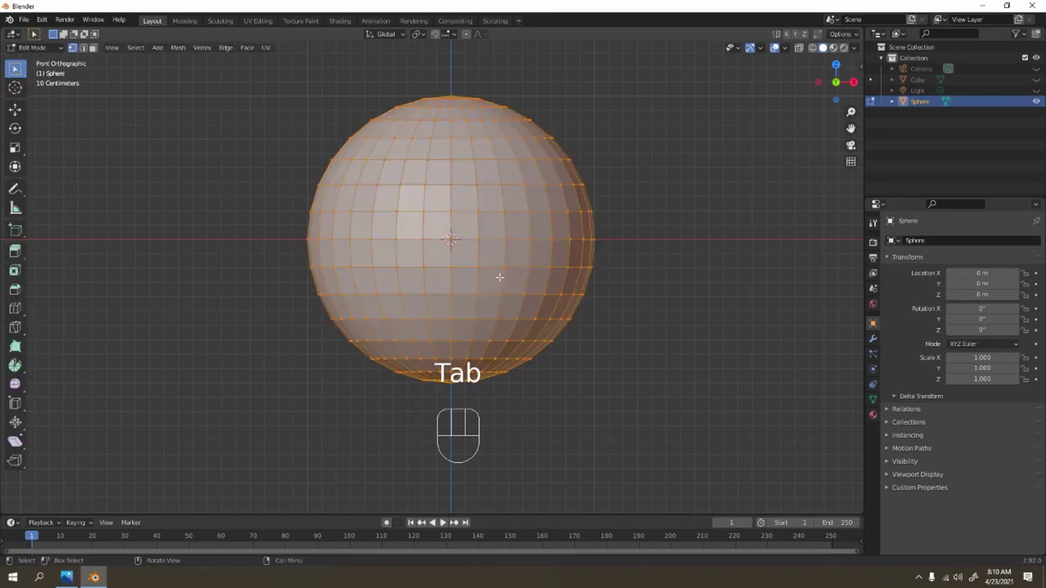
{"action": "key", "text": "3"}
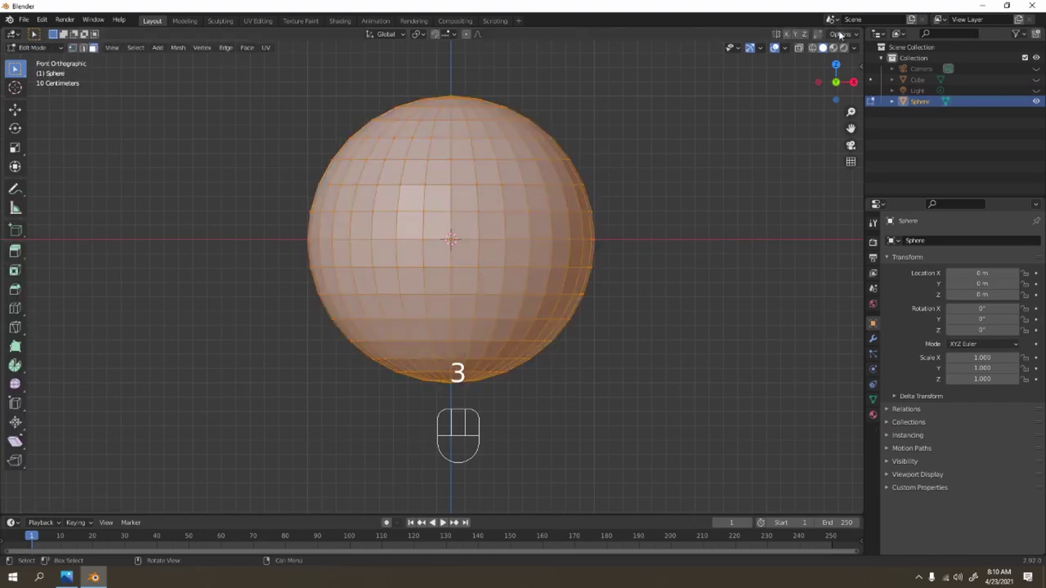
{"action": "left_click", "coordinate": [815, 53]}
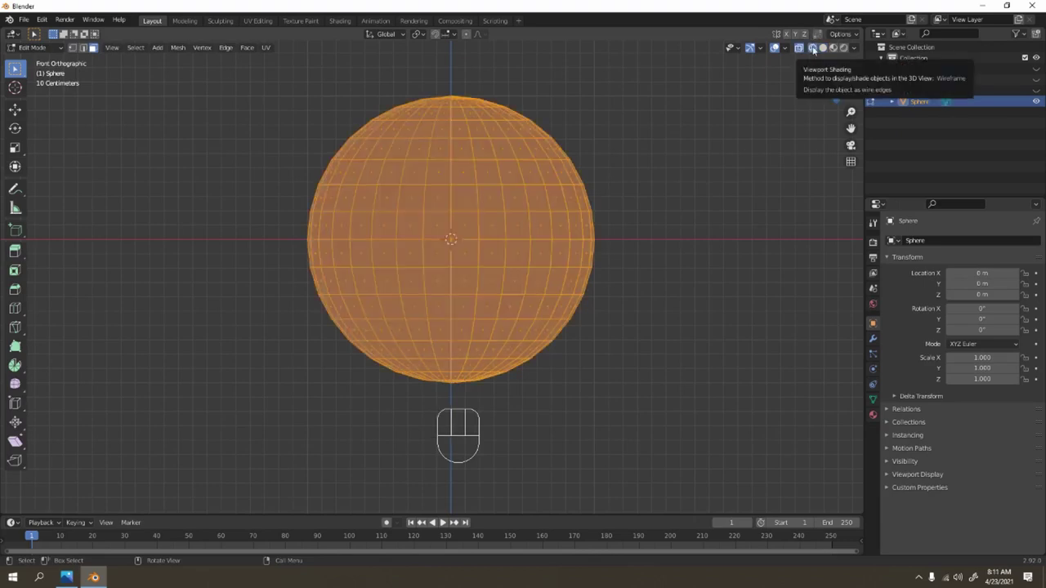
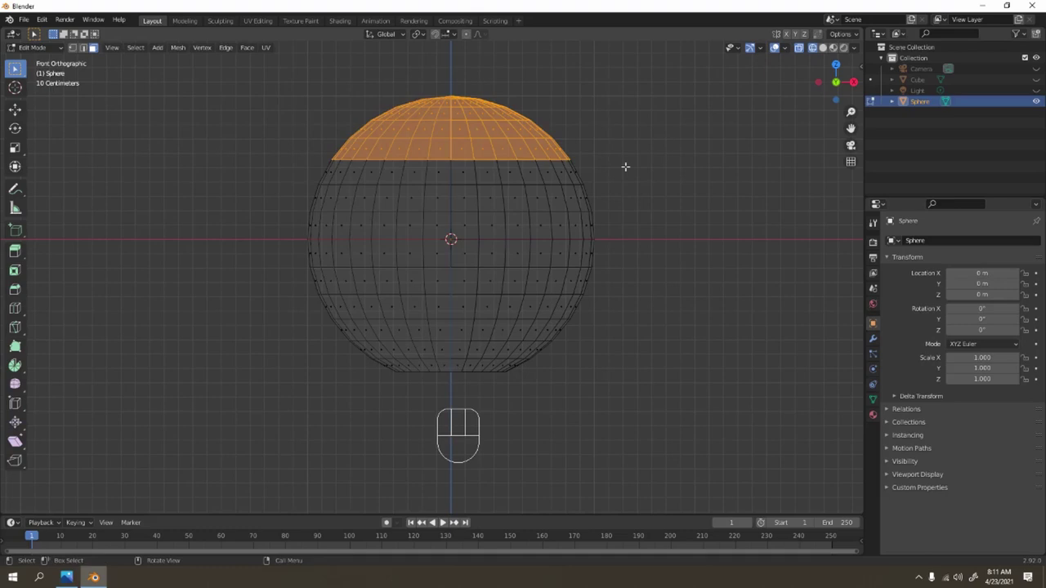
{"action": "key", "text": "Delete"}
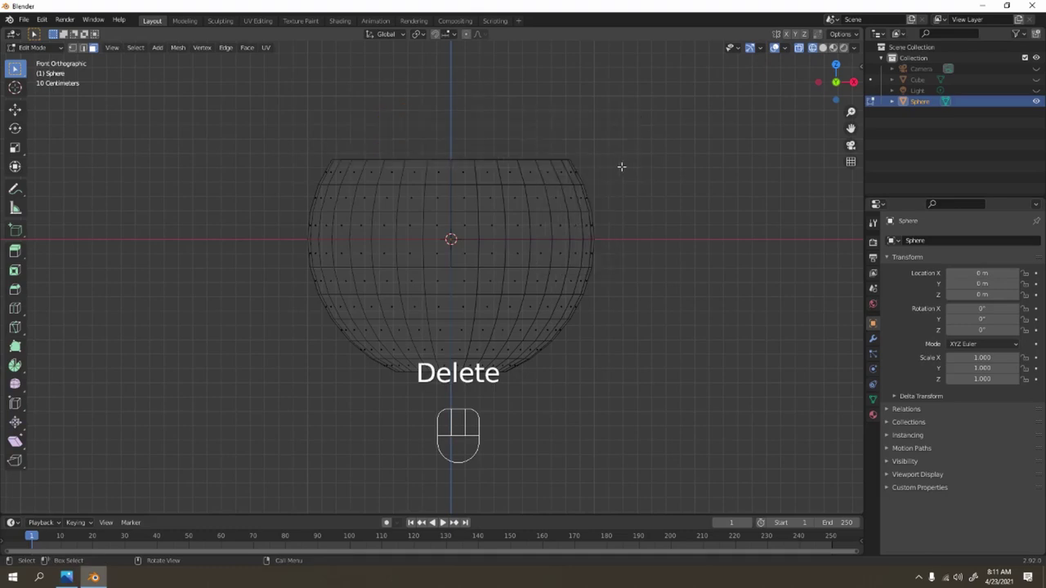
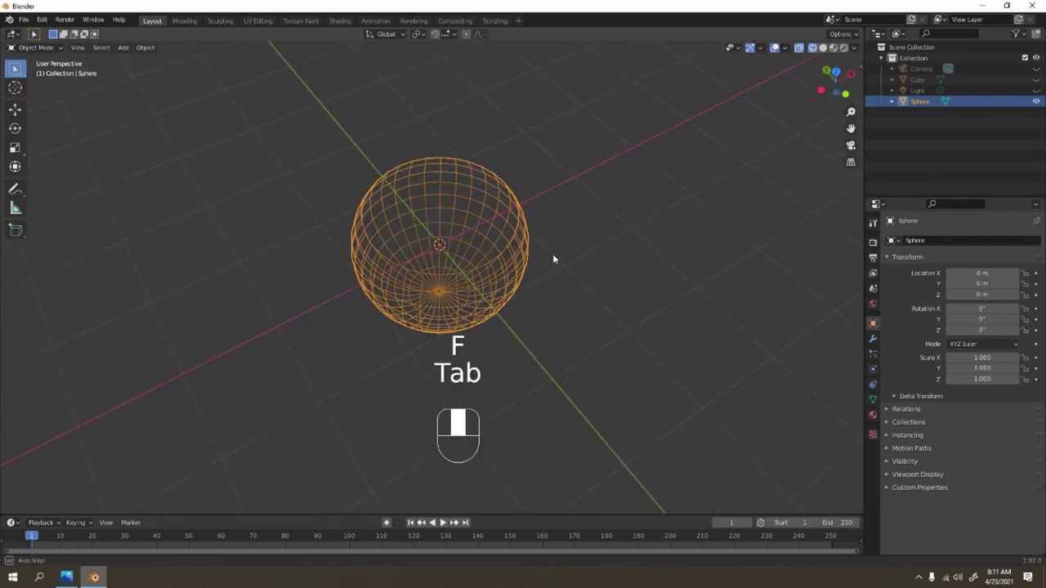
Give the bowl a Solidify wall thickness of 0.02 m and apply it to the mesh
{"action": "left_click", "coordinate": [822, 49]}
{"action": "middle_click", "coordinate": [512, 265]}
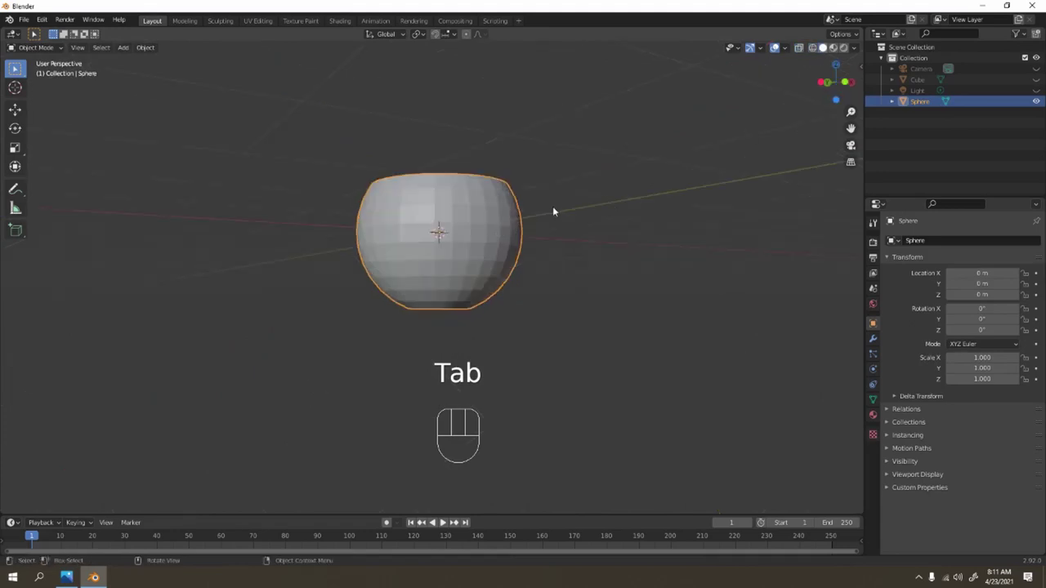
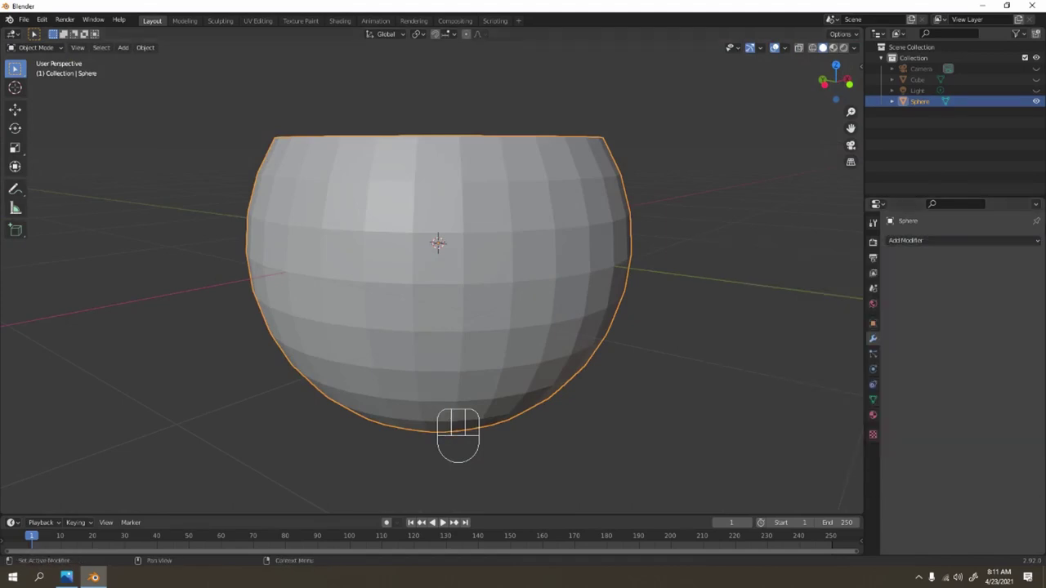
{"action": "left_click_drag", "start_coordinate": [922, 250], "coordinate": [989, 253]}
{"action": "middle_click", "coordinate": [990, 253]}
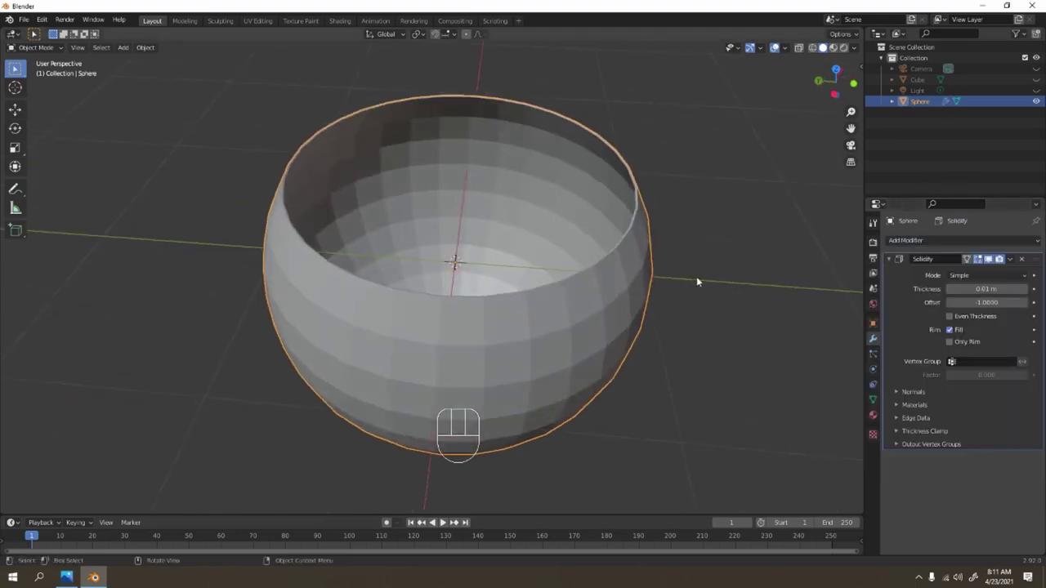
{"action": "left_click_drag", "start_coordinate": [696, 292], "coordinate": [677, 319]}
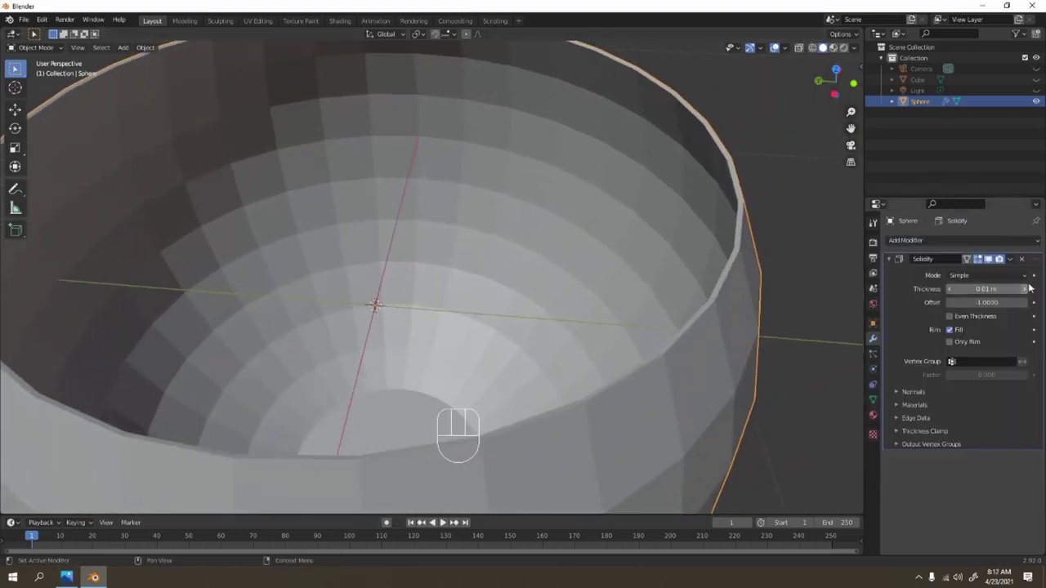
{"action": "left_click", "coordinate": [989, 253]}
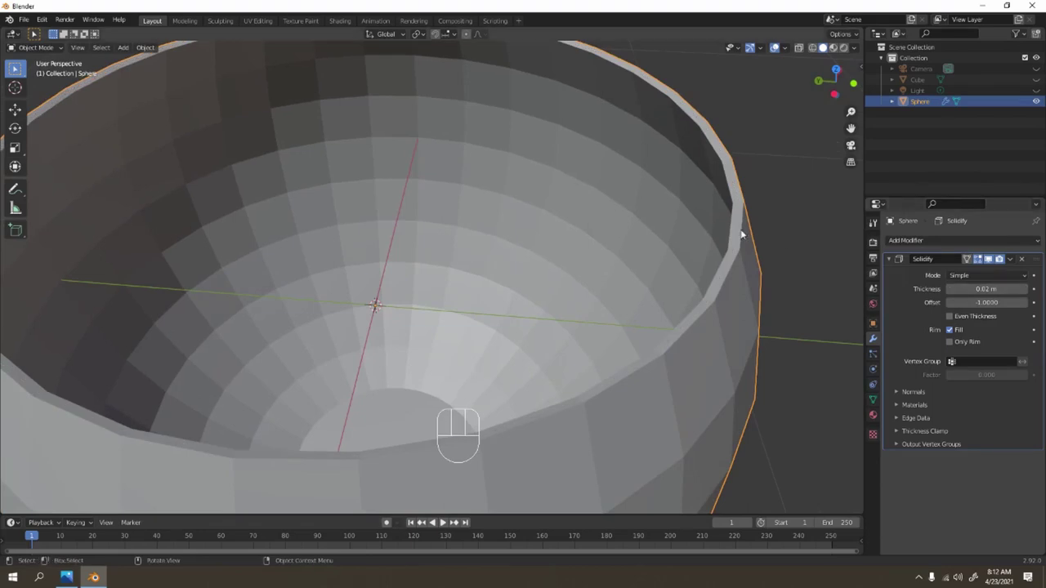
{"action": "key", "text": "ctrl+a"}
Back in Edit Mode, slide an edge loop along the bowl's rim
{"action": "key", "text": "Tab"}
{"action": "key", "text": "ctrl+r"}
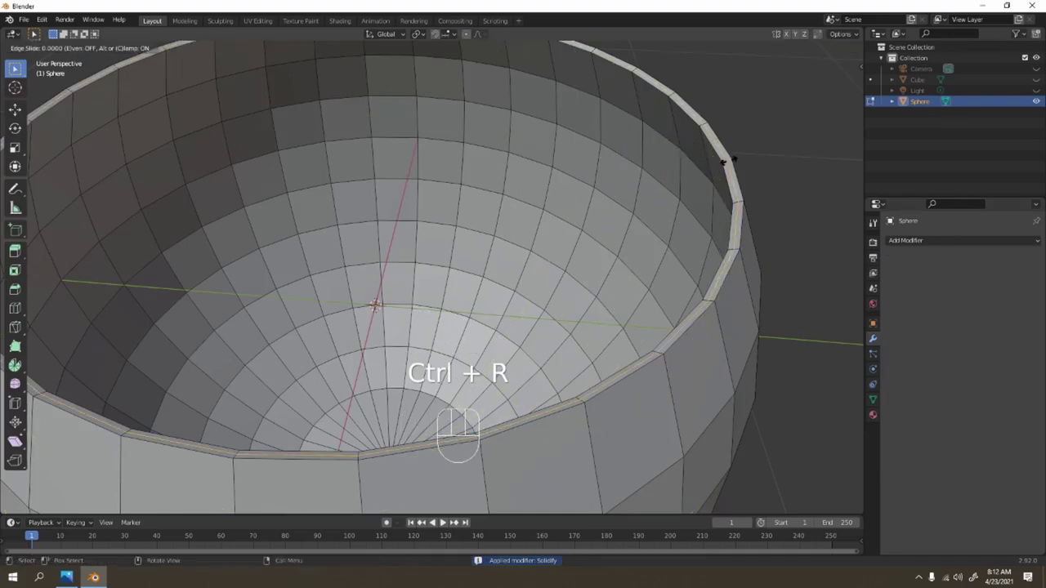
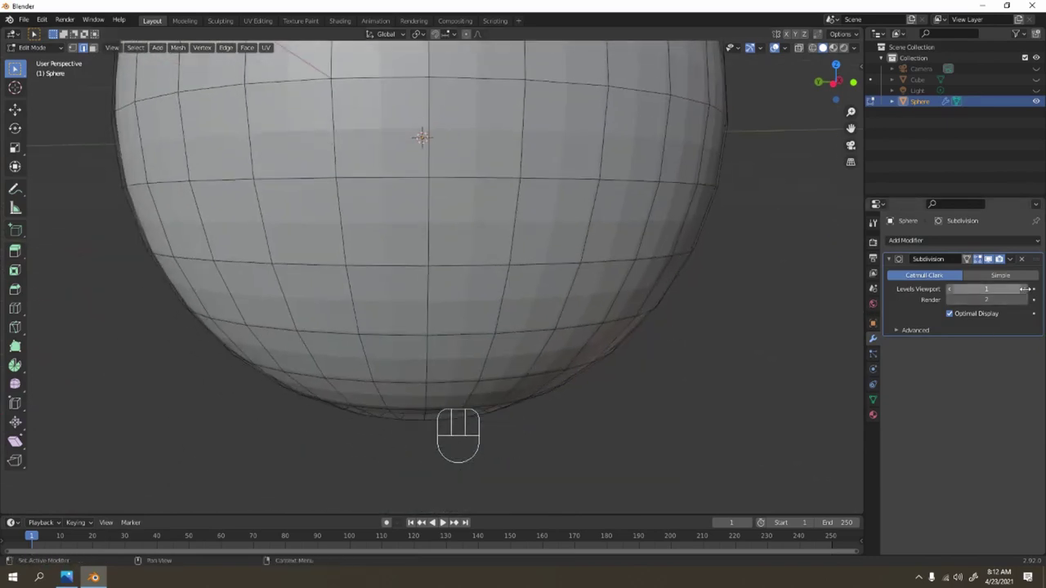
Raise the Subdivision Surface viewport level up to 3
{"action": "left_click", "coordinate": [988, 253]}
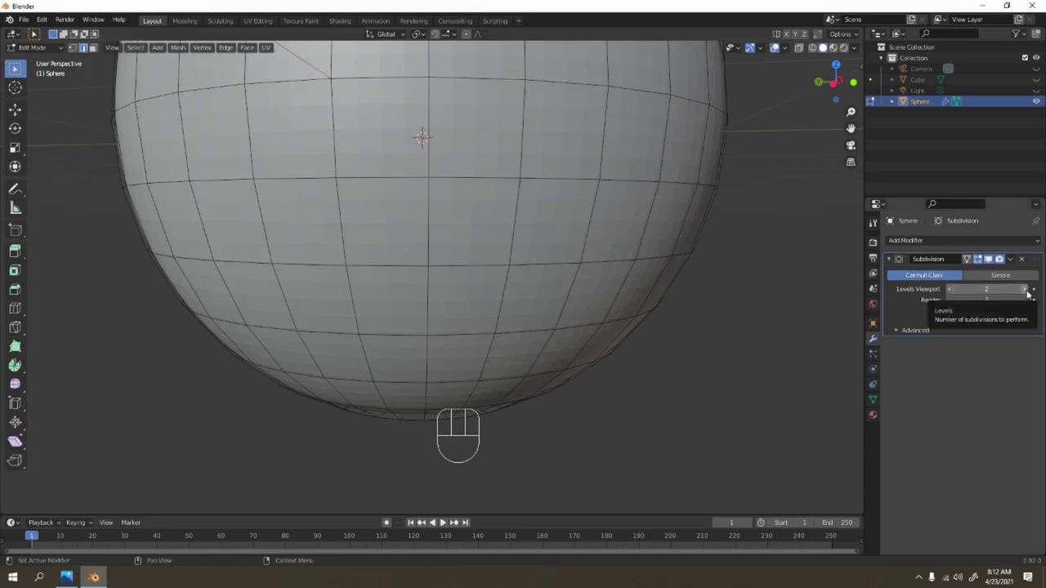
{"action": "left_click_drag", "start_coordinate": [988, 254], "coordinate": [1028, 289]}
{"action": "left_click", "coordinate": [1028, 289]}
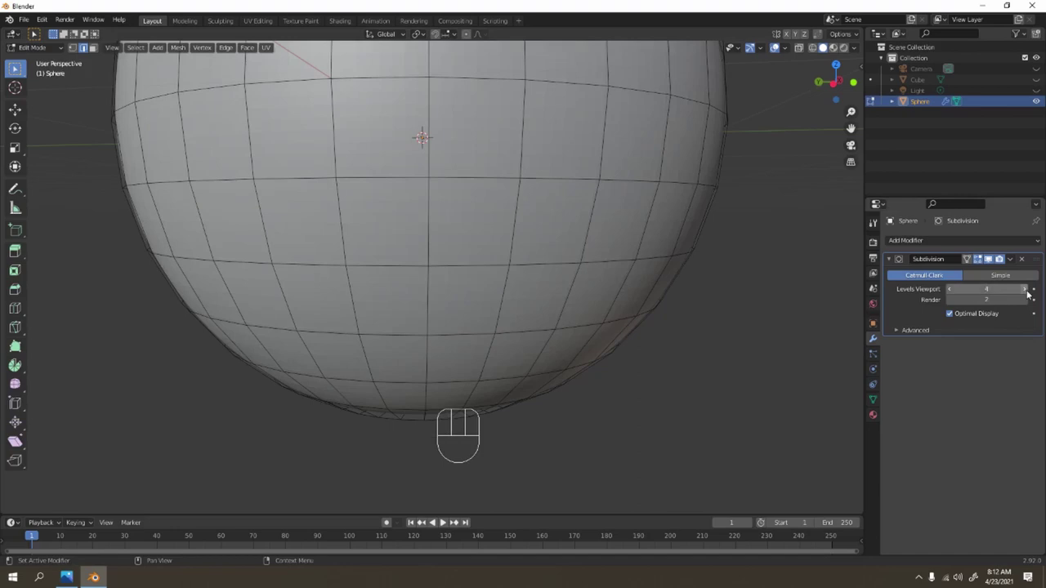
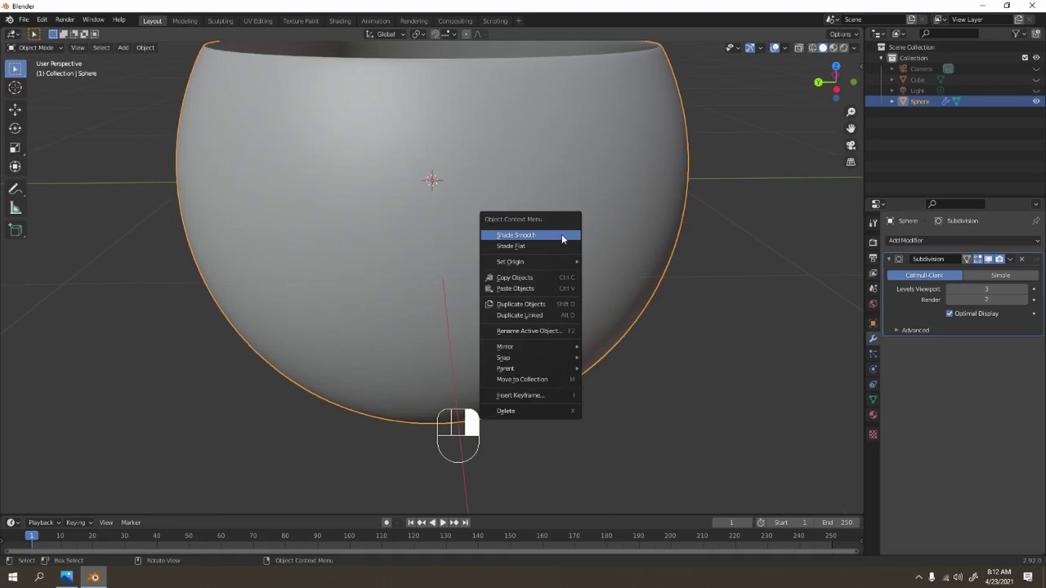
Shade the bowl smooth and inspect its inner wall from the front
{"action": "left_click_drag", "start_coordinate": [572, 230], "coordinate": [587, 145]}
{"action": "key", "text": "KP_1"}
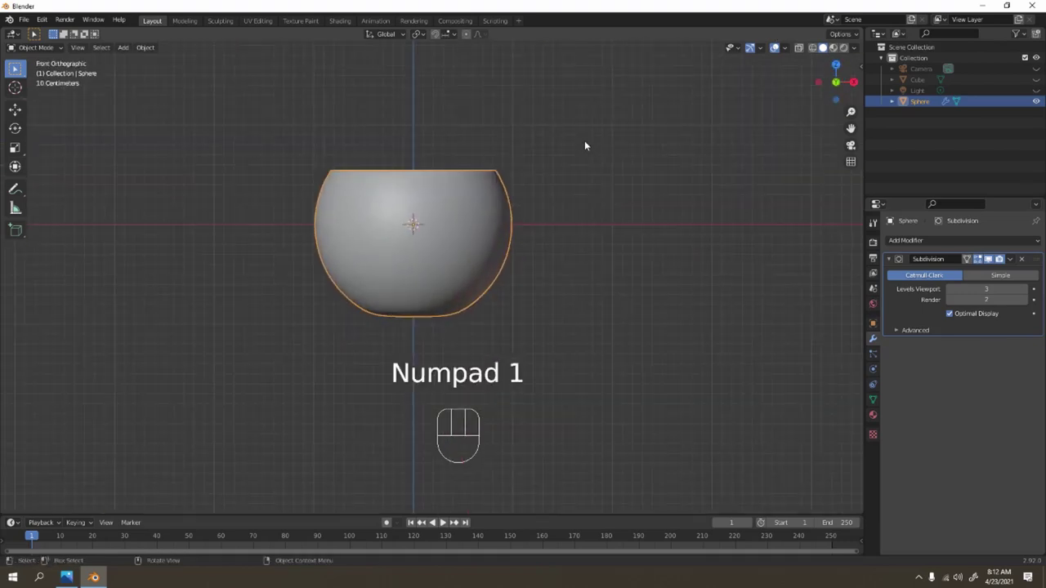
{"action": "left_click_drag", "start_coordinate": [558, 157], "coordinate": [666, 216]}
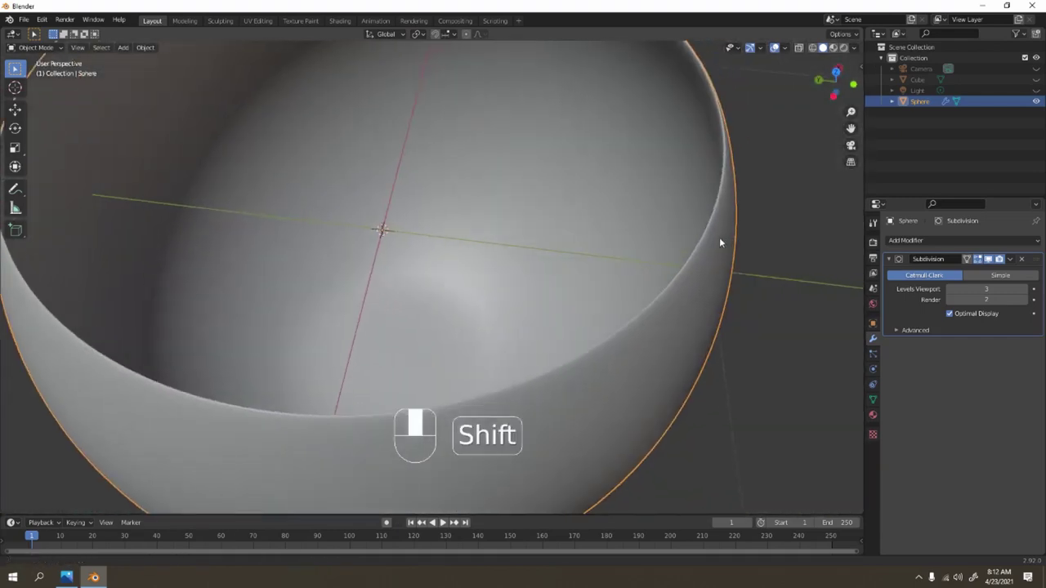
{"action": "left_click_drag", "start_coordinate": [655, 240], "coordinate": [634, 241]}
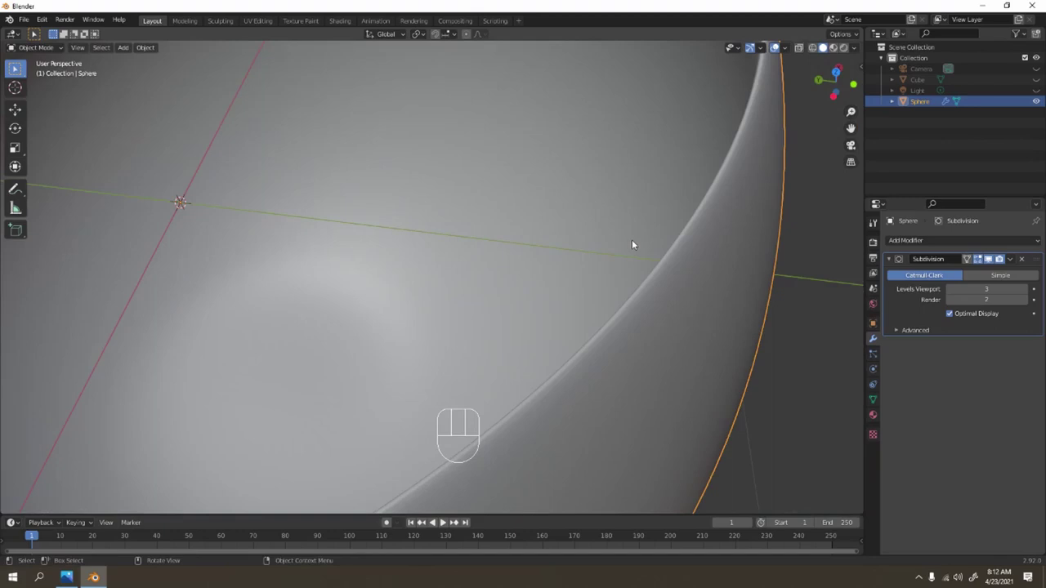
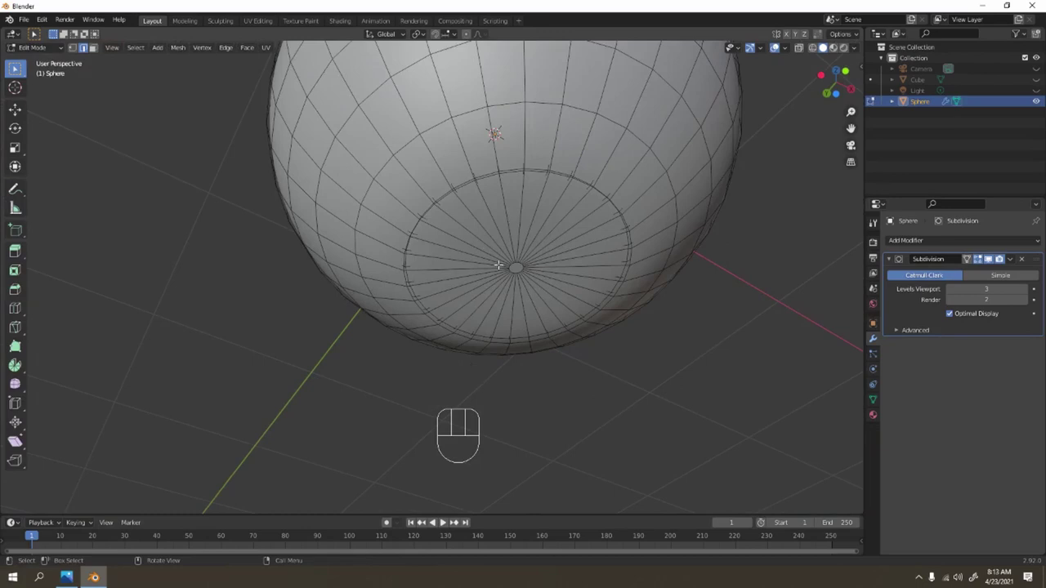
Add and slide an extra edge loop near the bowl's bottom pole
{"action": "key", "text": "Tab"}
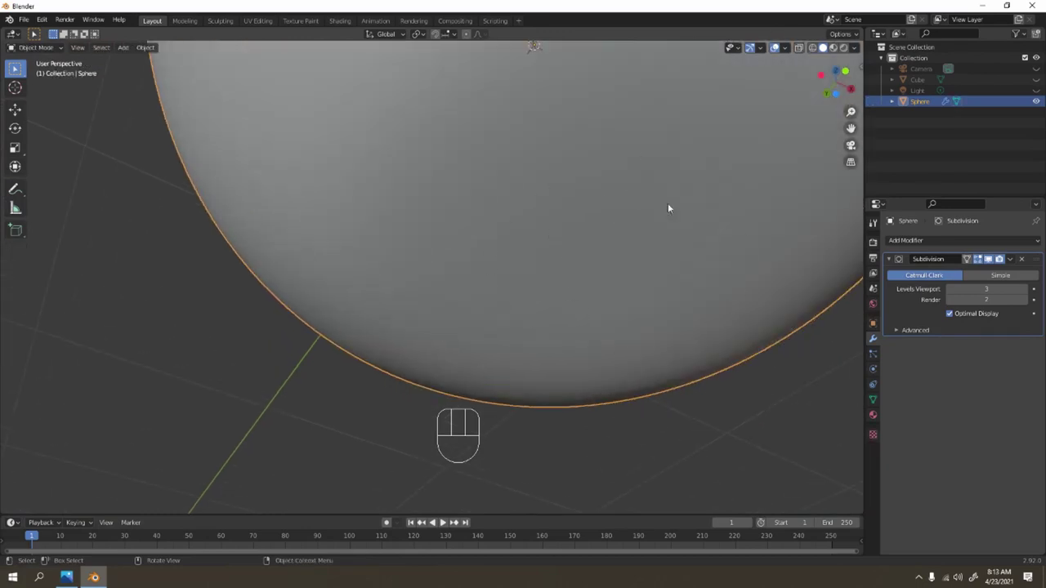
{"action": "key", "text": "Tab"}
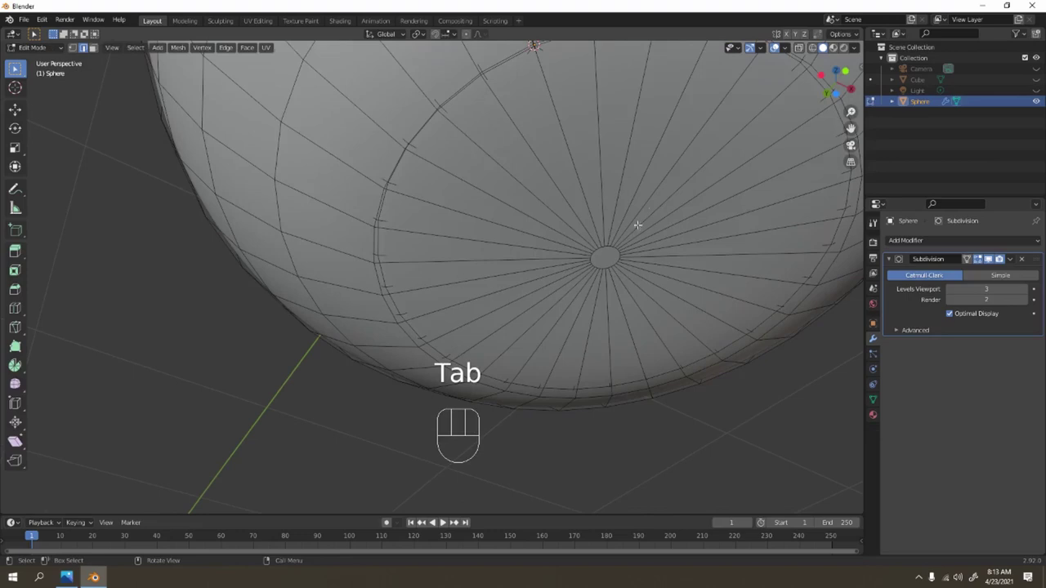
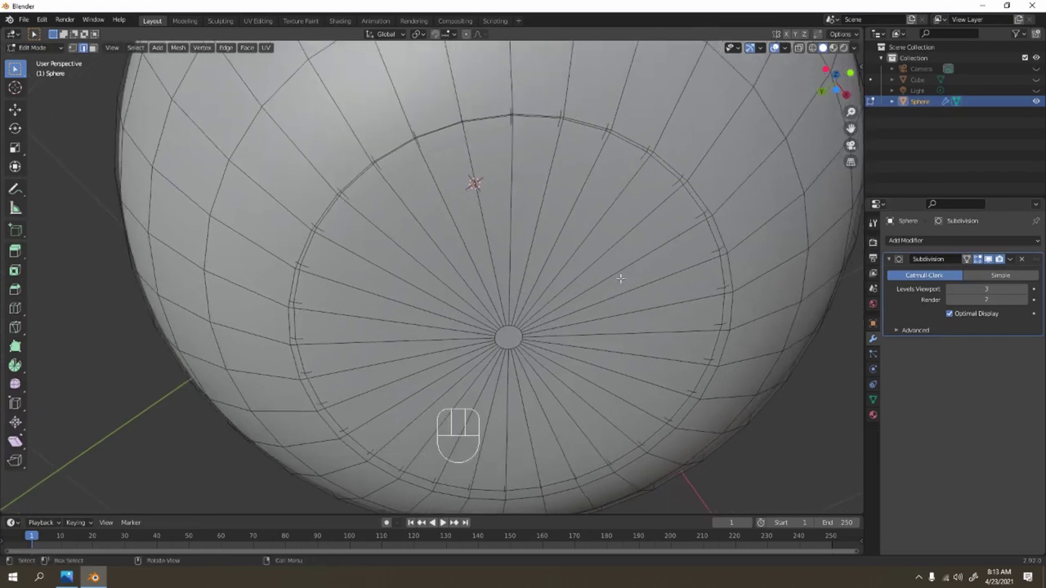
{"action": "key", "text": "ctrl+r"}
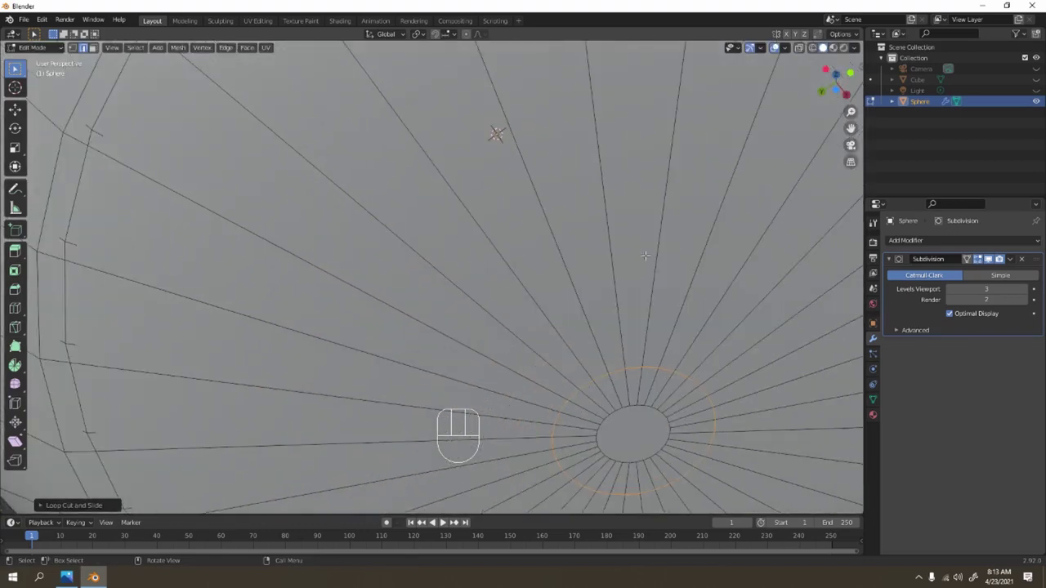
{"action": "key", "text": "Tab"}
{"action": "left_click_drag", "start_coordinate": [534, 304], "coordinate": [550, 431]}
{"action": "key", "text": "Tab"}
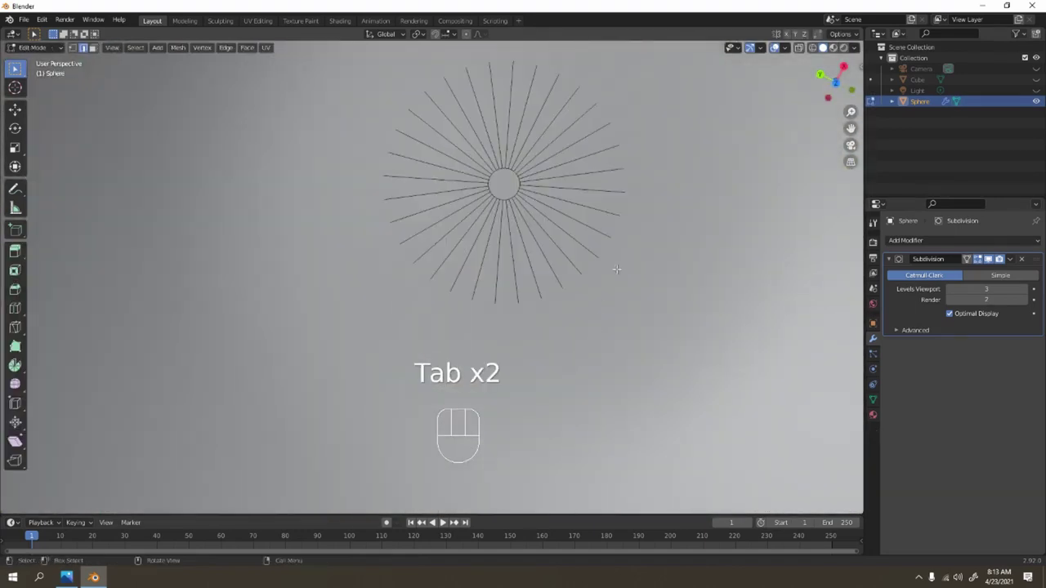
{"action": "key", "text": "ctrl+r"}
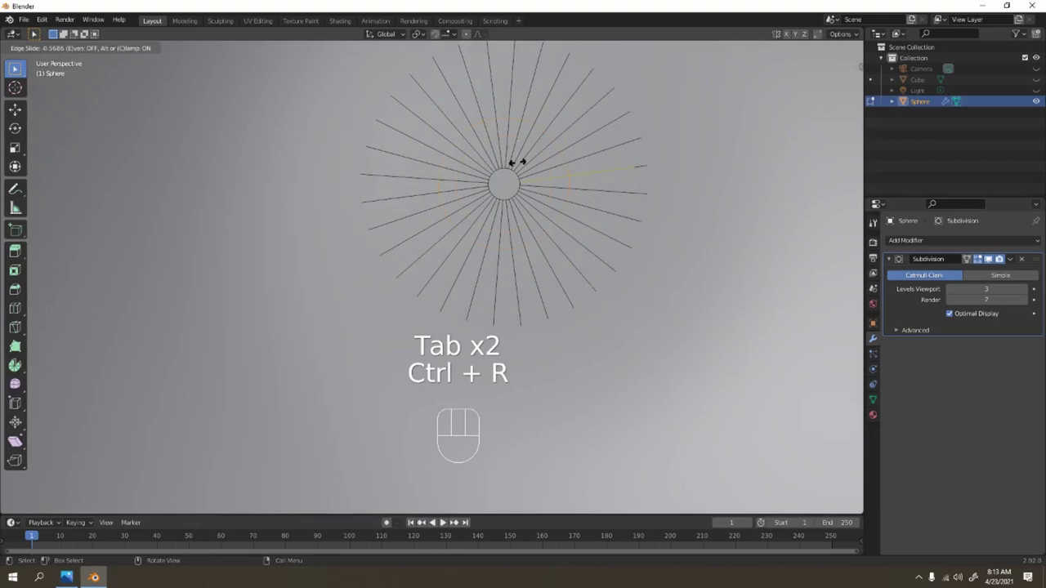
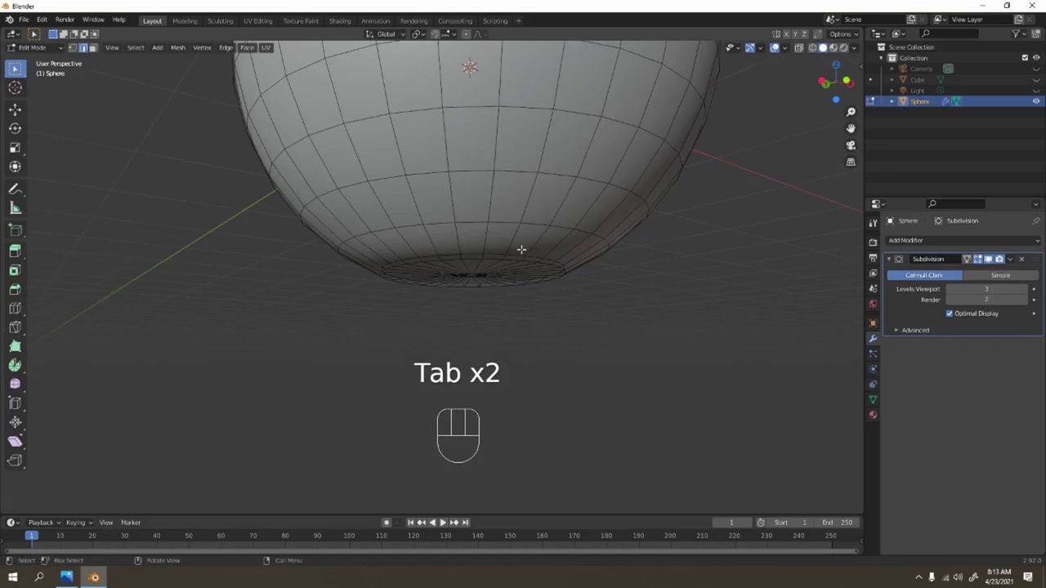
Add an edge loop around the base rim to flatten the bottom, then check it from several angles
{"action": "key", "text": "ctrl+r"}
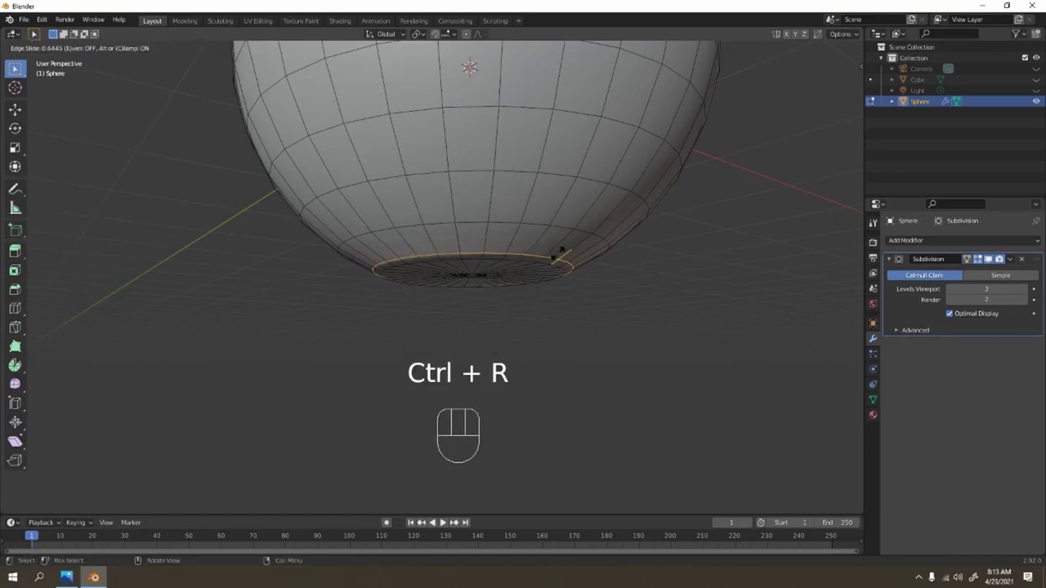
{"action": "key", "text": "Tab"}
{"action": "left_click", "coordinate": [638, 270]}
{"action": "left_click_drag", "start_coordinate": [581, 253], "coordinate": [450, 232]}
{"action": "left_click_drag", "start_coordinate": [433, 259], "coordinate": [559, 351]}
{"action": "left_click_drag", "start_coordinate": [525, 257], "coordinate": [542, 246]}
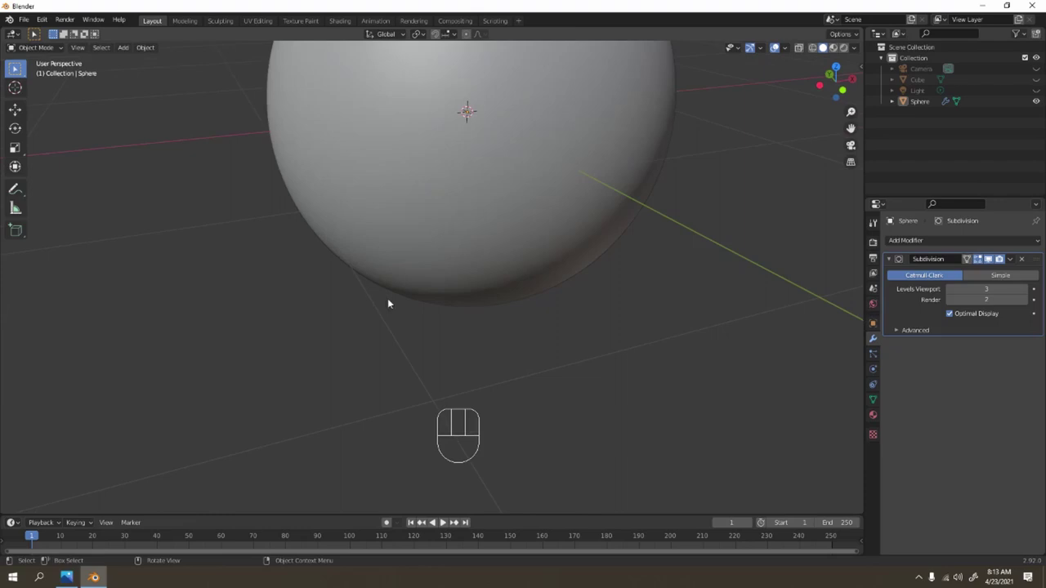
{"action": "left_click_drag", "start_coordinate": [546, 309], "coordinate": [512, 340]}
In front view, move the bowl up along Z so its flat base rests on the ground line
{"action": "middle_click", "coordinate": [517, 303]}
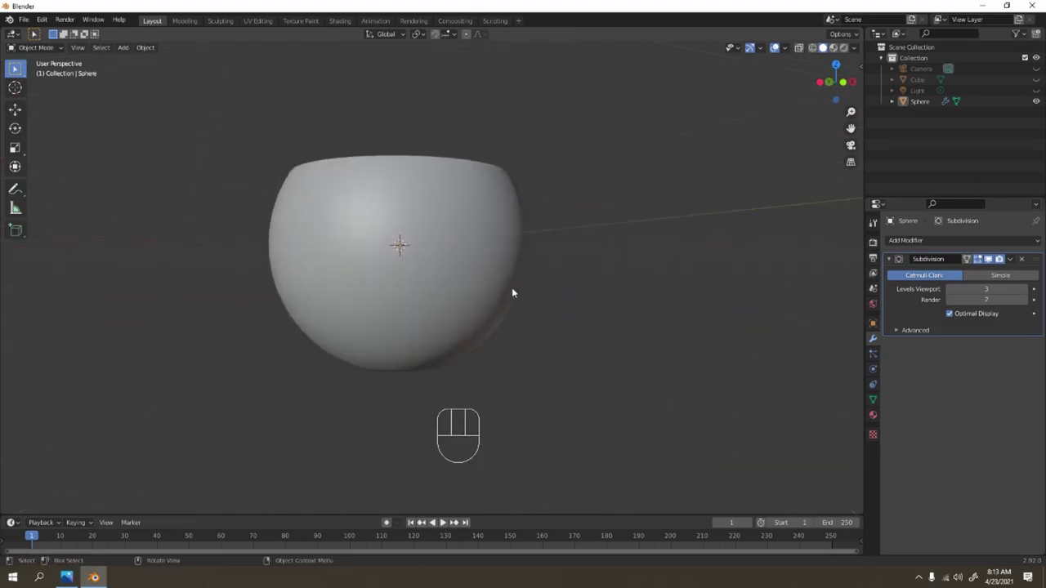
{"action": "key", "text": "KP_1"}
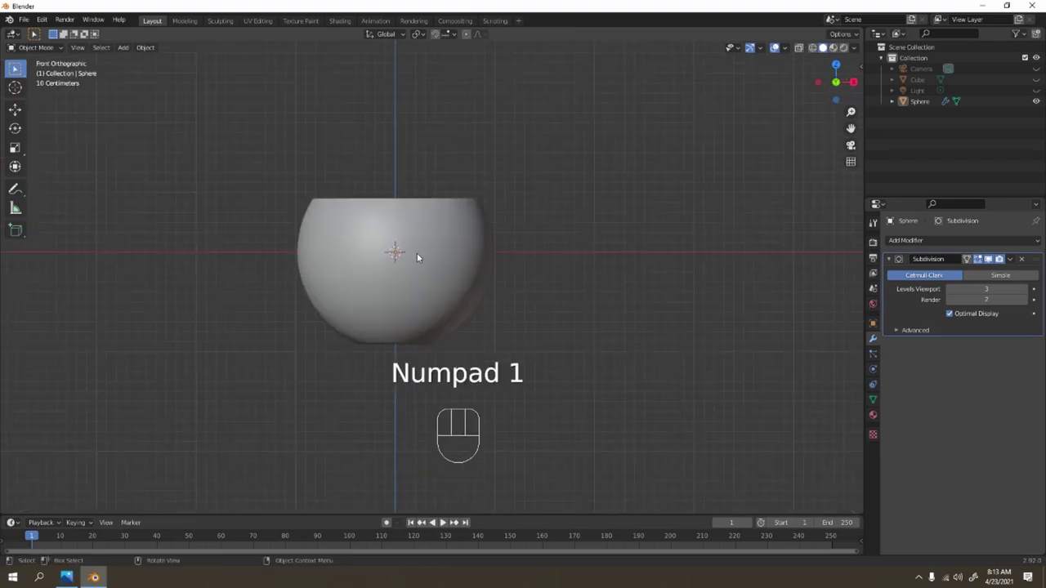
{"action": "left_click", "coordinate": [417, 255]}
{"action": "key", "text": "g"}
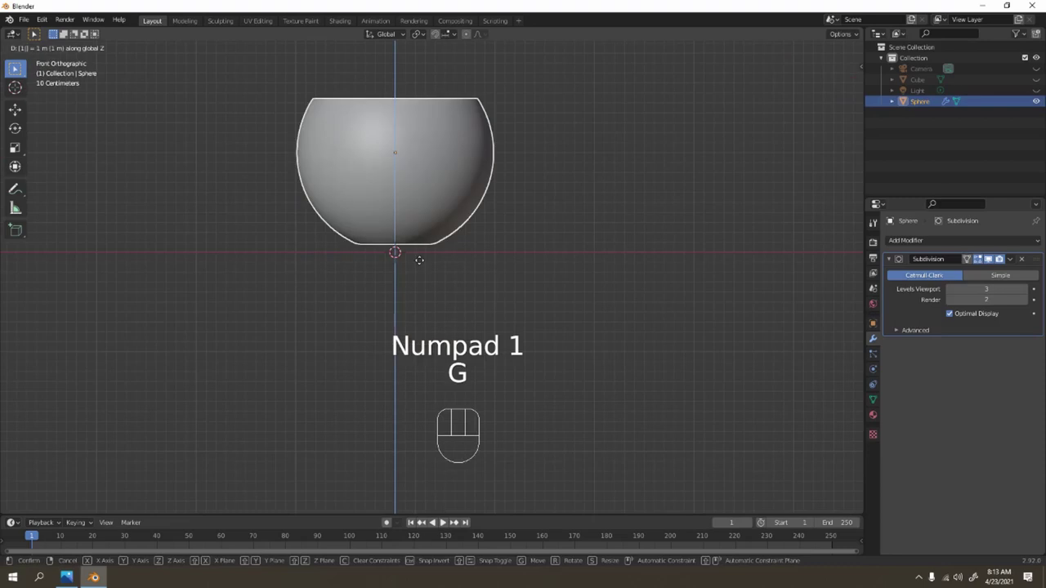
{"action": "middle_click", "coordinate": [525, 217]}
{"action": "key", "text": "g"}
{"action": "key", "text": "ctrl+z"}
{"action": "left_click", "coordinate": [601, 196]}
{"action": "key", "text": "Tab"}
{"action": "key", "text": "Tab"}
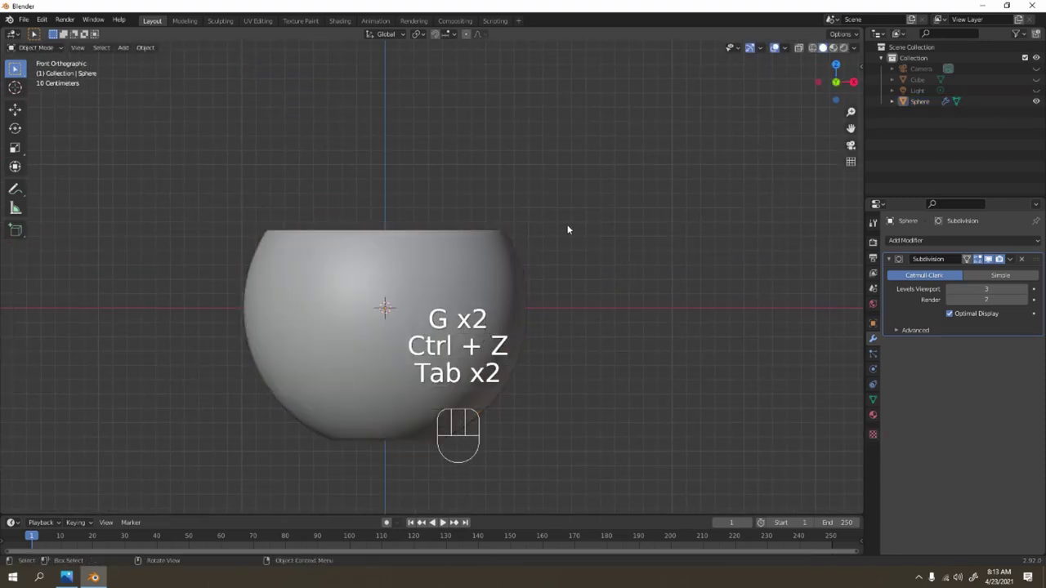
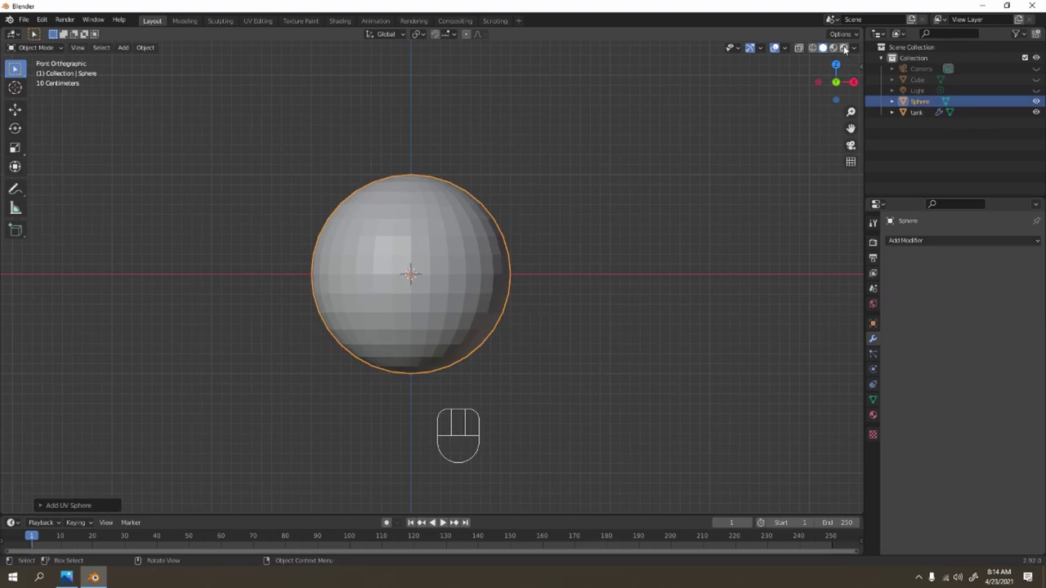
Enlarge the new sphere and trim its mesh in Edit Mode
{"action": "left_click", "coordinate": [807, 54]}
{"action": "key", "text": "s"}
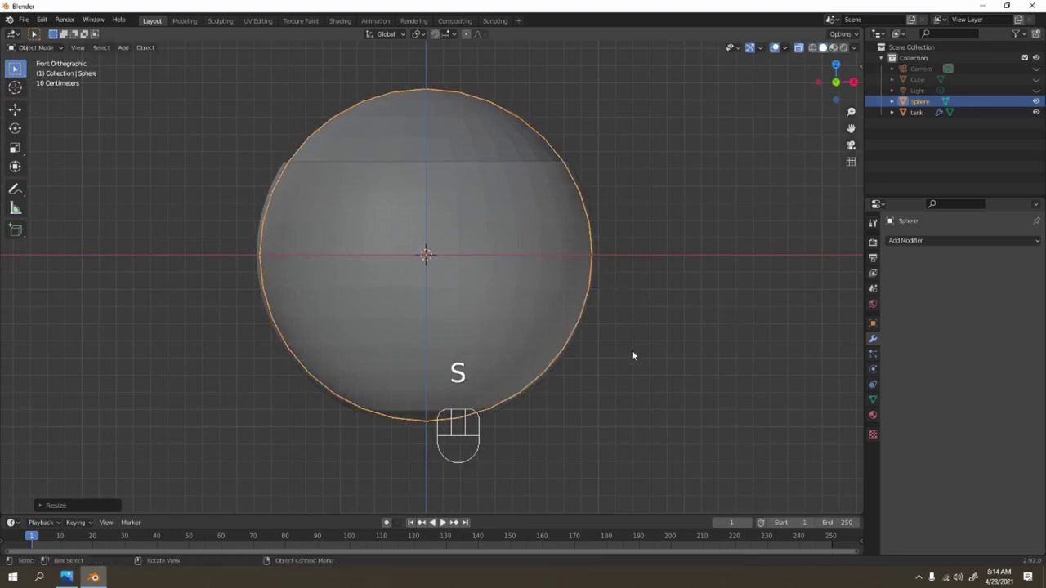
{"action": "left_click_drag", "start_coordinate": [606, 248], "coordinate": [611, 182]}
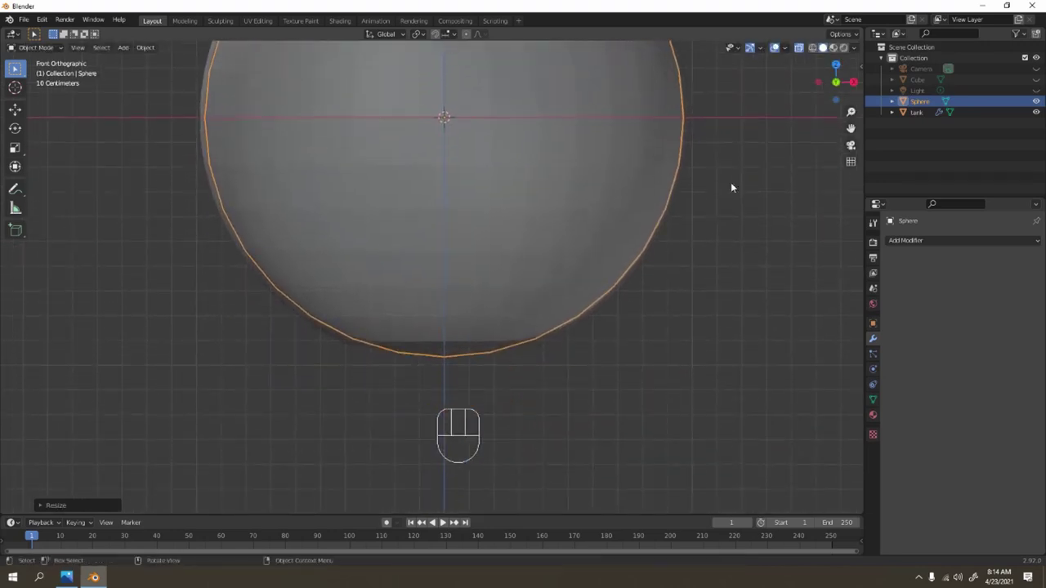
{"action": "key", "text": "Tab"}
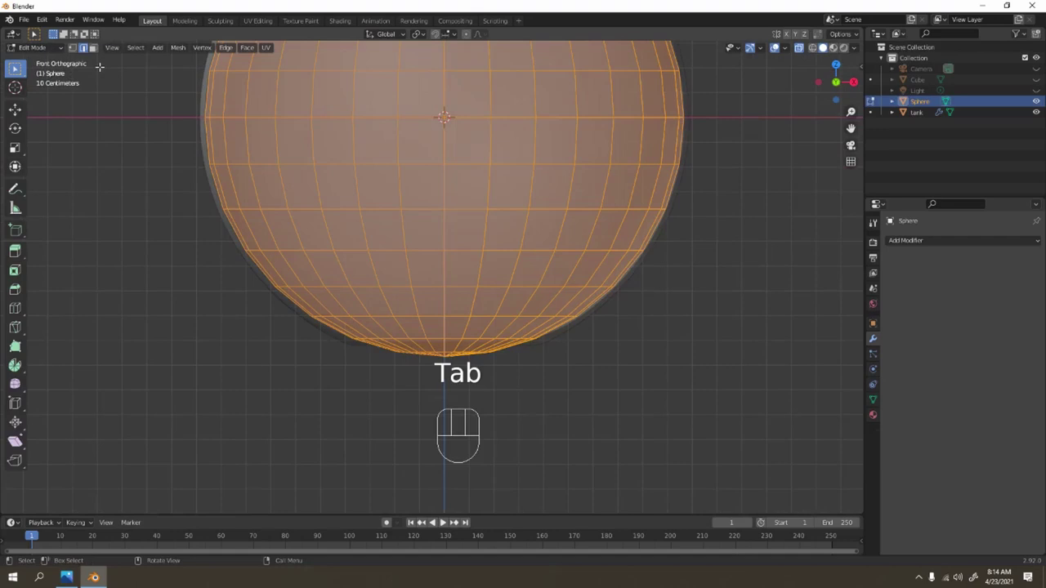
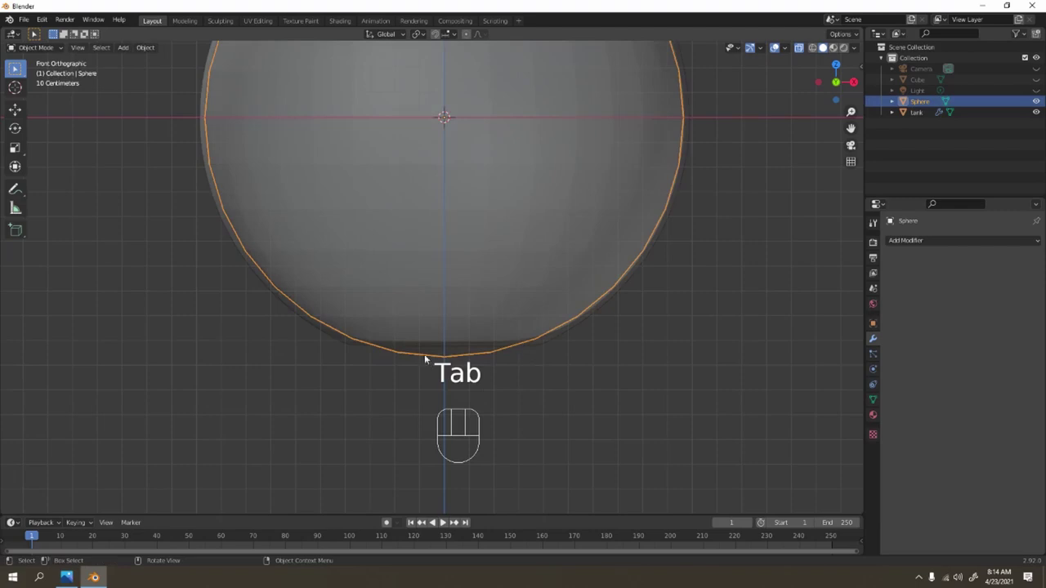
{"action": "key", "text": "Tab"}
{"action": "key", "text": "Delete"}
{"action": "key", "text": "Tab"}
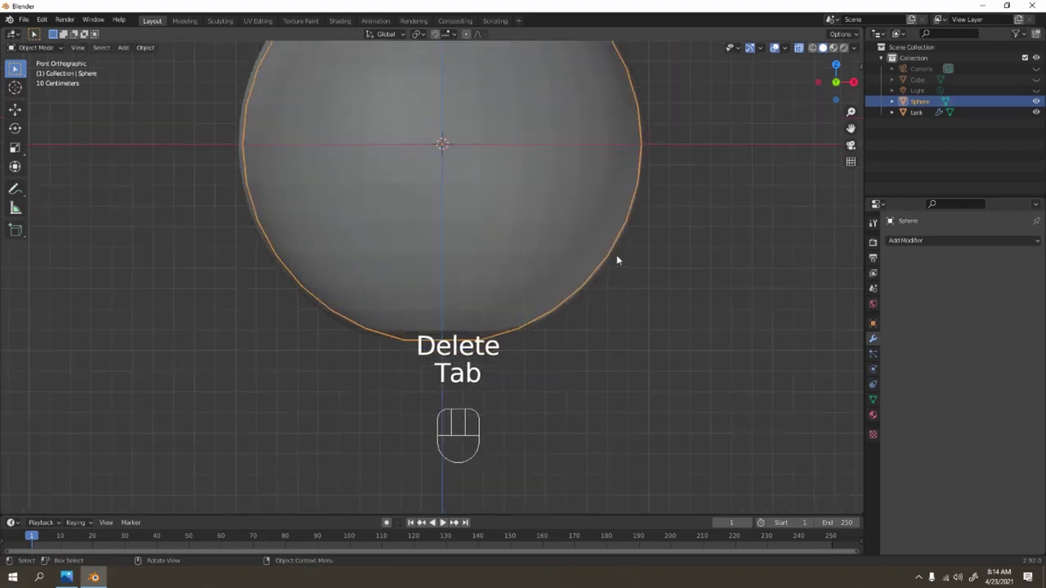
Scale and lower the sphere so its outline follows the tank's inner surface
{"action": "middle_click", "coordinate": [594, 253]}
{"action": "key", "text": "g"}
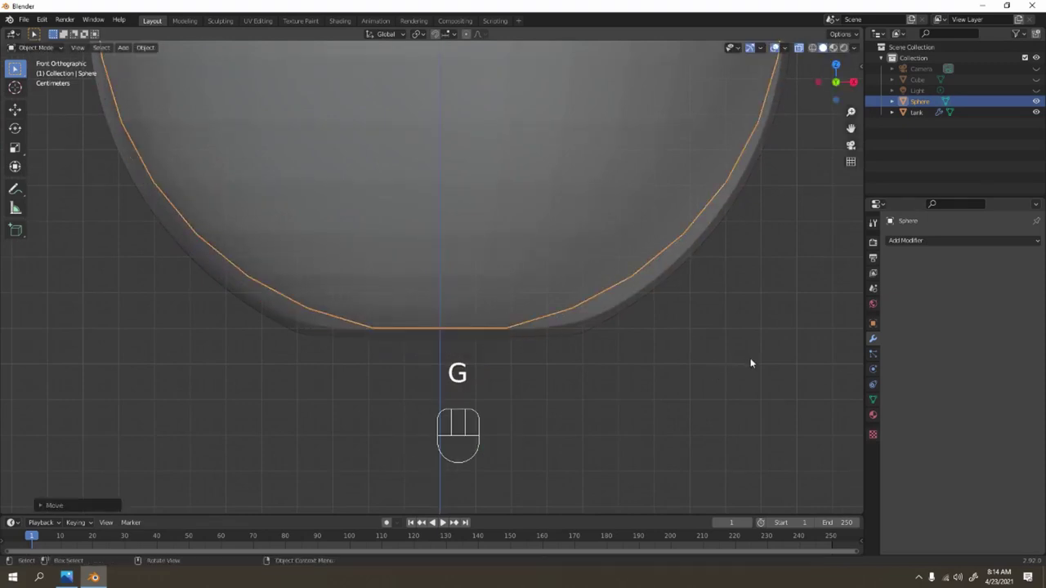
{"action": "key", "text": "s"}
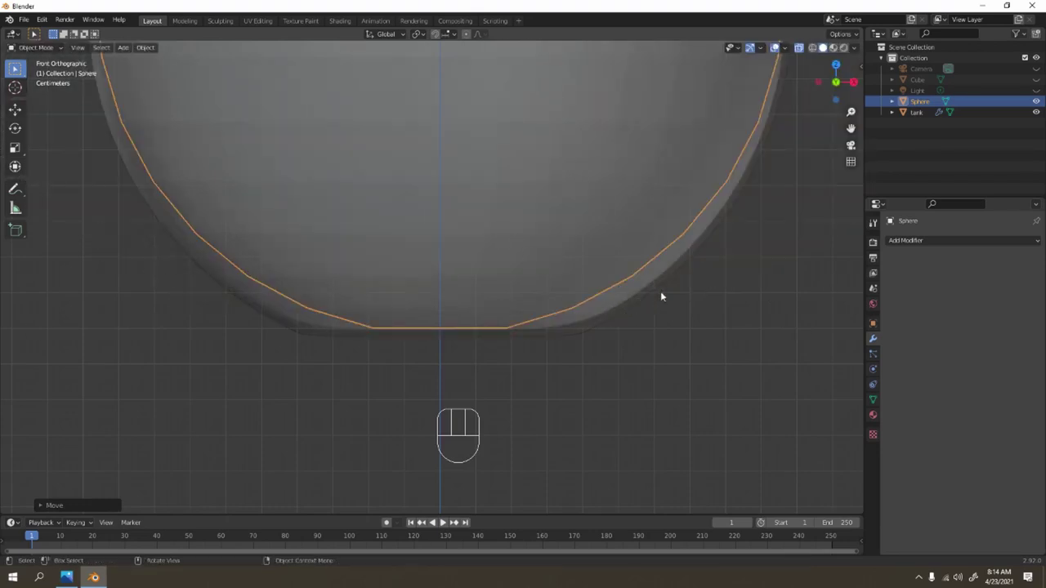
{"action": "key", "text": "g"}
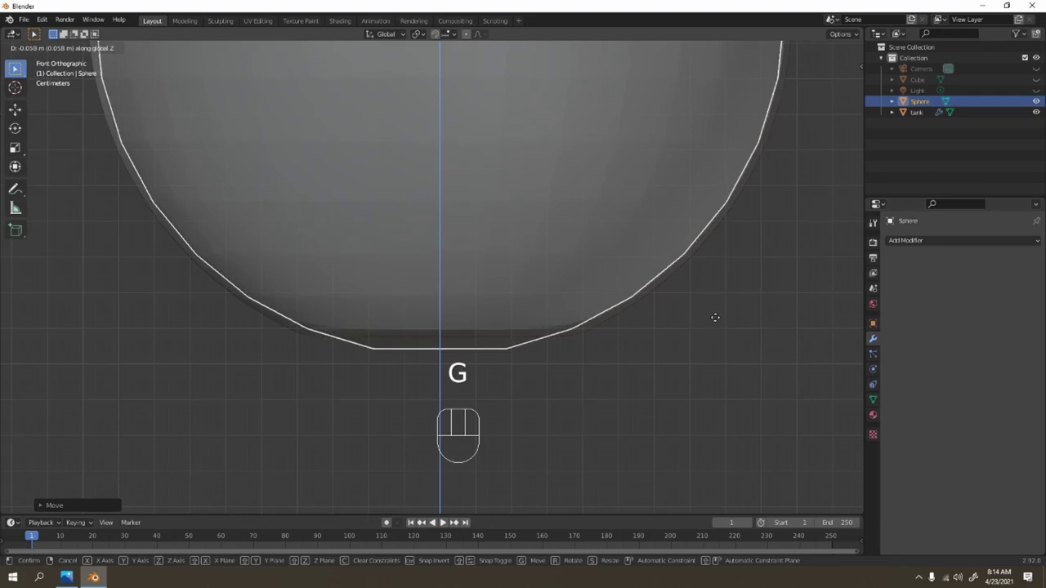
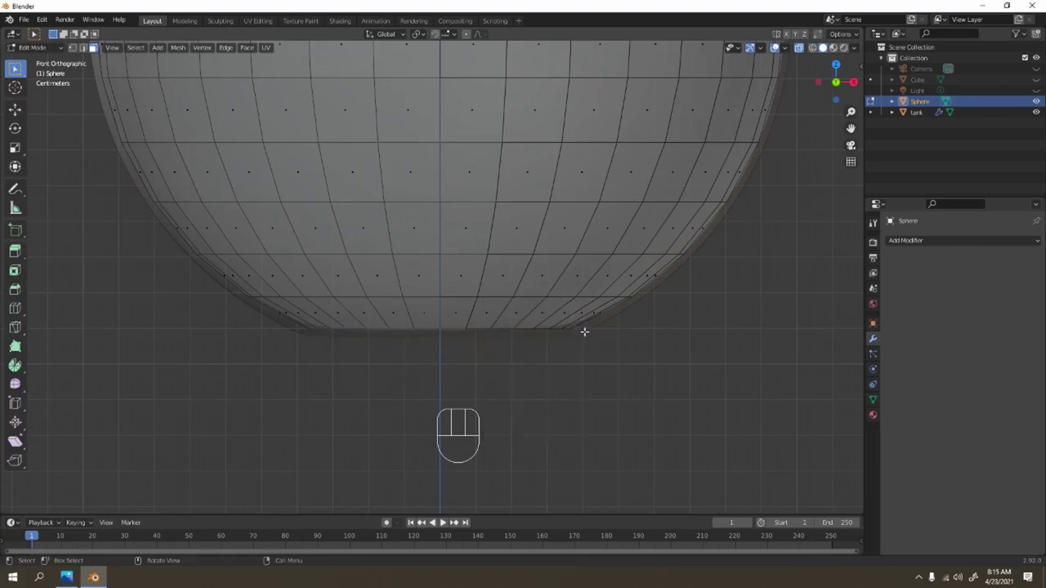
Move the inner sphere's open bottom ring along Z to flatten its base
{"action": "key", "text": "g"}
{"action": "key", "text": "z"}
{"action": "key", "text": "Tab"}
{"action": "key", "text": "g"}
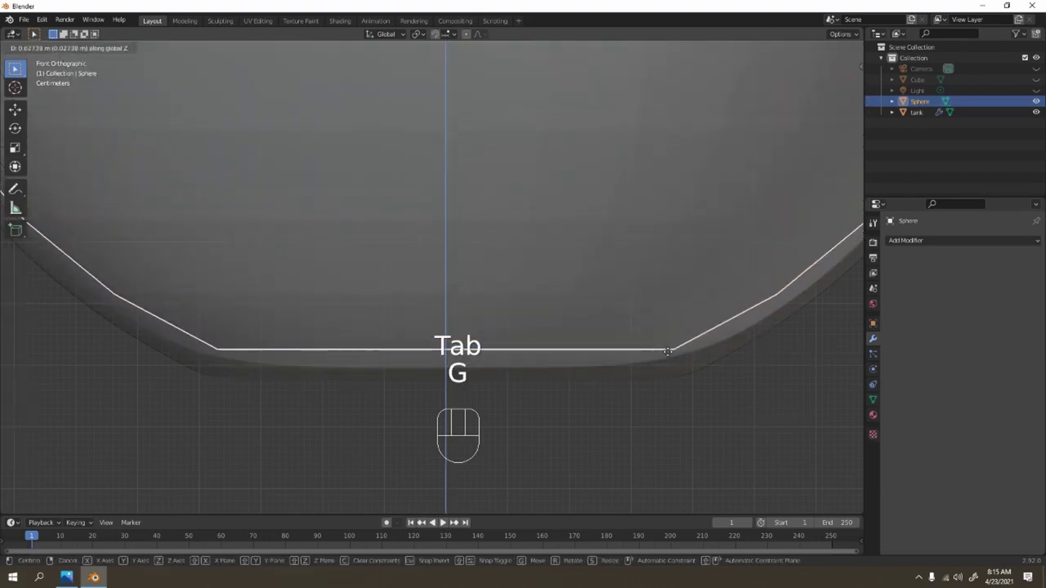
{"action": "key", "text": "Tab"}
{"action": "key", "text": "1"}
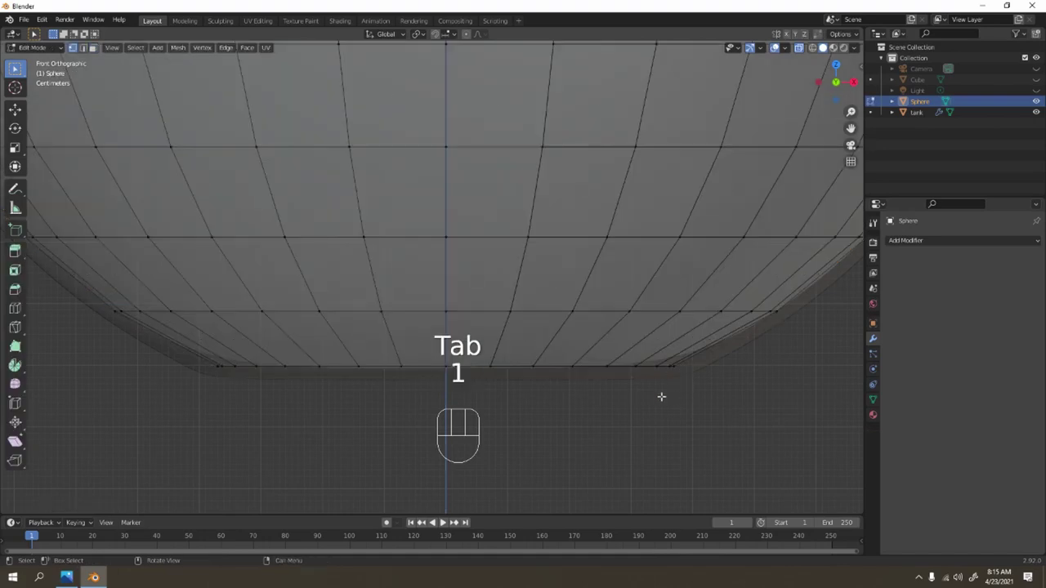
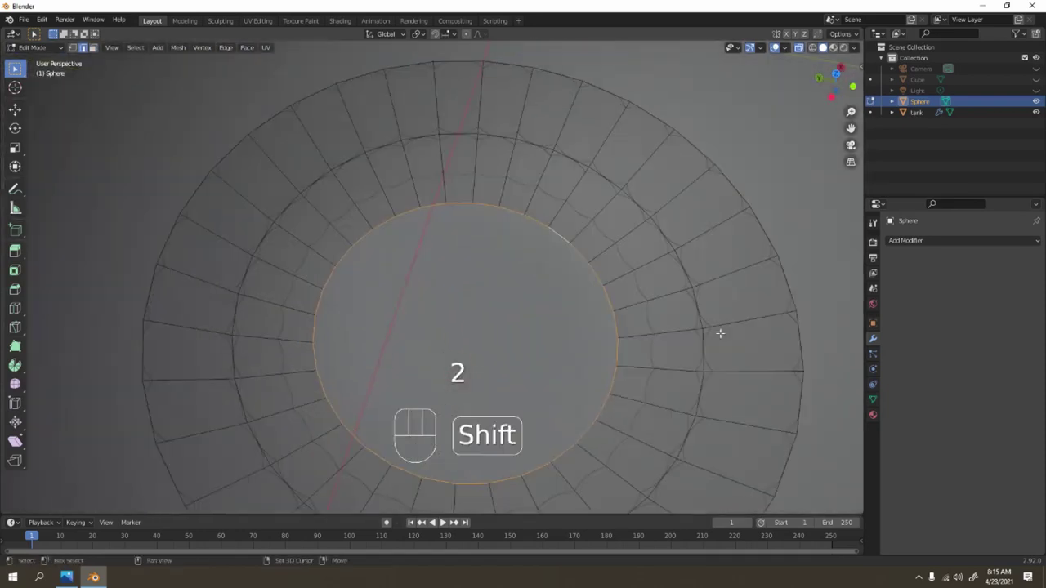
Extrude and fill the bottom ring to close the base, then return to Object Mode
{"action": "key", "text": "e"}
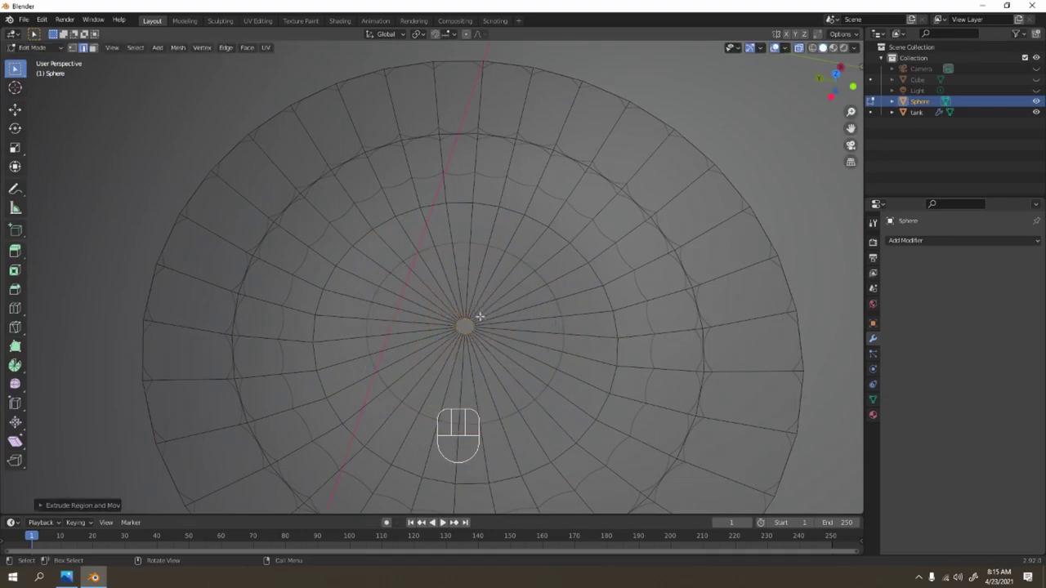
{"action": "key", "text": "f"}
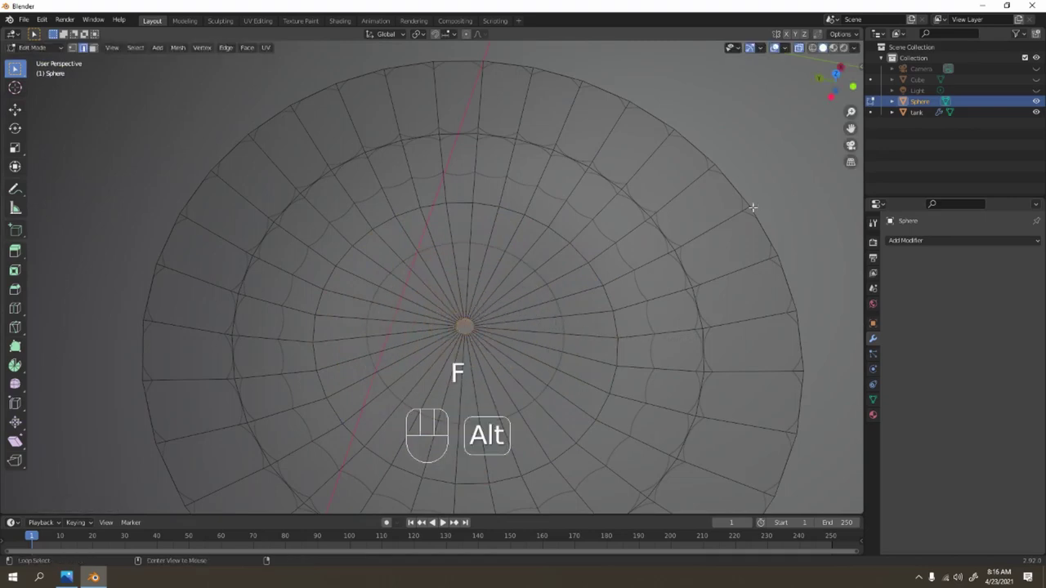
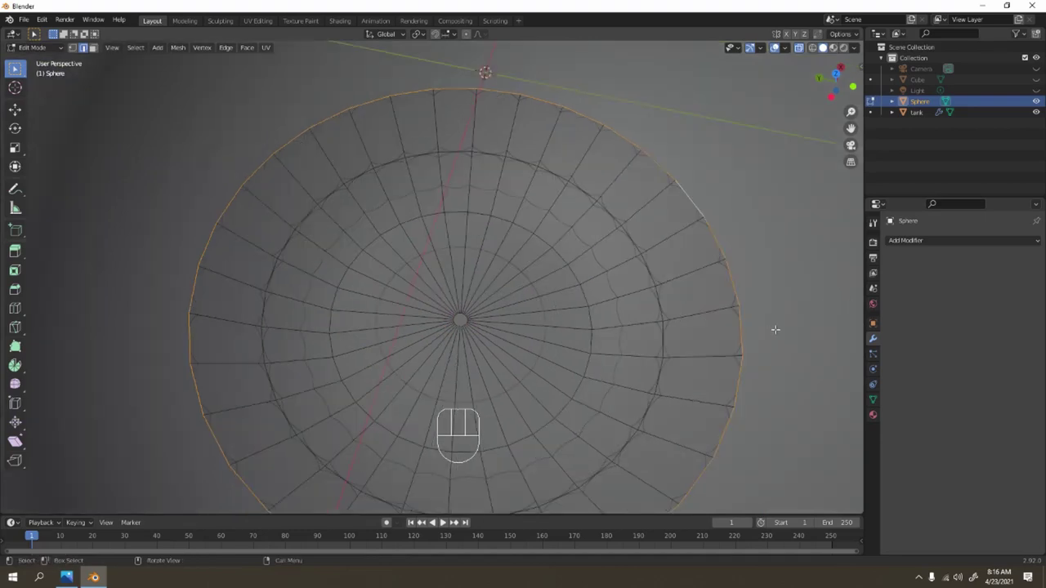
{"action": "key", "text": "f"}
{"action": "key", "text": "Tab"}
{"action": "middle_click", "coordinate": [660, 327]}
{"action": "left_click", "coordinate": [686, 294]}
{"action": "left_click_drag", "start_coordinate": [491, 349], "coordinate": [516, 385]}
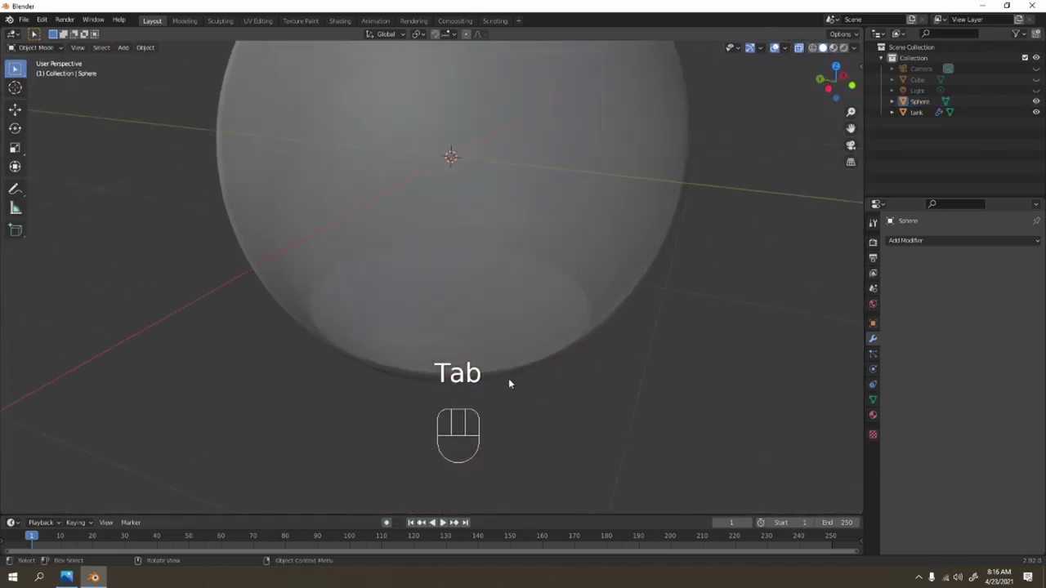
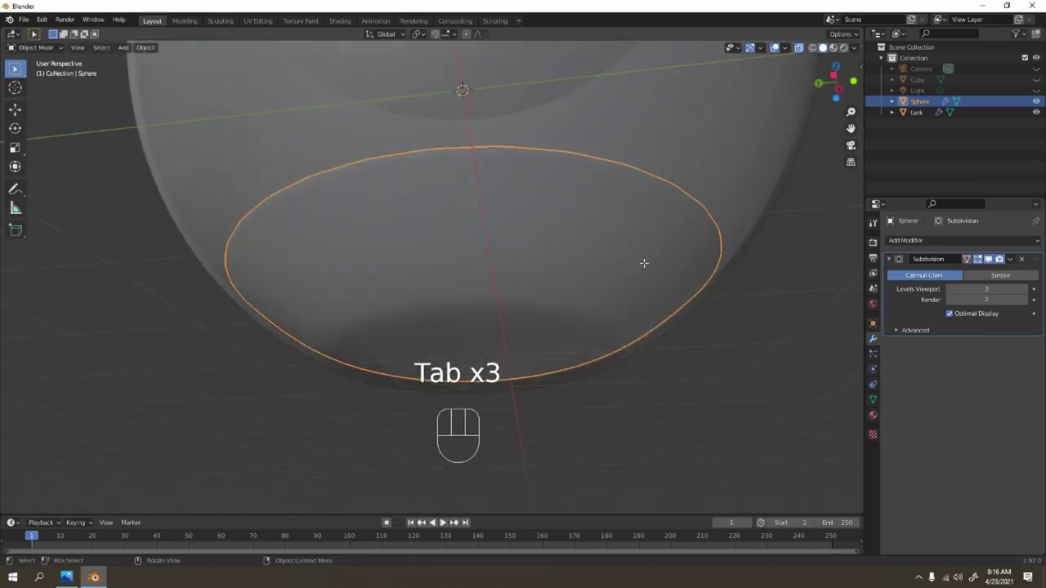
{"action": "left_click_drag", "start_coordinate": [647, 265], "coordinate": [673, 154]}
{"action": "left_click_drag", "start_coordinate": [563, 396], "coordinate": [570, 441]}
{"action": "left_click", "coordinate": [528, 285]}
{"action": "left_click", "coordinate": [529, 285]}
{"action": "left_click_drag", "start_coordinate": [527, 287], "coordinate": [476, 300]}
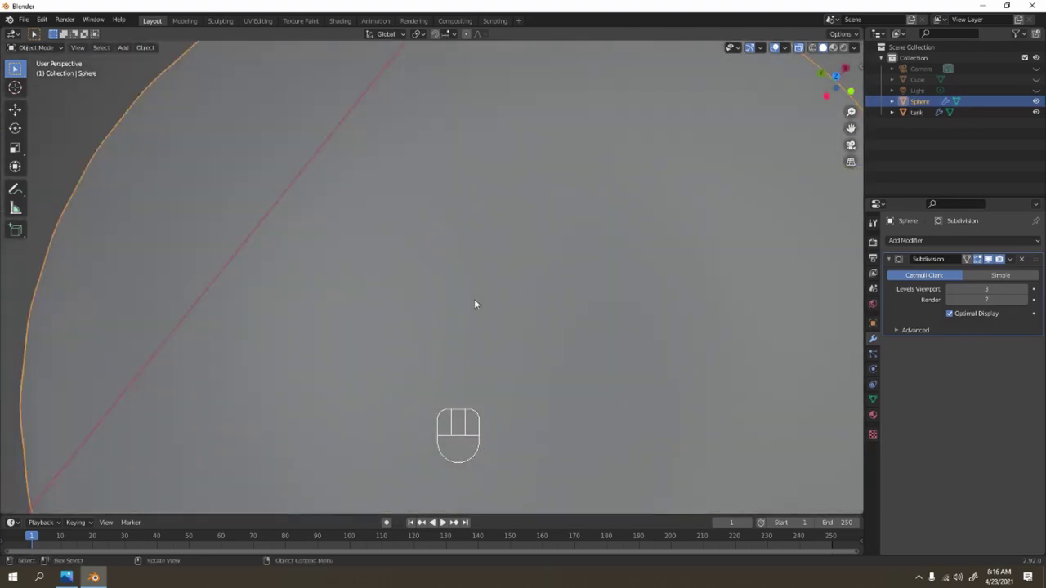
{"action": "left_click_drag", "start_coordinate": [462, 242], "coordinate": [444, 138]}
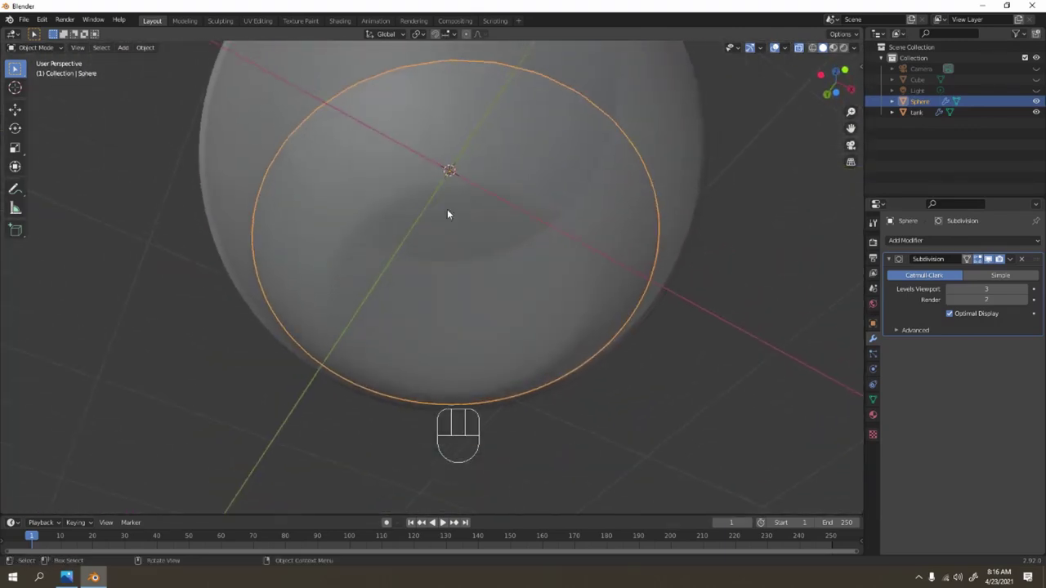
{"action": "left_click_drag", "start_coordinate": [511, 285], "coordinate": [522, 334]}
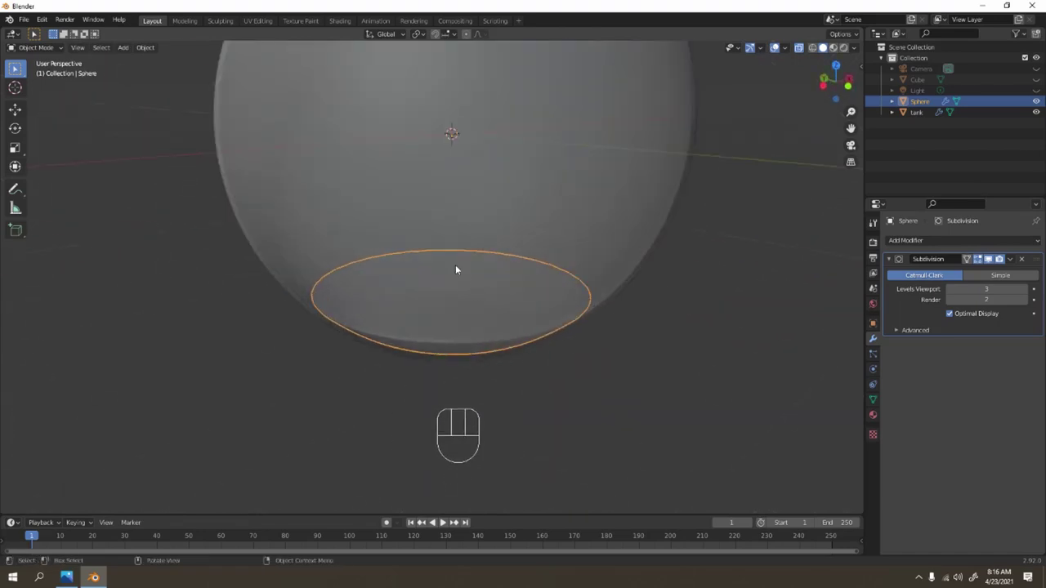
{"action": "left_click", "coordinate": [618, 241]}
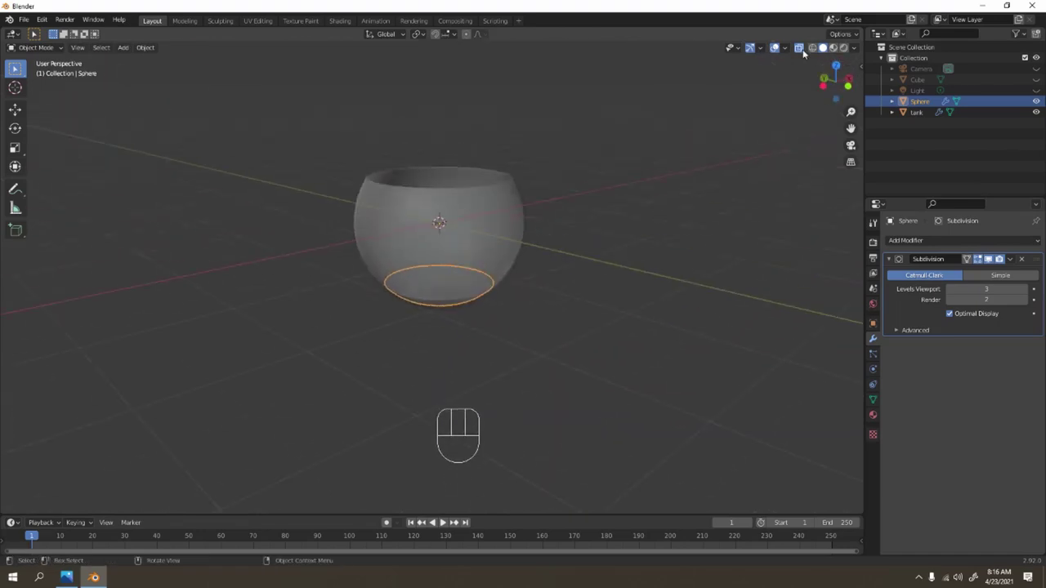
{"action": "left_click", "coordinate": [657, 275]}
{"action": "left_click_drag", "start_coordinate": [471, 268], "coordinate": [509, 312]}
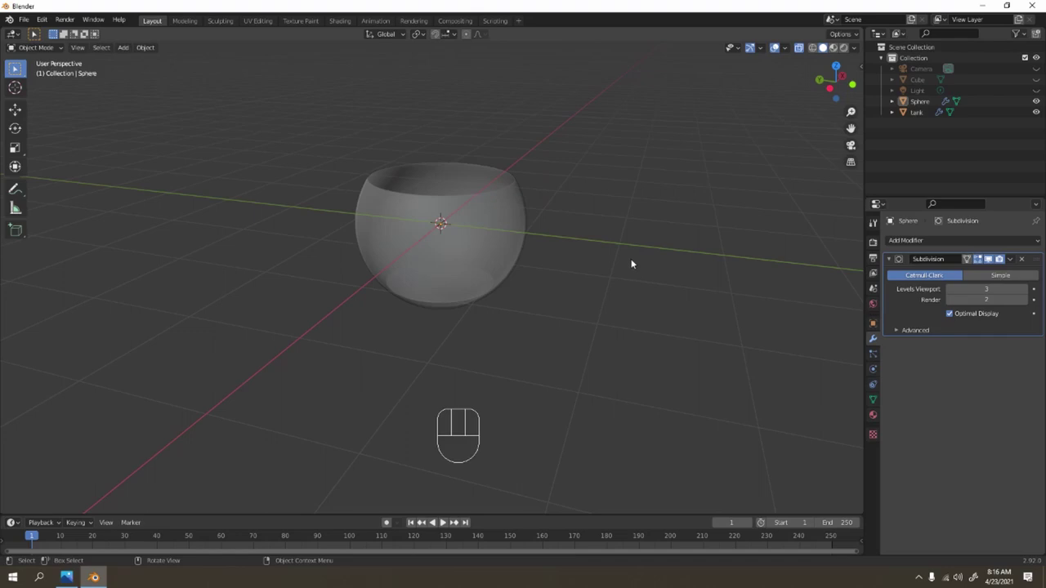
Add a new plane in front view, stand it upright and scale it into a thin tall strip
{"action": "key", "text": "KP_1"}
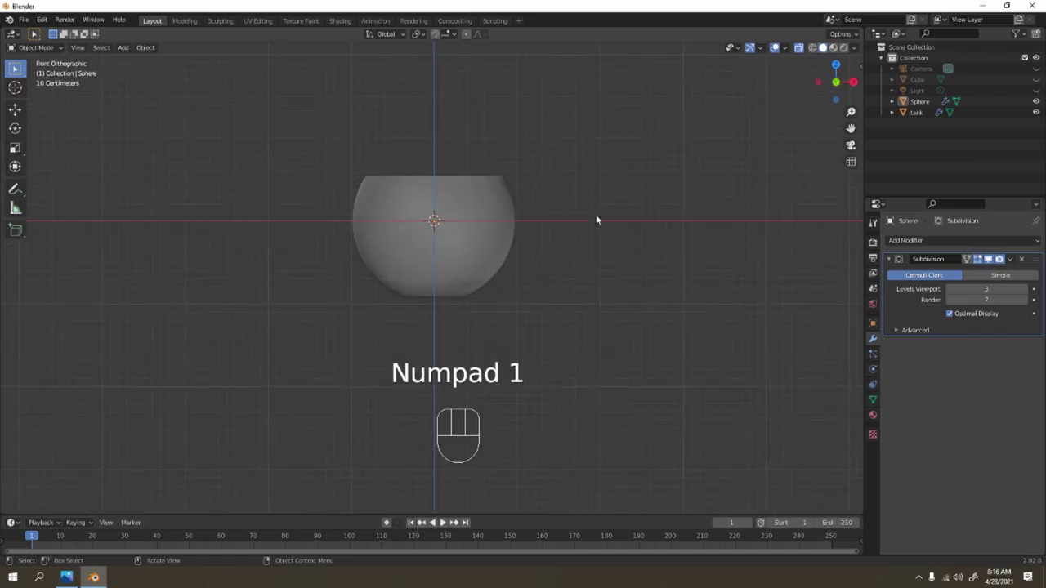
{"action": "key", "text": "shift+a"}
{"action": "key", "text": "r"}
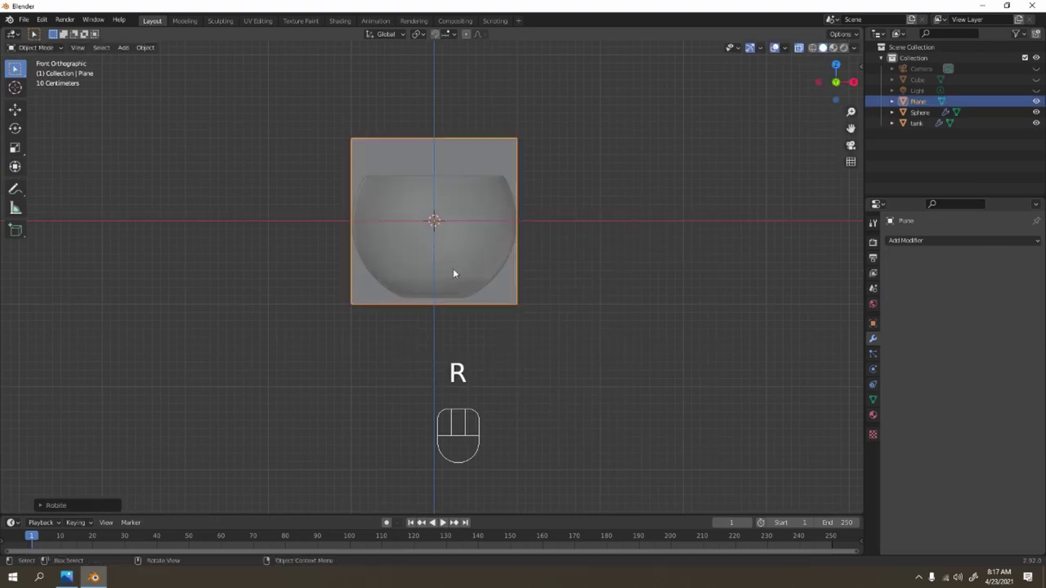
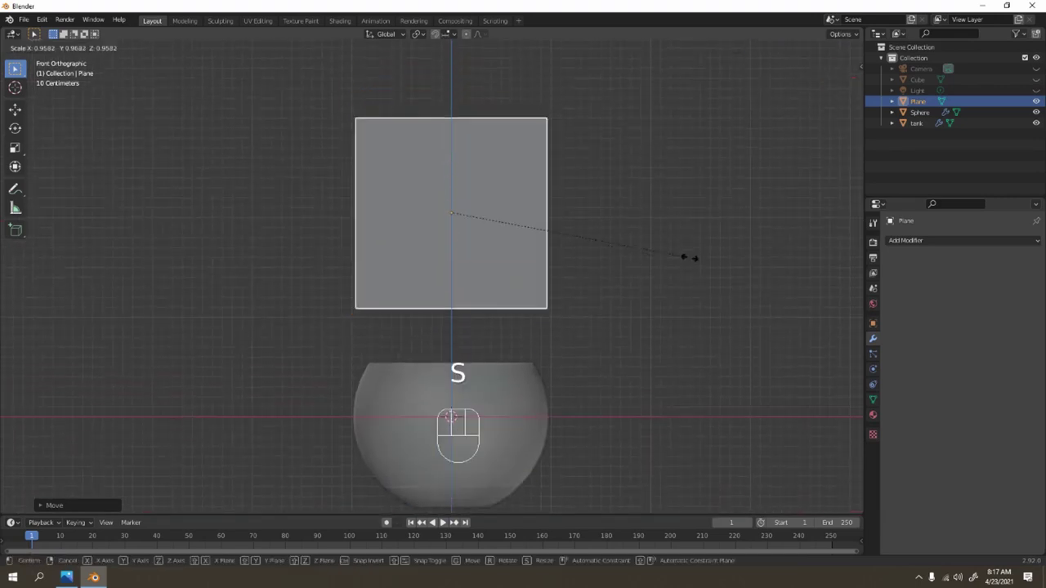
{"action": "key", "text": "s"}
{"action": "key", "text": "s"}
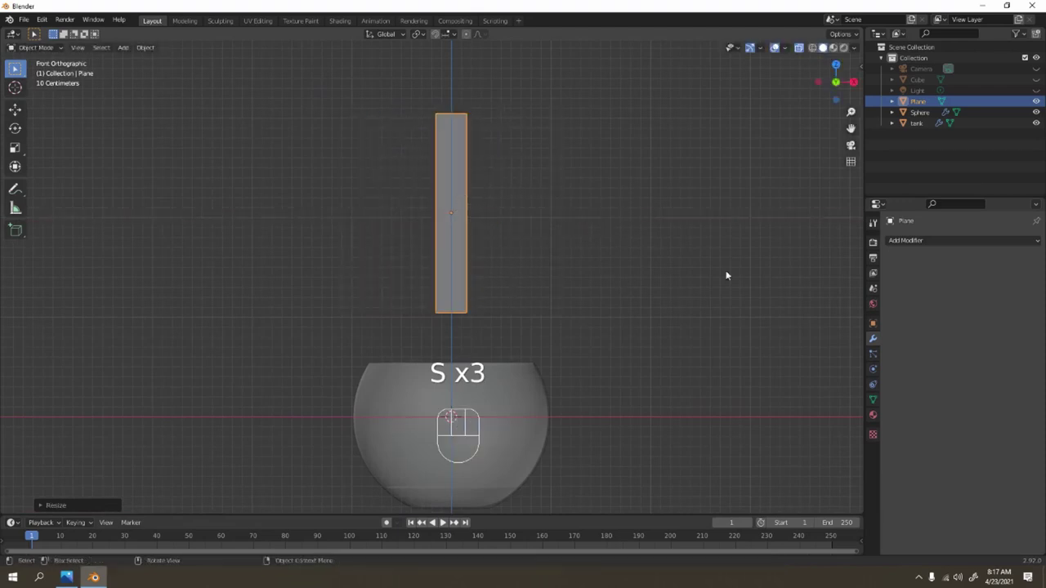
Move the strip into place above the tank along one axis and enter edit mode
{"action": "key", "text": "s"}
{"action": "key", "text": "g"}
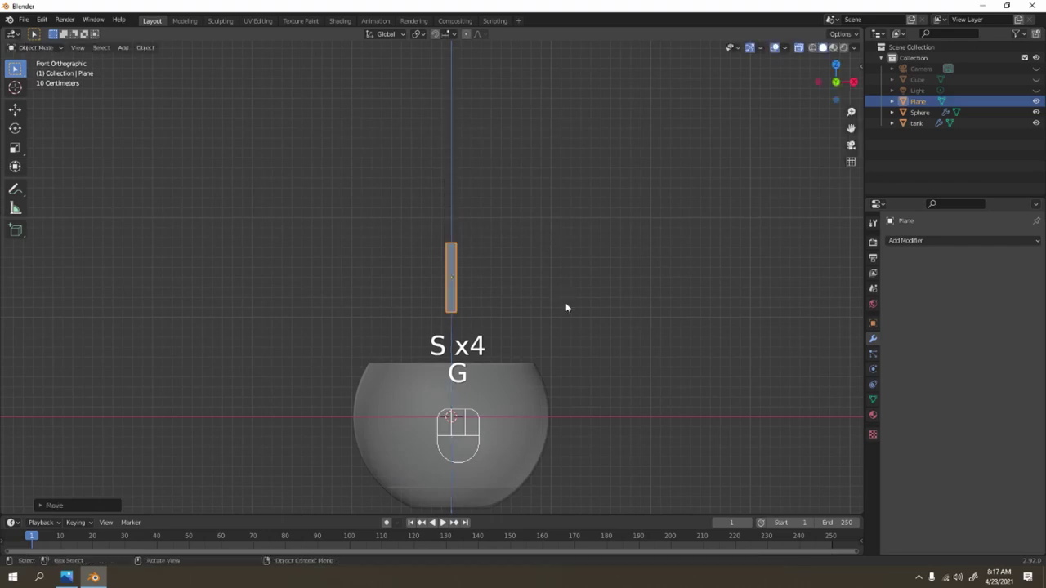
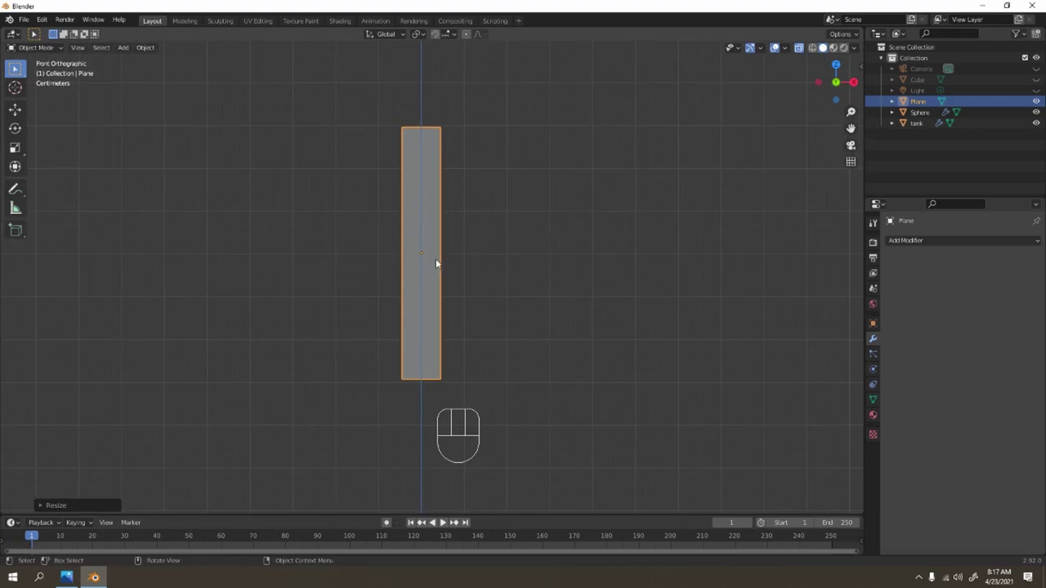
{"action": "key", "text": "Tab"}
Loop-cut the strip into about eleven segments and twist upper and lower loops into a wavy shape
{"action": "key", "text": "ctrl+r"}
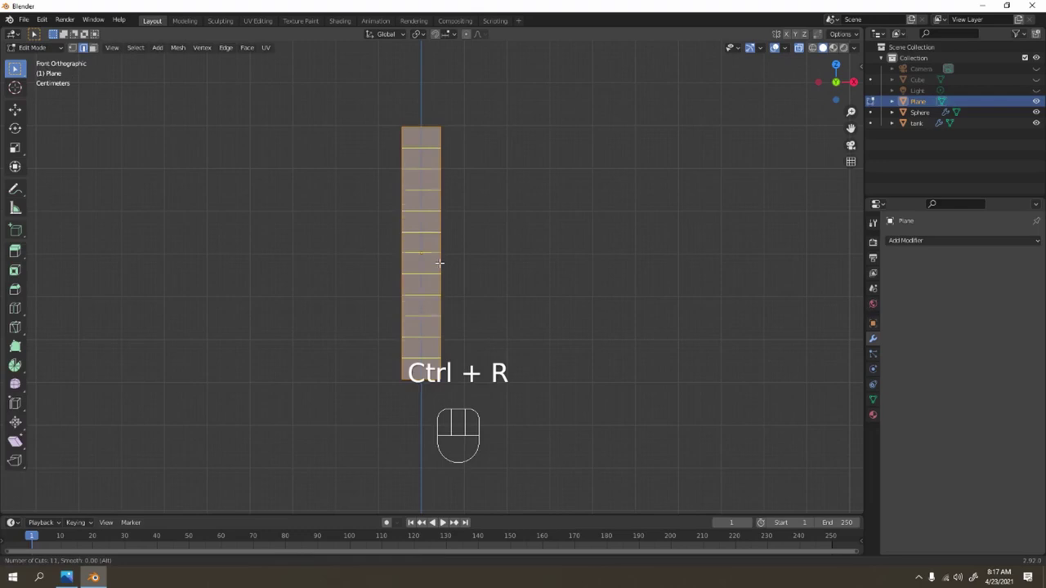
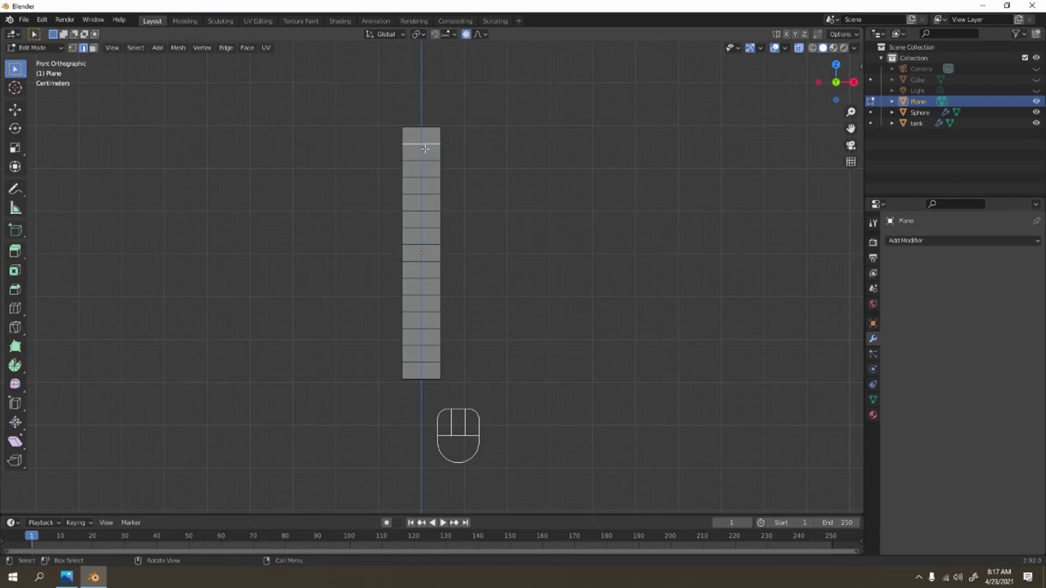
{"action": "key", "text": "r"}
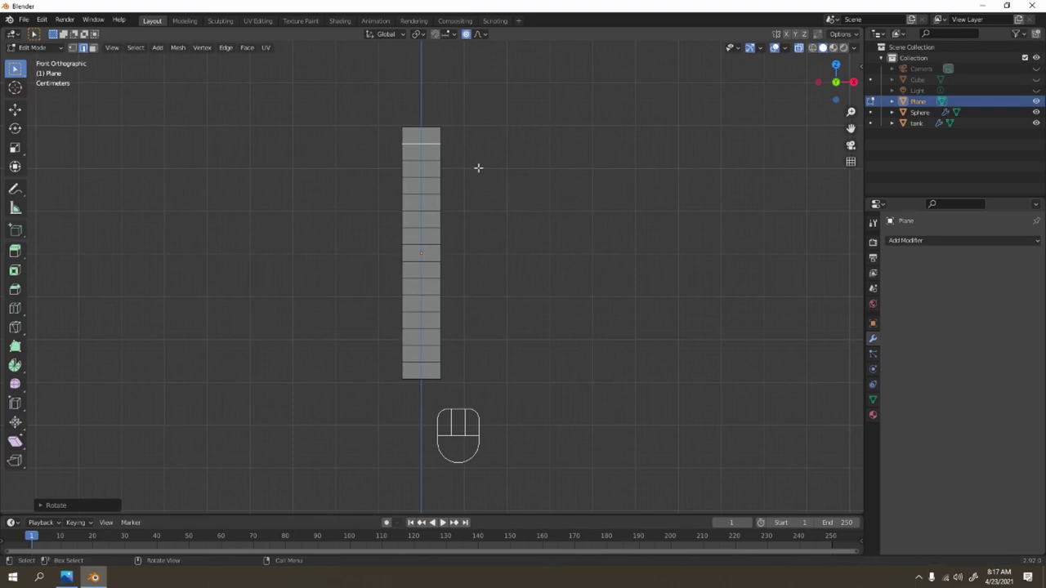
{"action": "key", "text": "r"}
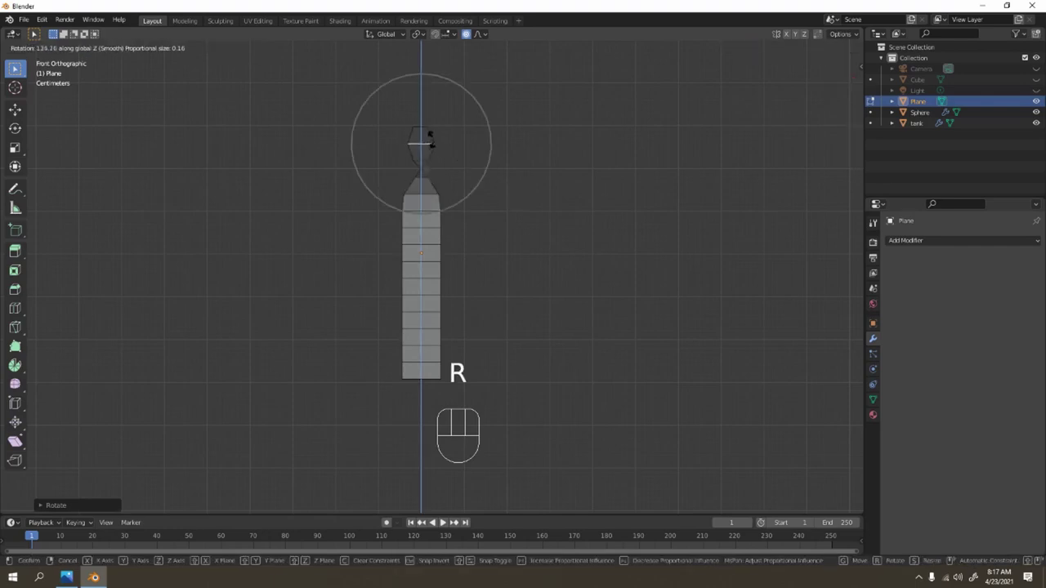
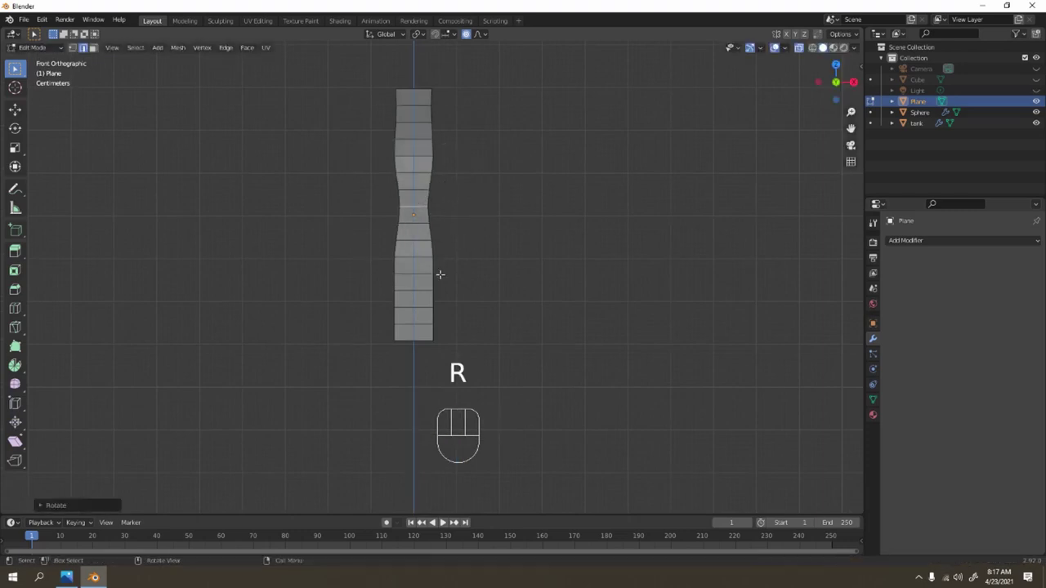
{"action": "key", "text": "r"}
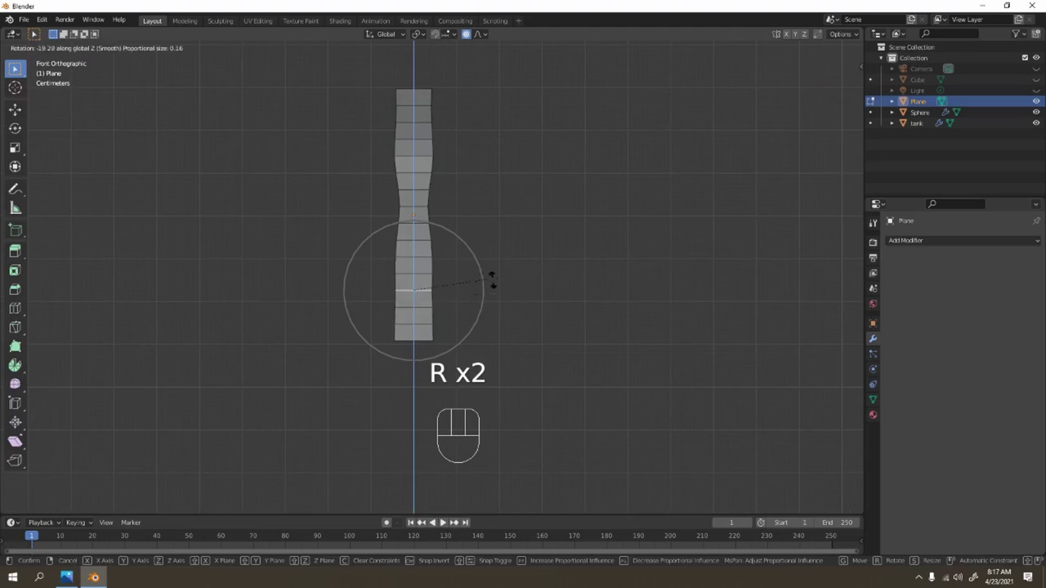
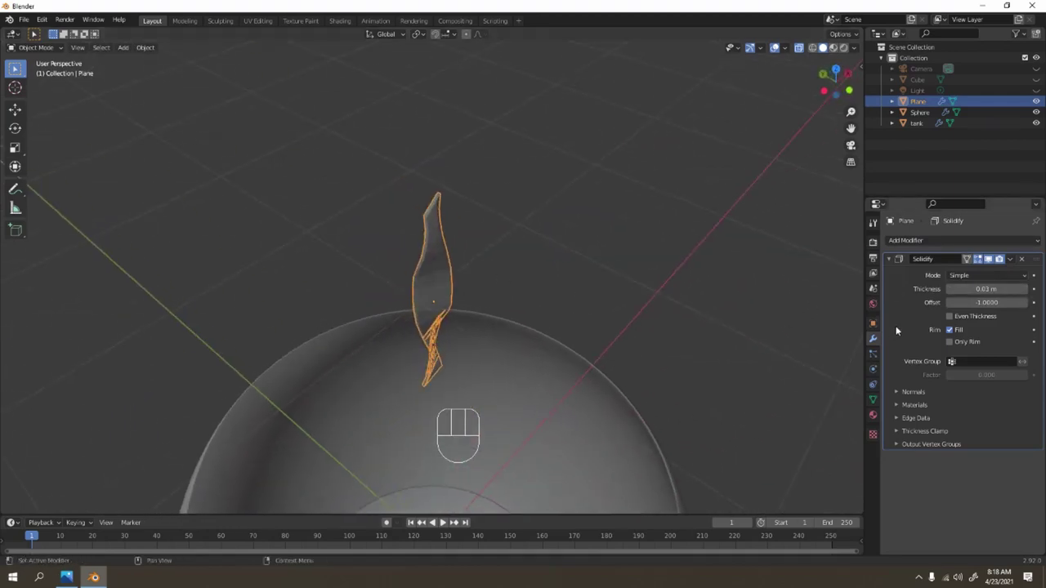
Apply the Solidify thickness, add Subdivision Surface smoothing and raise its viewport level to 3
{"action": "key", "text": "ctrl+a"}
{"action": "key", "text": "Tab"}
{"action": "key", "text": "Tab"}
{"action": "left_click_drag", "start_coordinate": [910, 238], "coordinate": [826, 435]}
{"action": "left_click_drag", "start_coordinate": [493, 255], "coordinate": [473, 230]}
{"action": "left_click_drag", "start_coordinate": [500, 243], "coordinate": [546, 260]}
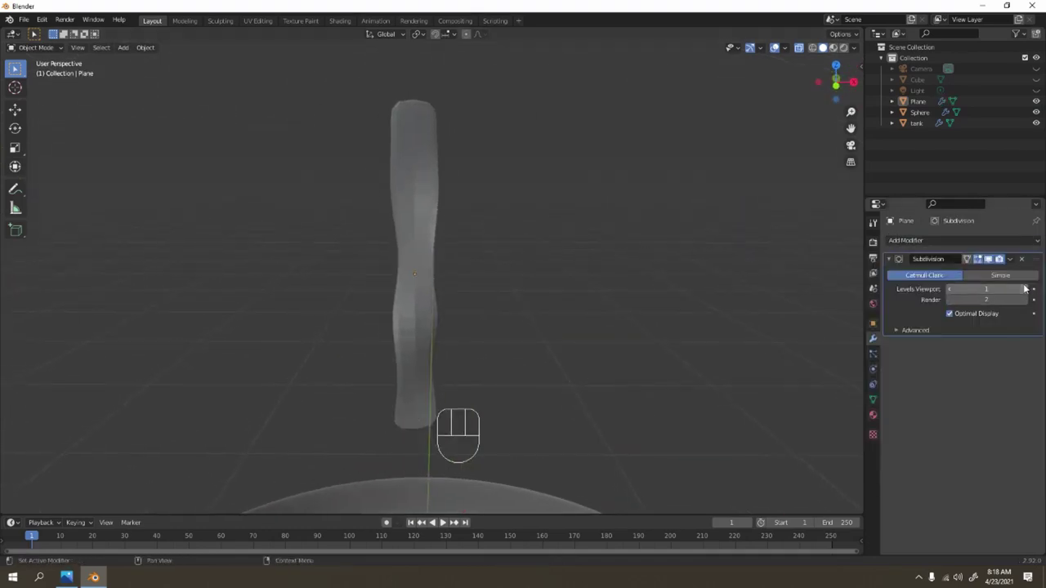
{"action": "left_click_drag", "start_coordinate": [989, 253], "coordinate": [1024, 287]}
{"action": "middle_click", "coordinate": [989, 253]}
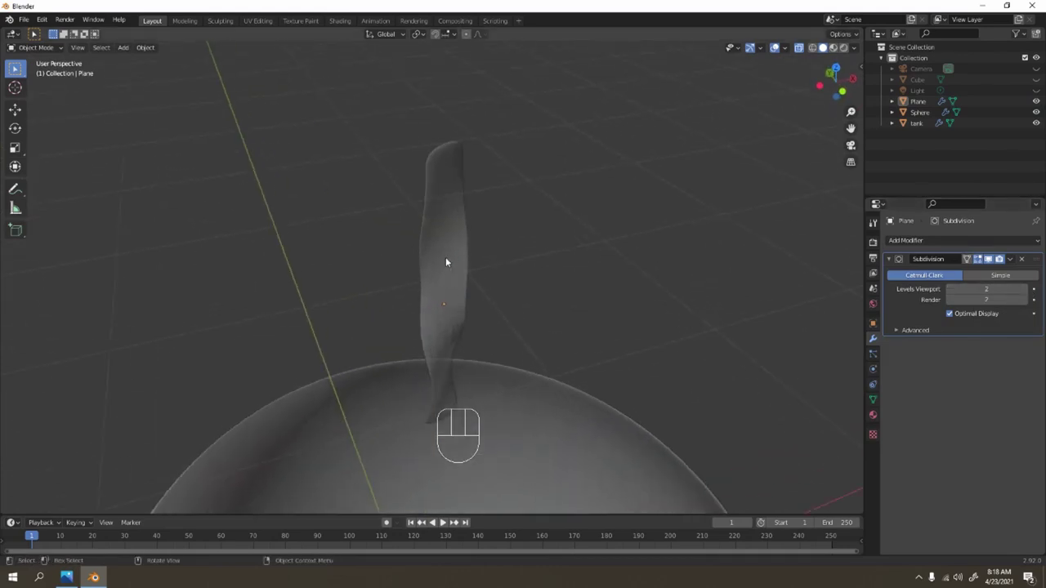
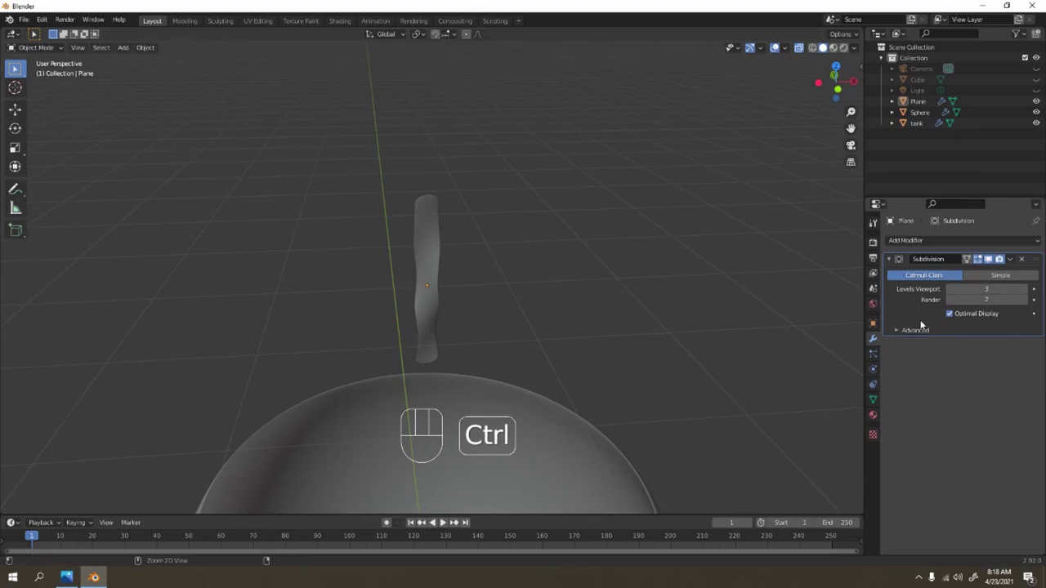
Apply the Subdivision Surface modifier to bake the smoothed ribbon and inspect it
{"action": "key", "text": "ctrl+a"}
{"action": "key", "text": "Tab"}
{"action": "key", "text": "Tab"}
{"action": "left_click", "coordinate": [446, 278]}
{"action": "middle_click", "coordinate": [434, 203]}
{"action": "right_click", "coordinate": [427, 195]}
{"action": "middle_click", "coordinate": [498, 202]}
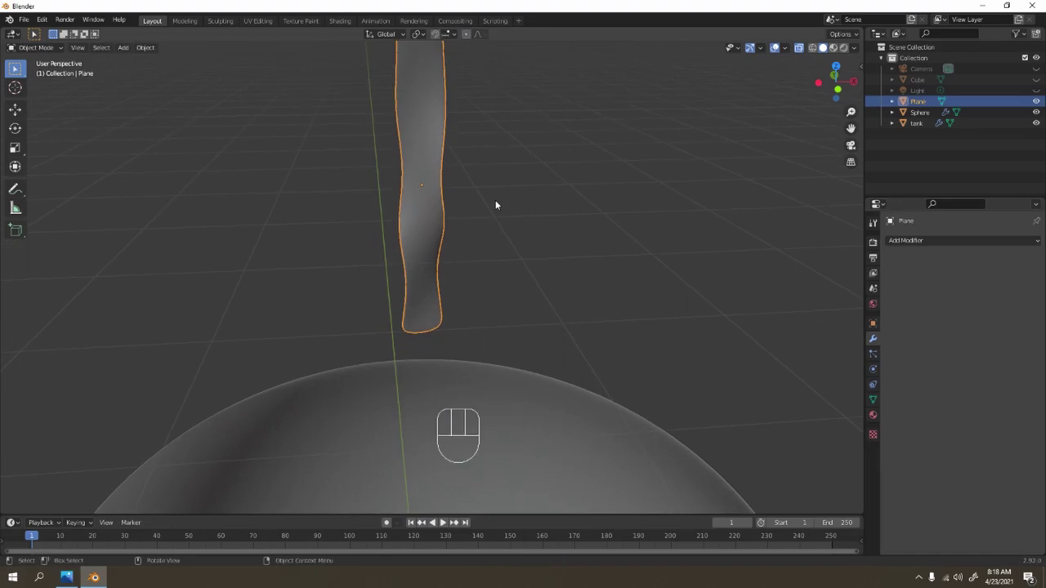
In front view, lower the seaweed strip about 1.8 m along Z down into the tank
{"action": "key", "text": "KP_1"}
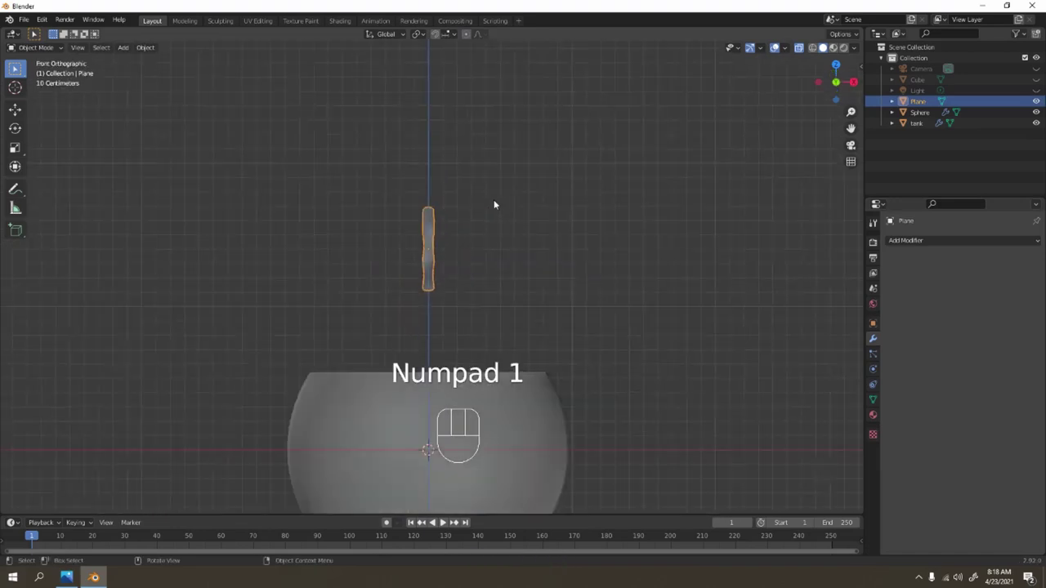
{"action": "left_click_drag", "start_coordinate": [501, 181], "coordinate": [470, 107]}
{"action": "left_click_drag", "start_coordinate": [511, 184], "coordinate": [513, 125]}
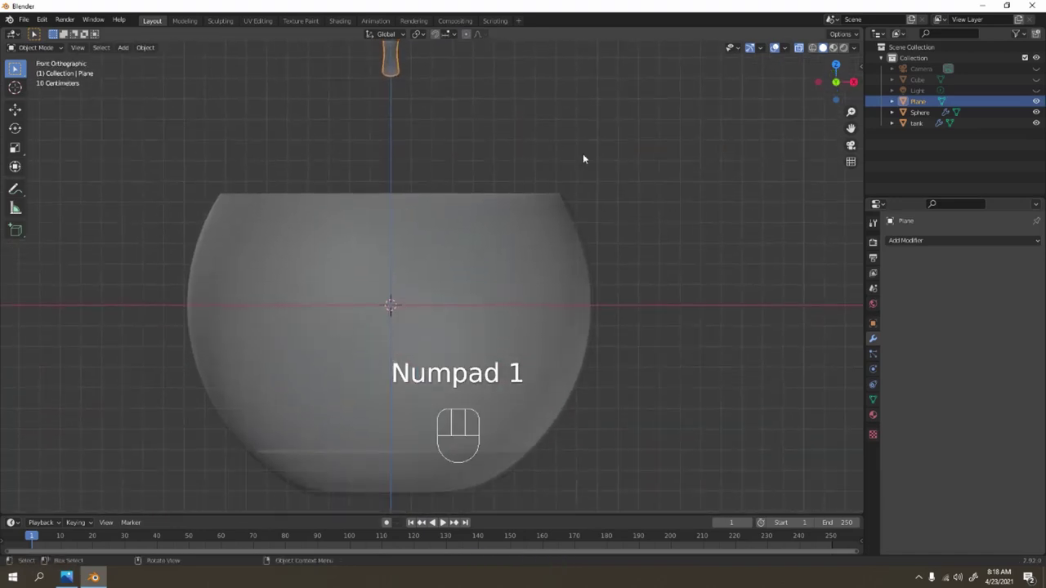
{"action": "key", "text": "g"}
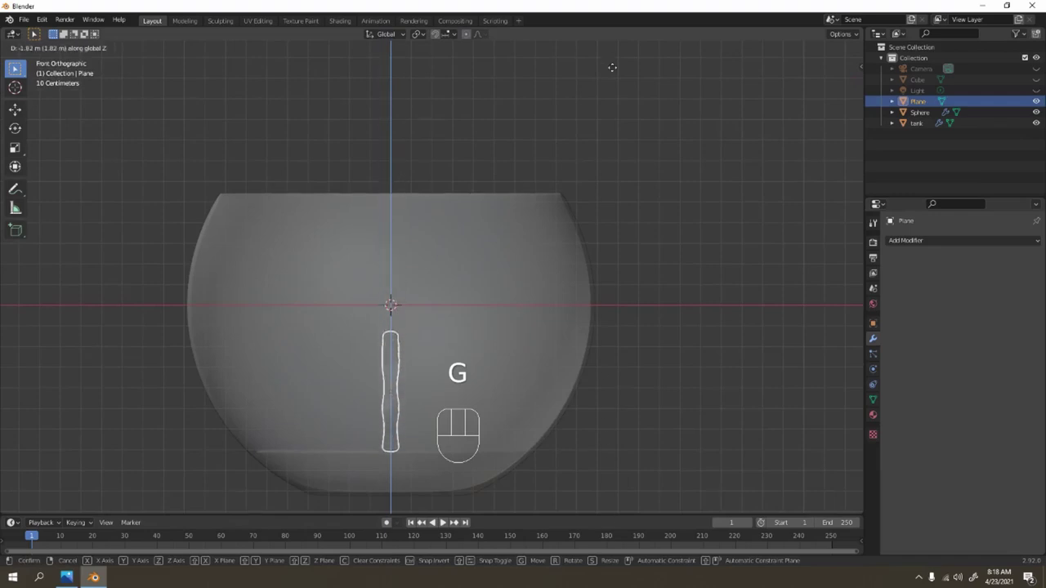
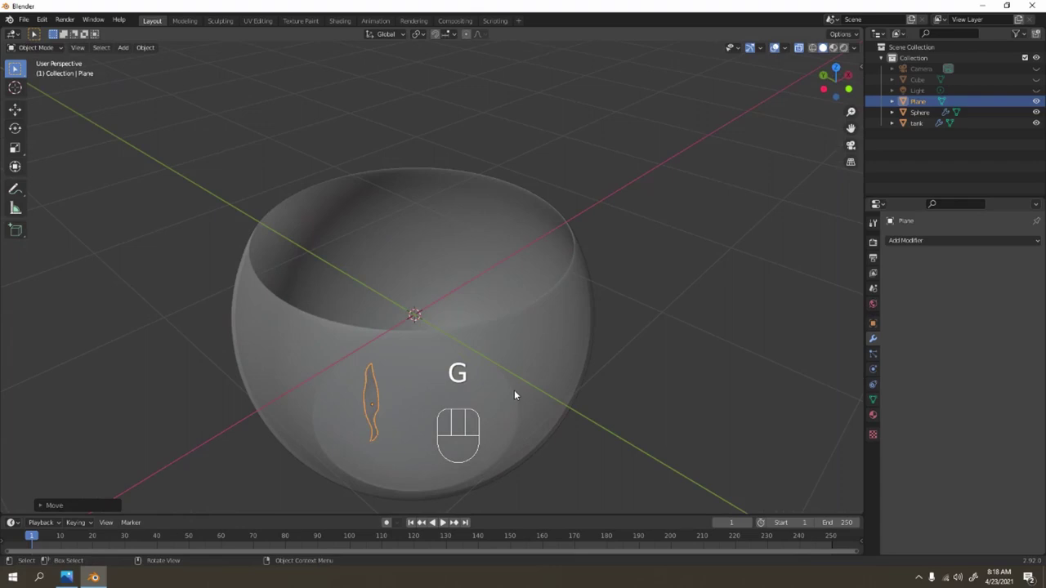
From top view, duplicate the strip into rotated, resized copies Plane.001–Plane.005 spread around the tank base
{"action": "key", "text": "KP_7"}
{"action": "left_click_drag", "start_coordinate": [399, 364], "coordinate": [536, 337]}
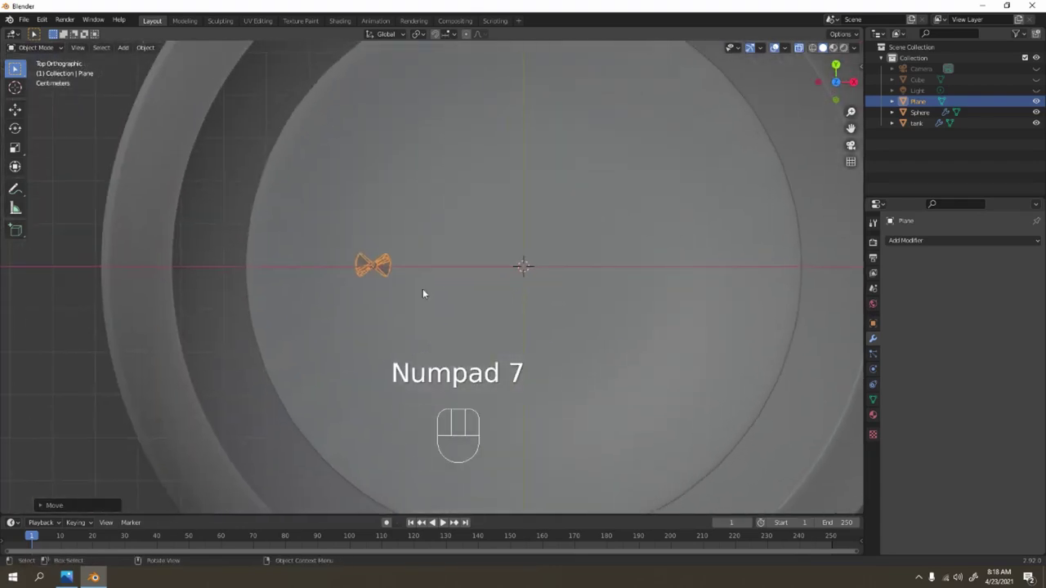
{"action": "key", "text": "shift+d"}
{"action": "key", "text": "r"}
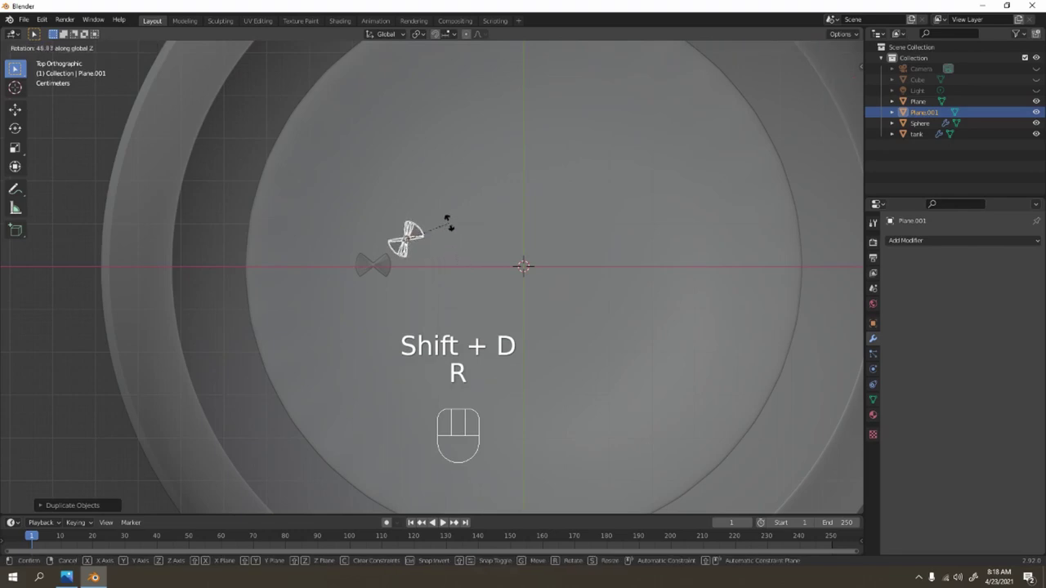
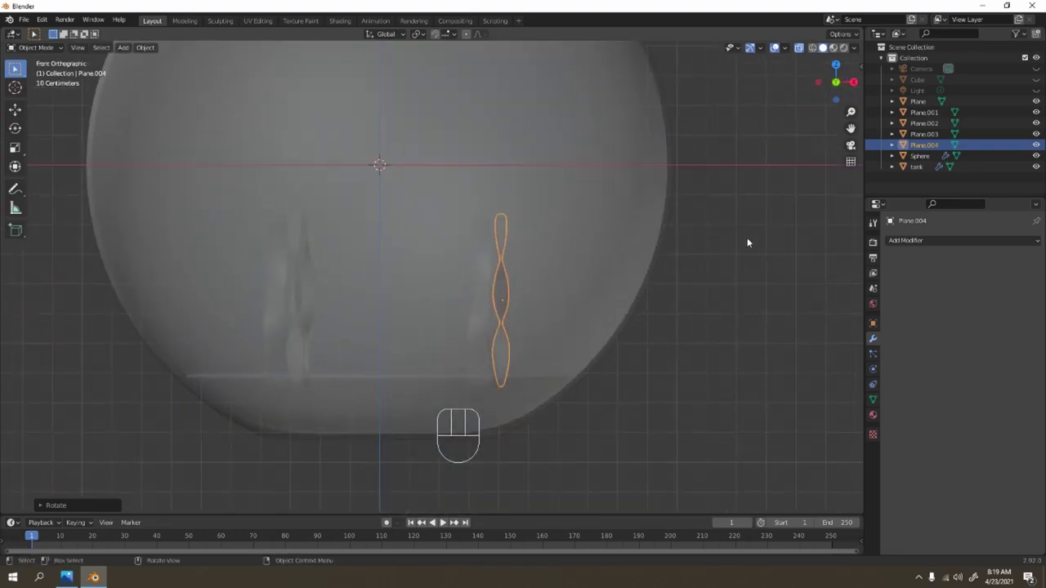
{"action": "key", "text": "s"}
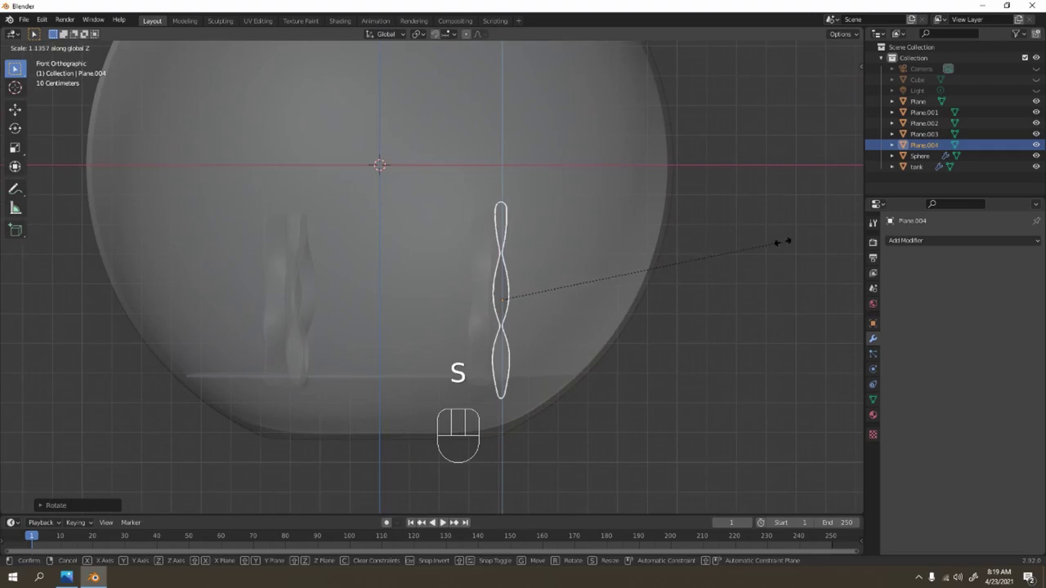
{"action": "key", "text": "g"}
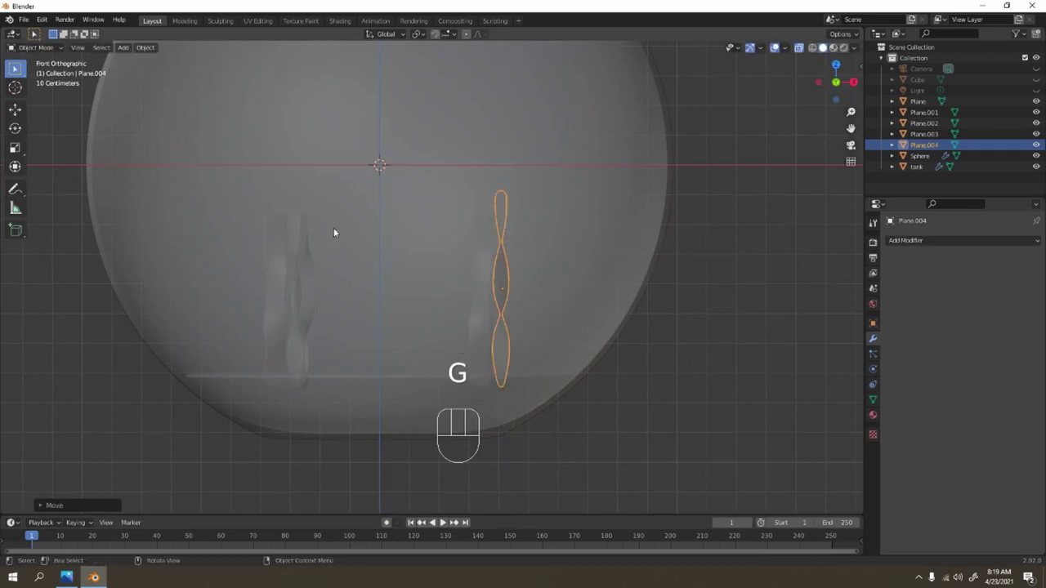
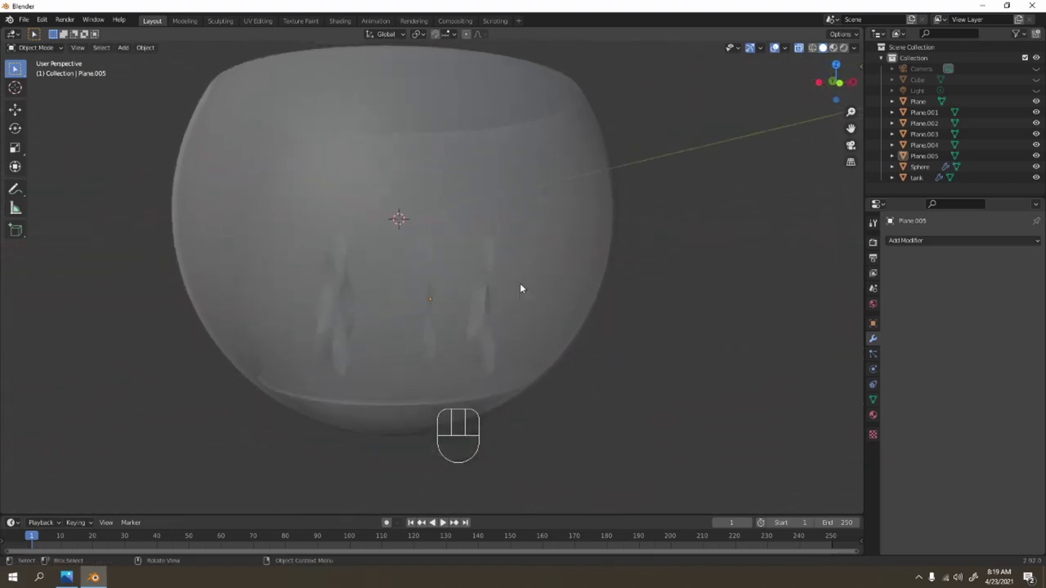
{"action": "left_click_drag", "start_coordinate": [401, 301], "coordinate": [444, 303]}
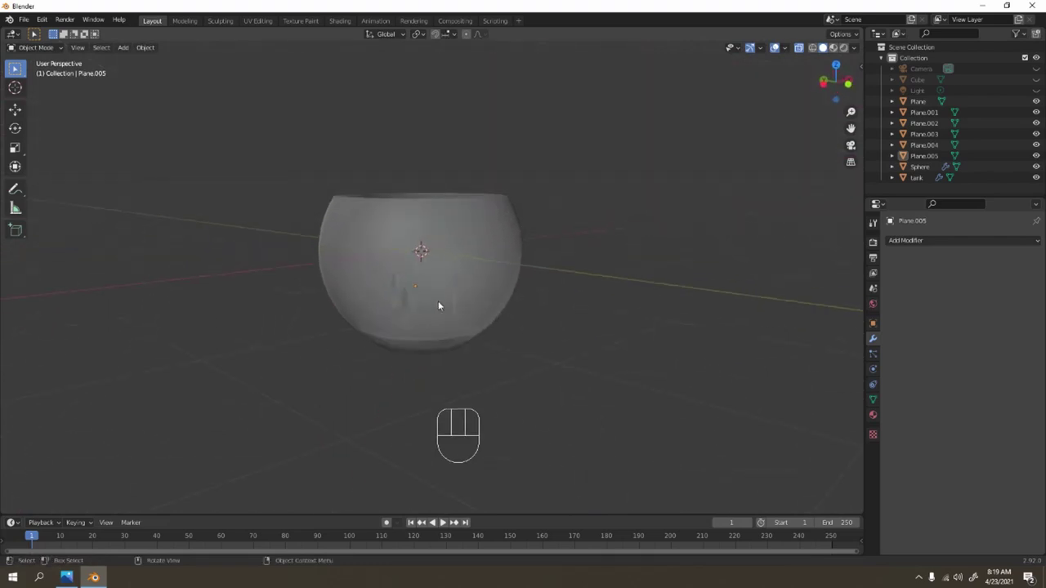
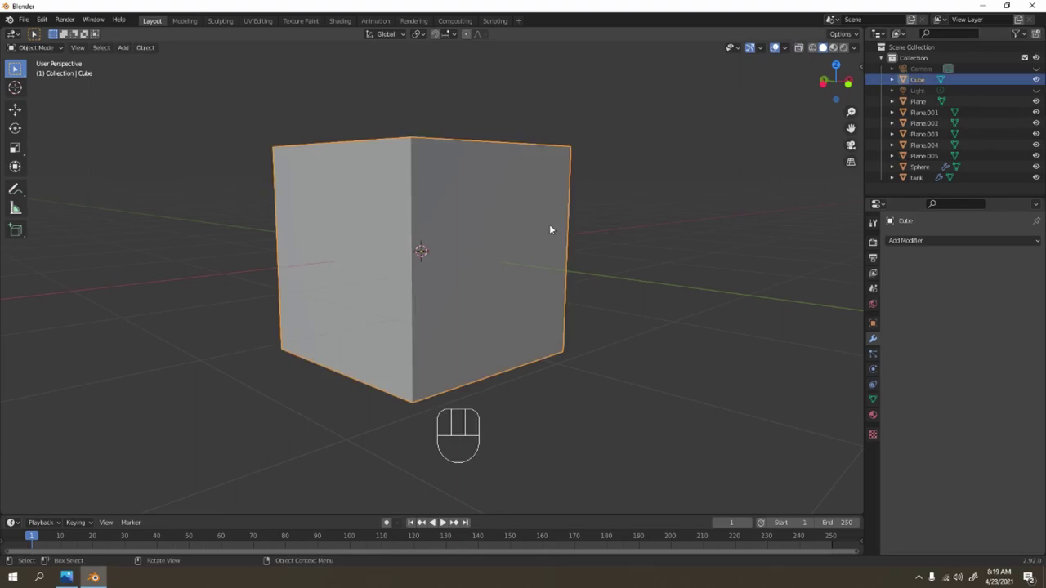
Scale the cube down, raise it above the tank and round it with a level-1 Subdivision Surface modifier
{"action": "key", "text": "KP_1"}
{"action": "key", "text": "g"}
{"action": "key", "text": "s"}
{"action": "left_click_drag", "start_coordinate": [458, 161], "coordinate": [477, 284]}
{"action": "left_click_drag", "start_coordinate": [485, 213], "coordinate": [517, 206]}
{"action": "middle_click", "coordinate": [532, 229]}
{"action": "middle_click", "coordinate": [509, 222]}
{"action": "left_click_drag", "start_coordinate": [499, 254], "coordinate": [520, 224]}
{"action": "left_click_drag", "start_coordinate": [913, 240], "coordinate": [864, 443]}
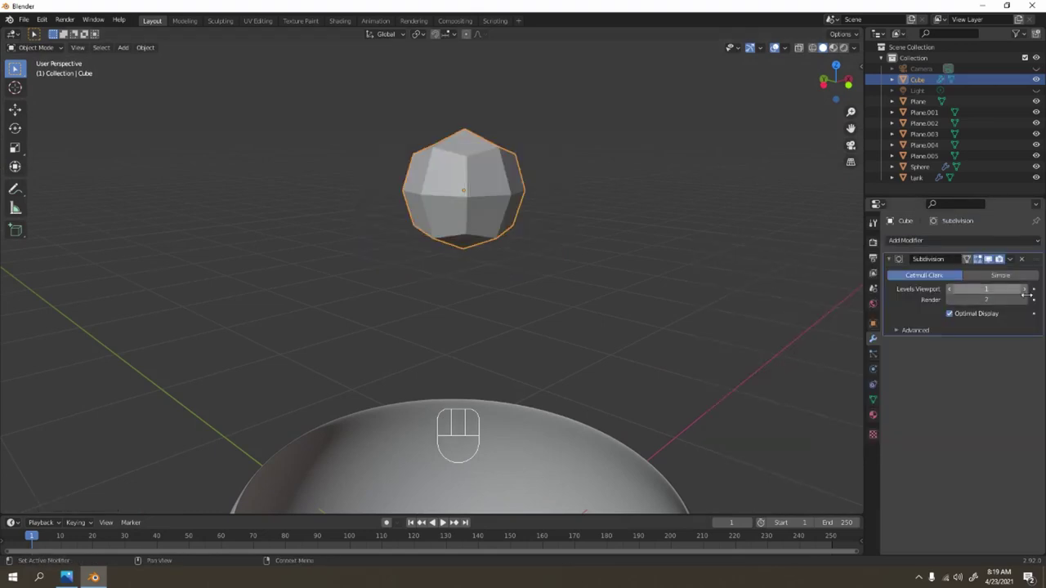
Add edge loops near the cube's sides and top, sliding them toward the edges to firm the corners
{"action": "key", "text": "Tab"}
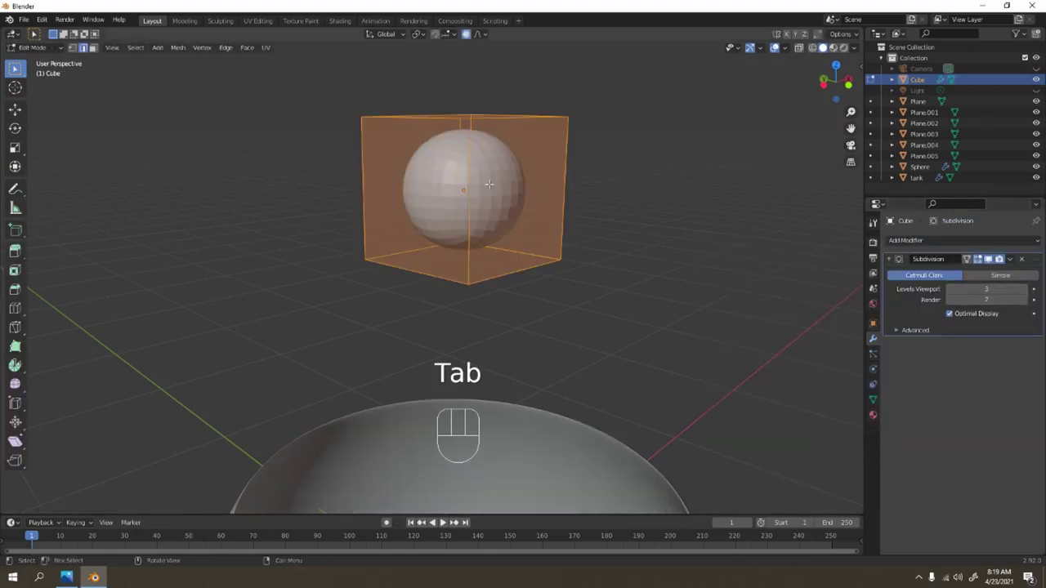
{"action": "key", "text": "ctrl+r"}
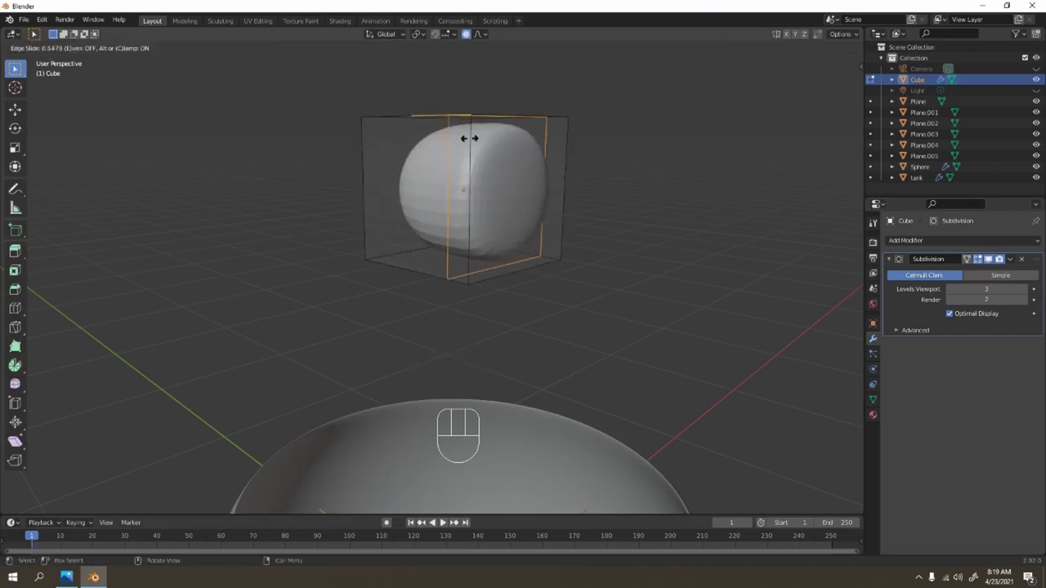
{"action": "middle_click", "coordinate": [989, 253]}
{"action": "key", "text": "ctrl+r"}
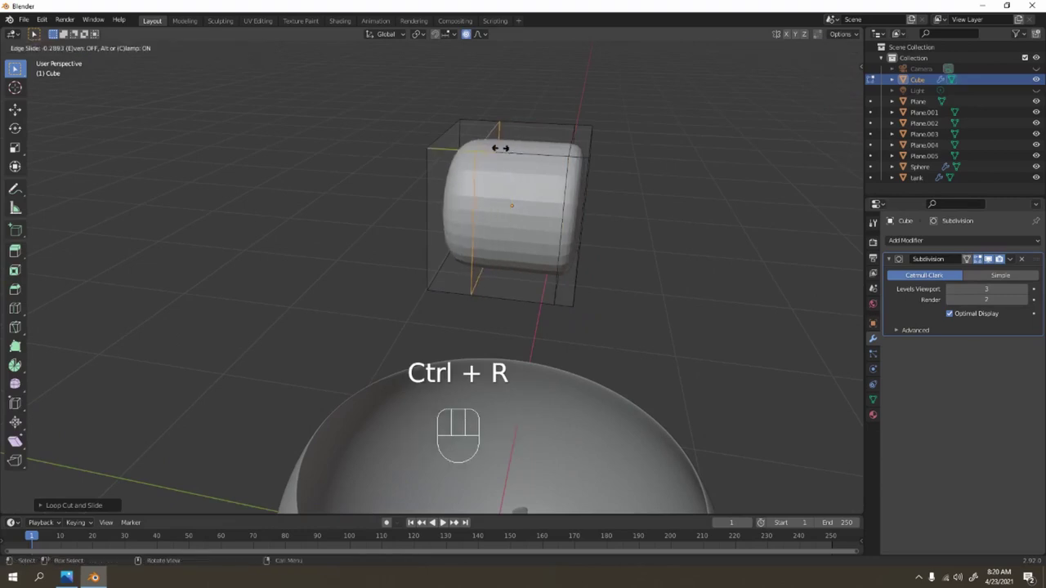
{"action": "middle_click", "coordinate": [988, 254]}
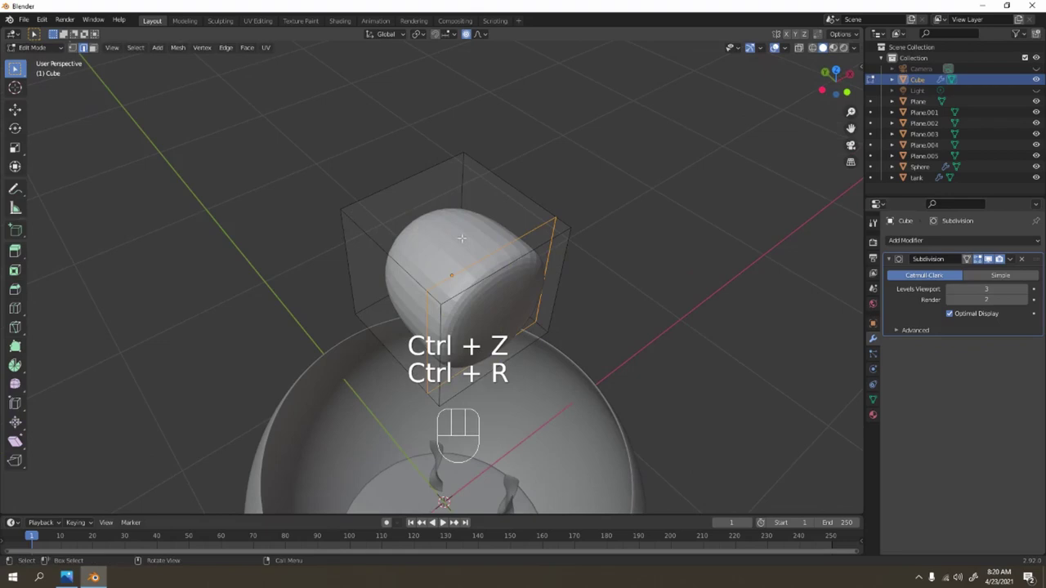
{"action": "key", "text": "ctrl+r"}
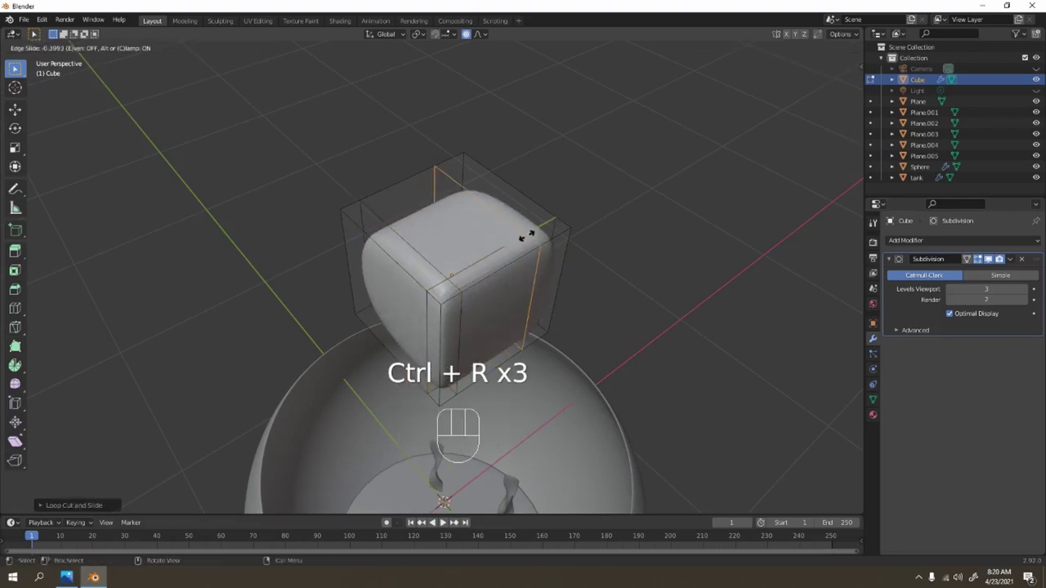
{"action": "left_click_drag", "start_coordinate": [989, 253], "coordinate": [989, 254]}
Add a further edge loop near the bottom and orbit toward the box's front face
{"action": "middle_click", "coordinate": [989, 253]}
{"action": "middle_click", "coordinate": [989, 253]}
{"action": "middle_click", "coordinate": [989, 253]}
{"action": "key", "text": "ctrl+r"}
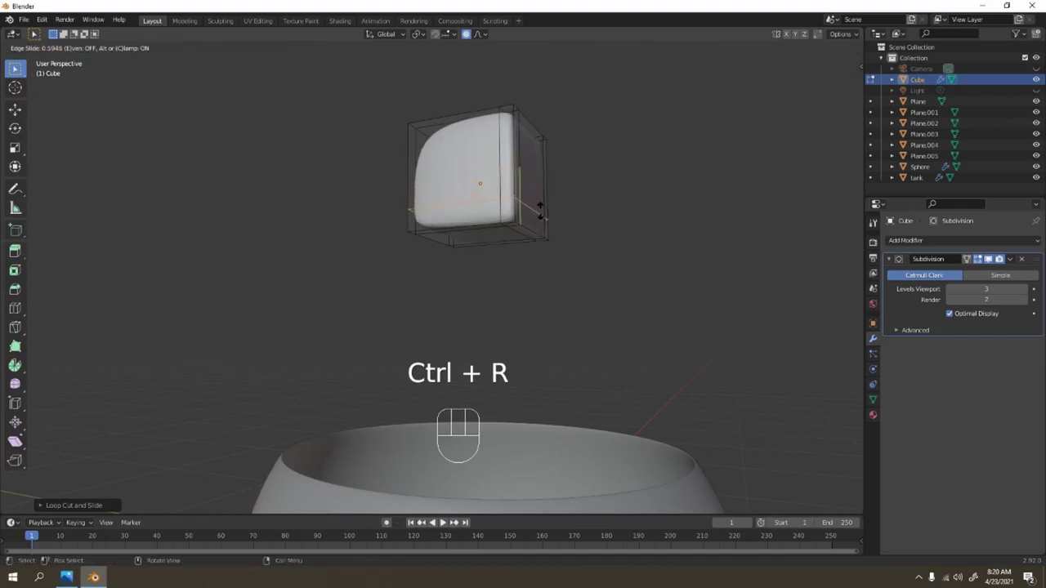
{"action": "left_click", "coordinate": [988, 253]}
{"action": "middle_click", "coordinate": [988, 253]}
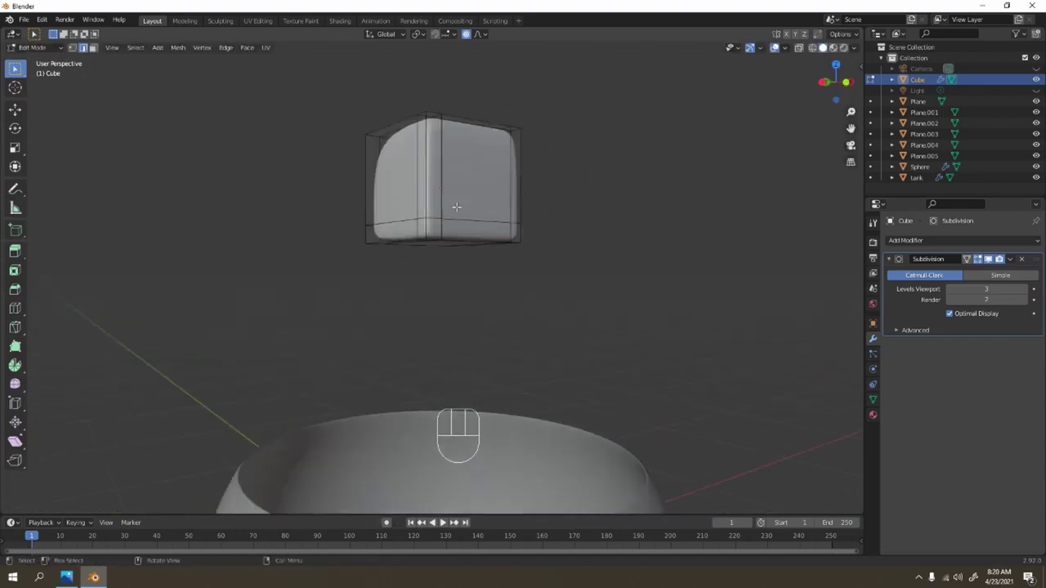
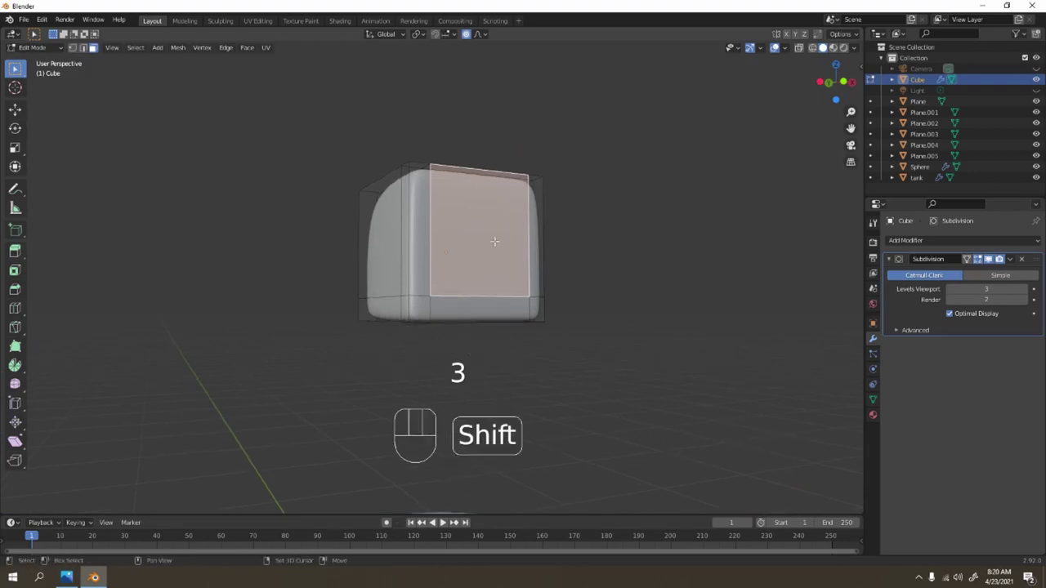
Inset the front face of the box to leave a border and extrude it inward into a recess
{"action": "middle_click", "coordinate": [988, 254]}
{"action": "key", "text": "i"}
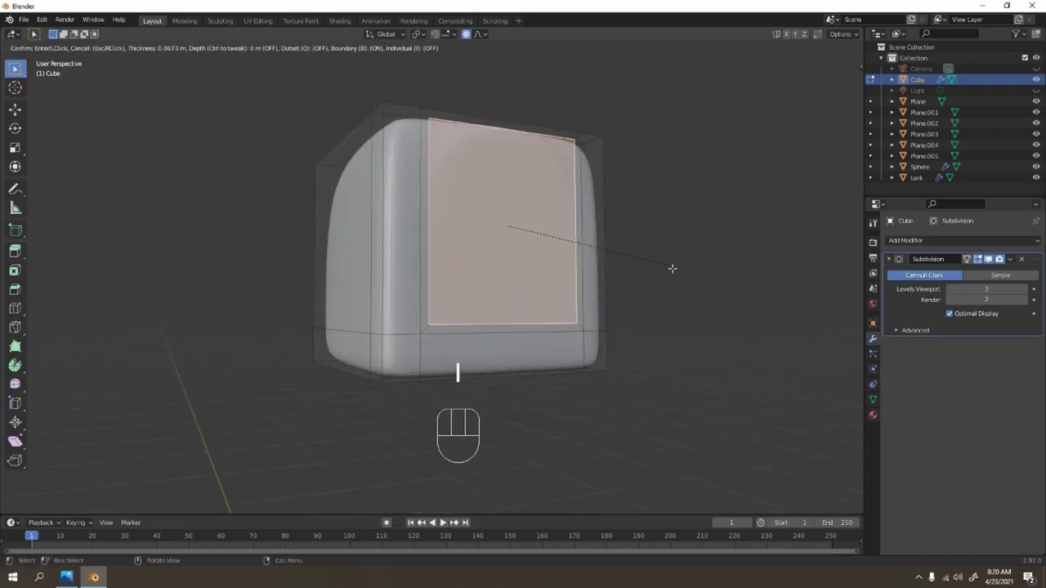
{"action": "key", "text": "ctrl+z"}
{"action": "key", "text": "ctrl+z"}
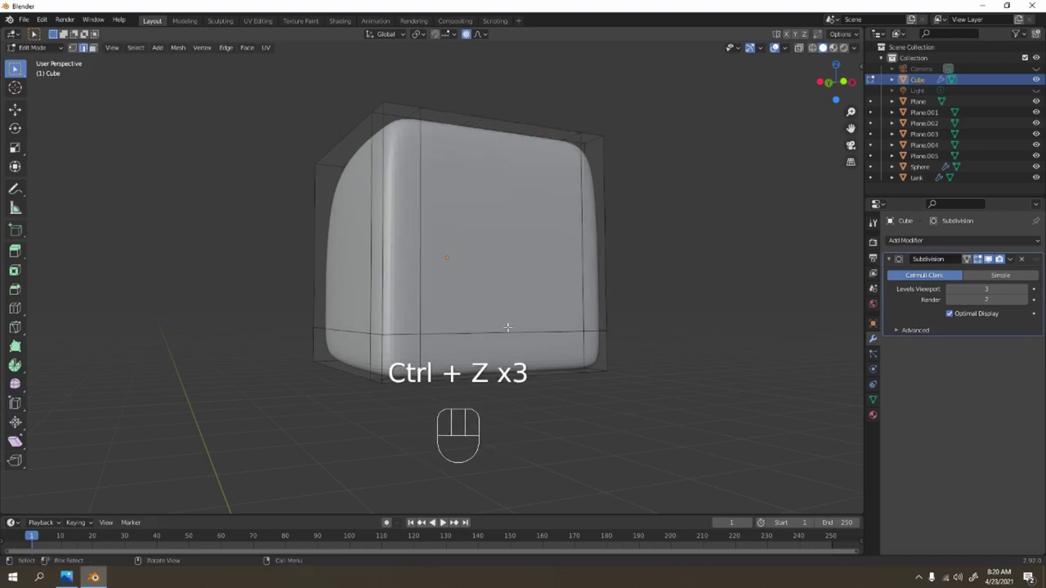
{"action": "key", "text": "ctrl+x"}
{"action": "key", "text": "3"}
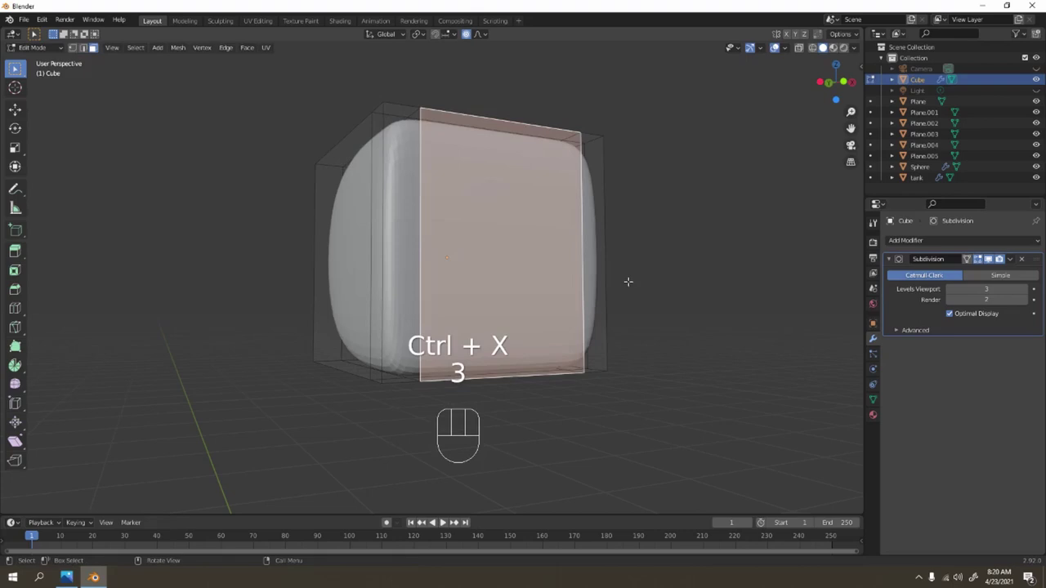
{"action": "key", "text": "i"}
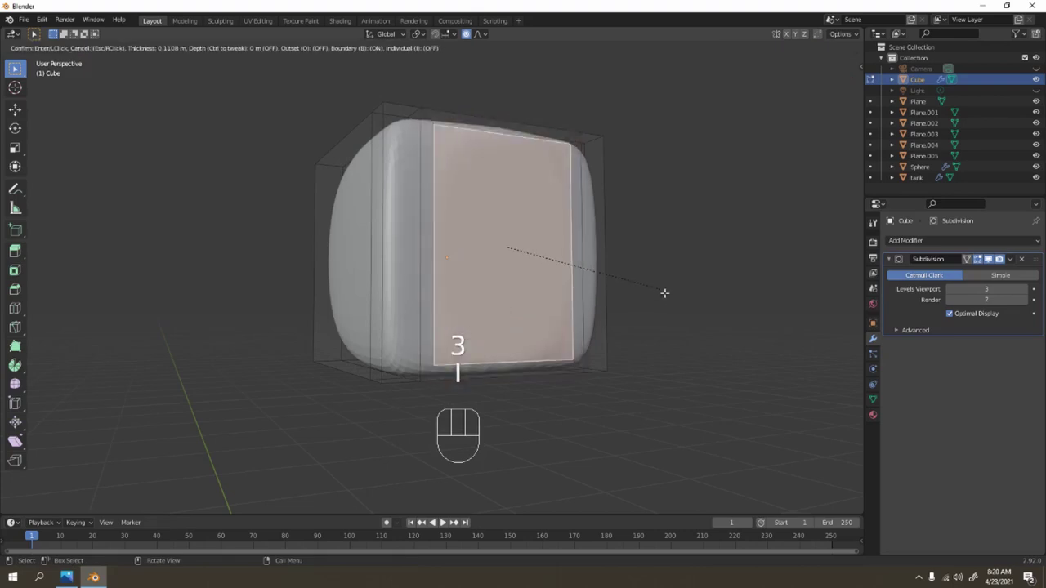
{"action": "key", "text": "e"}
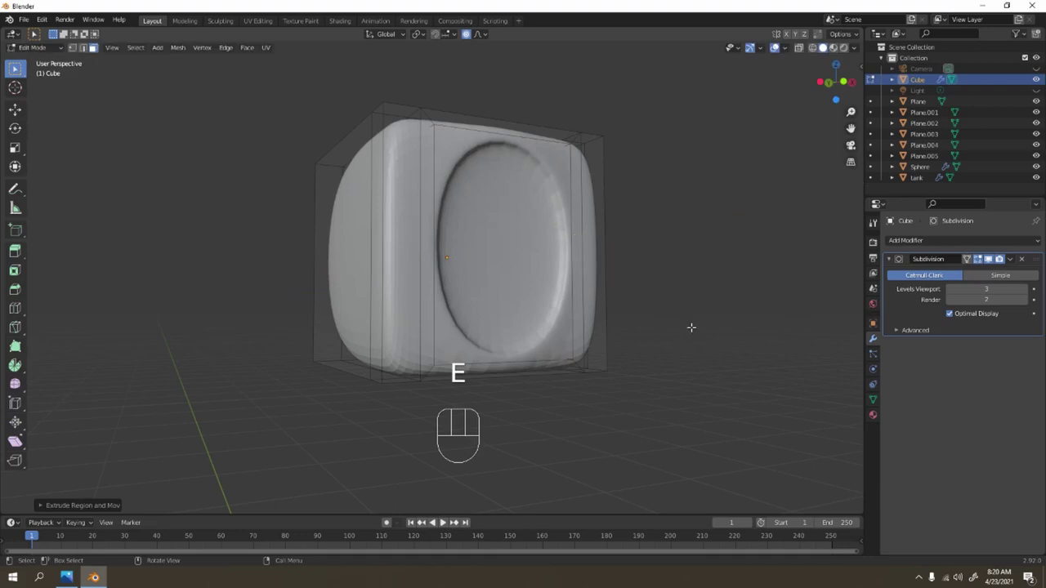
Inset and push the recessed face again to form the oval panel, then return to object mode in front view
{"action": "key", "text": "i"}
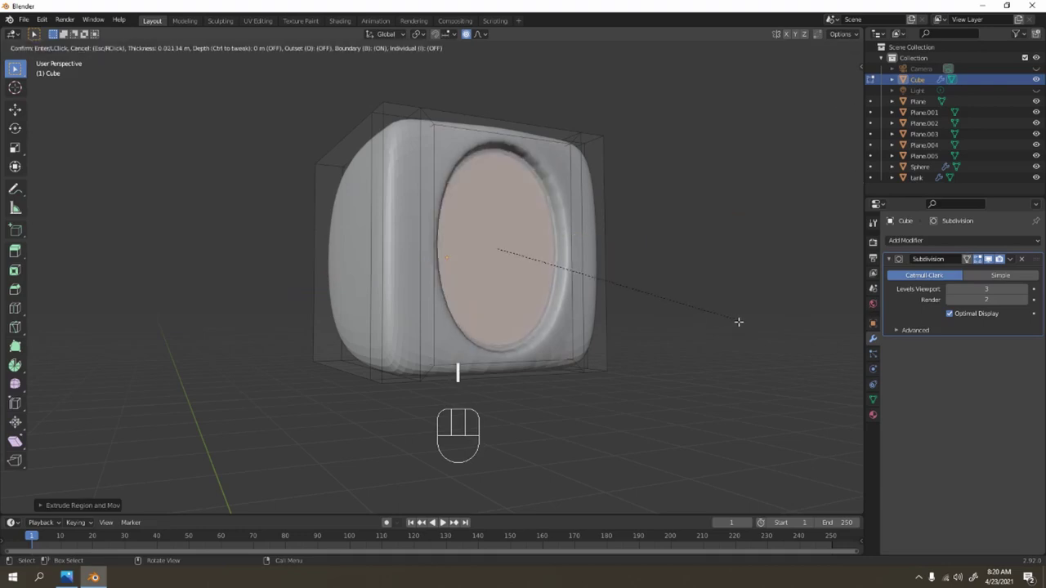
{"action": "key", "text": "e"}
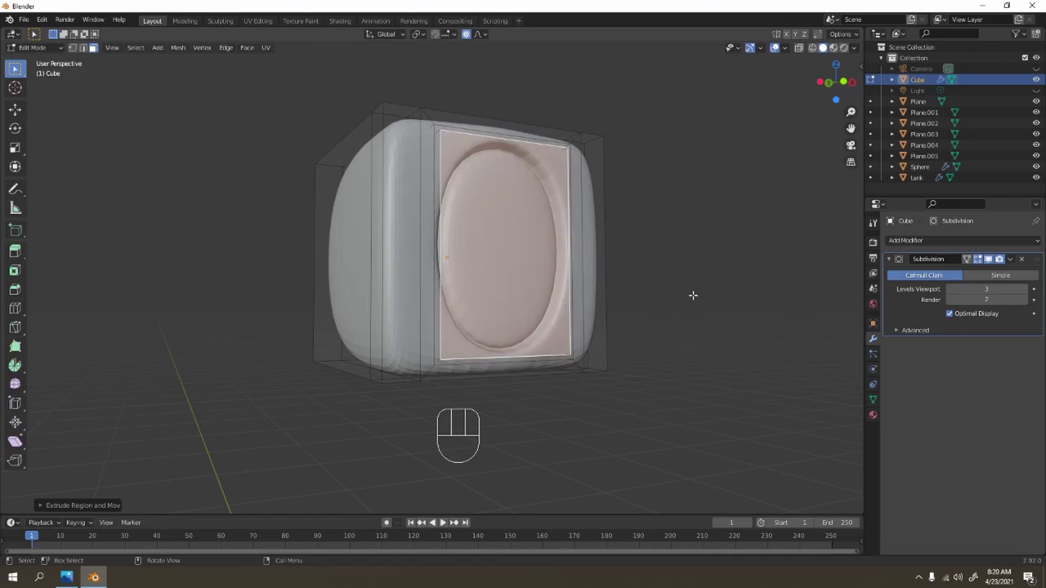
{"action": "key", "text": "i"}
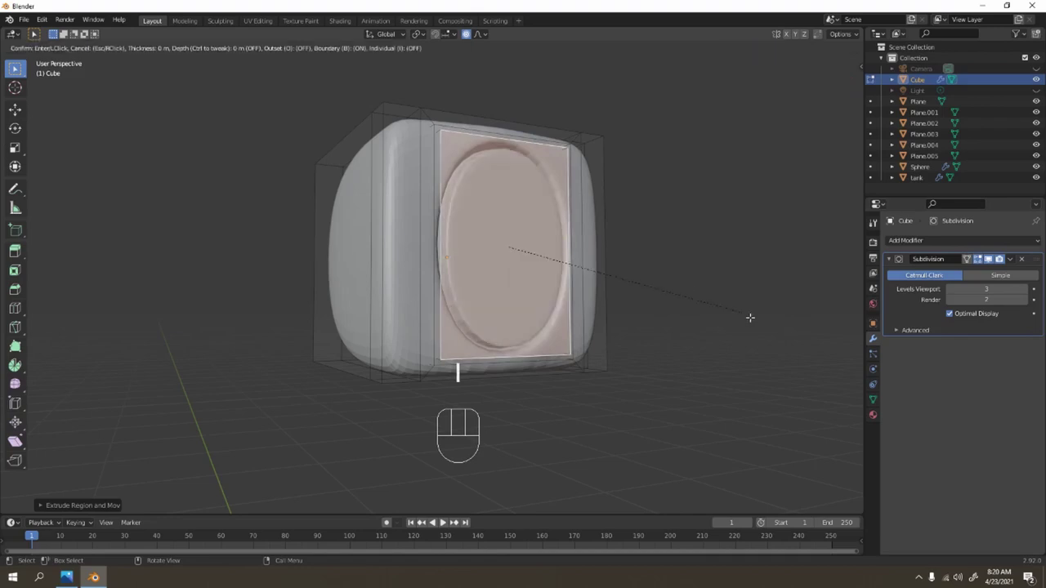
{"action": "left_click", "coordinate": [989, 253]}
{"action": "key", "text": "Tab"}
{"action": "left_click_drag", "start_coordinate": [628, 275], "coordinate": [608, 277]}
{"action": "key", "text": "KP_1"}
{"action": "middle_click", "coordinate": [364, 231]}
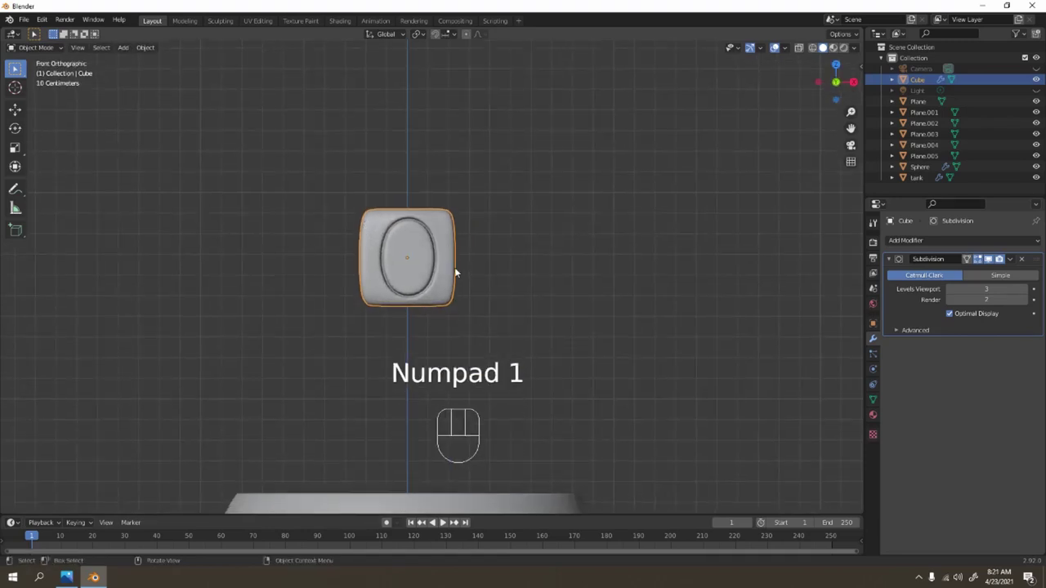
Tilt the filter box slightly, zoom on its rounded front panel and deselect it
{"action": "key", "text": "r"}
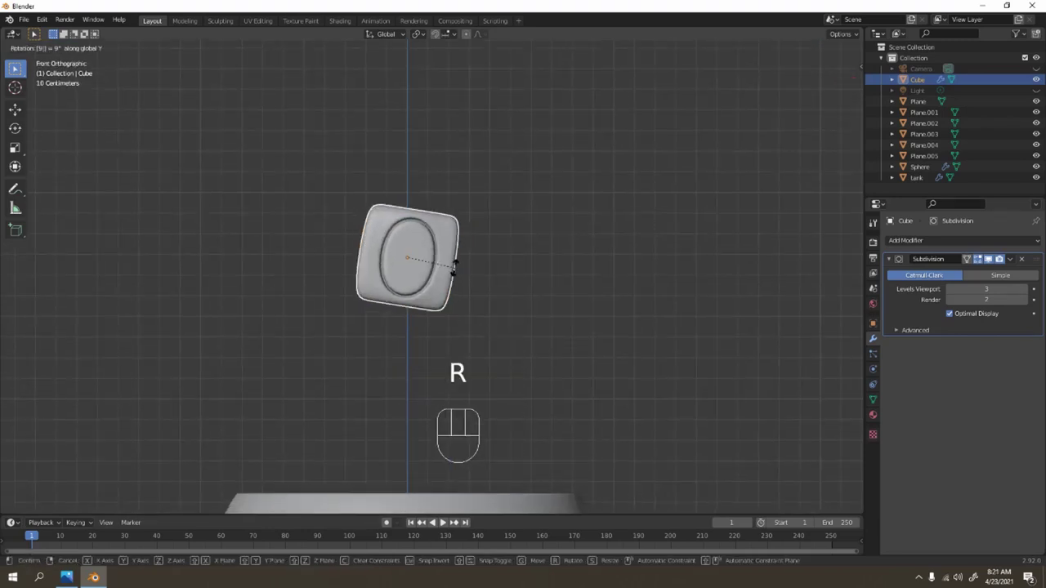
{"action": "left_click_drag", "start_coordinate": [989, 253], "coordinate": [988, 253]}
{"action": "middle_click", "coordinate": [988, 254]}
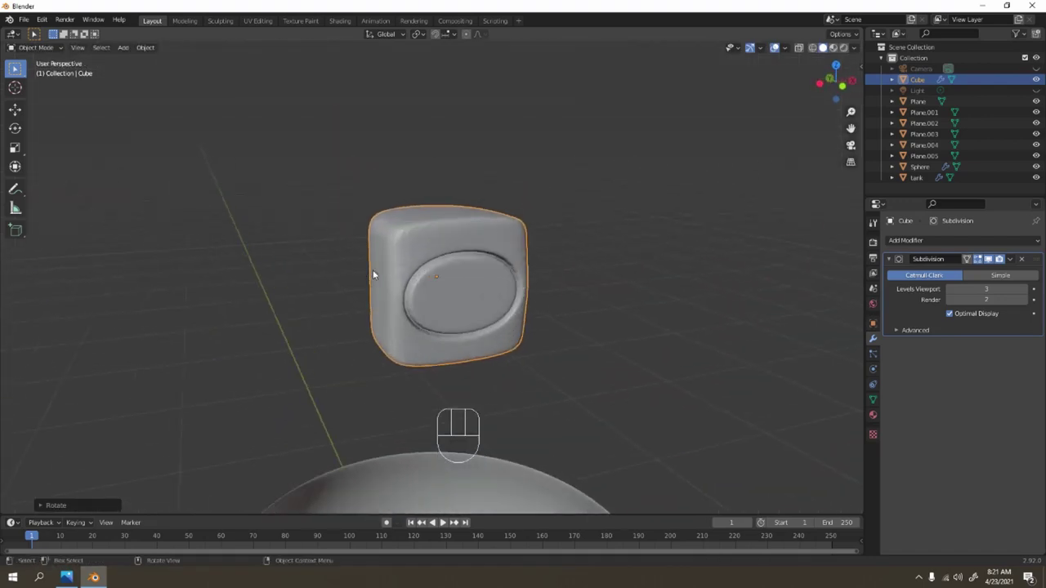
{"action": "left_click_drag", "start_coordinate": [989, 253], "coordinate": [989, 254]}
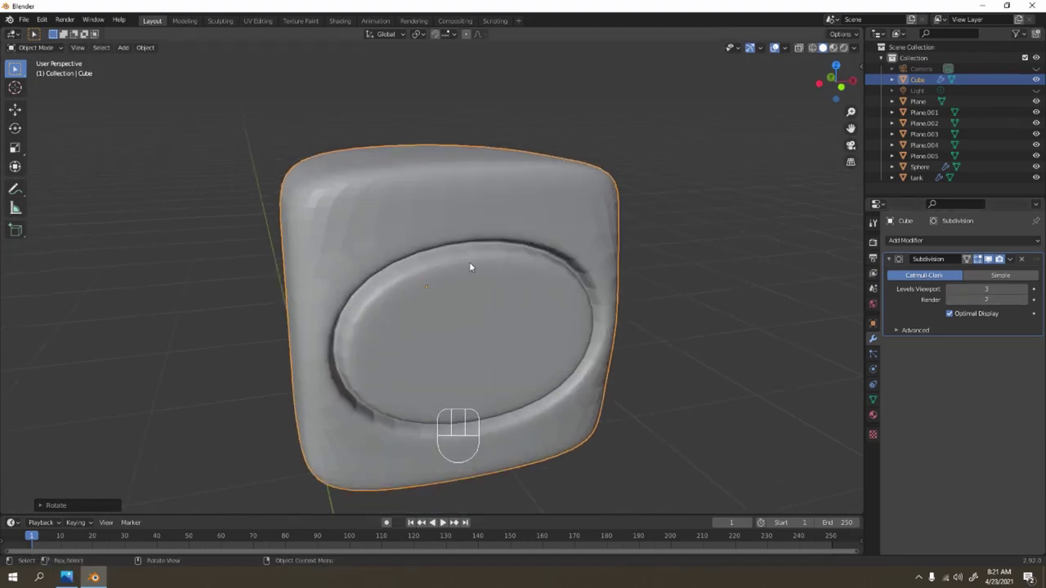
{"action": "left_click", "coordinate": [643, 264]}
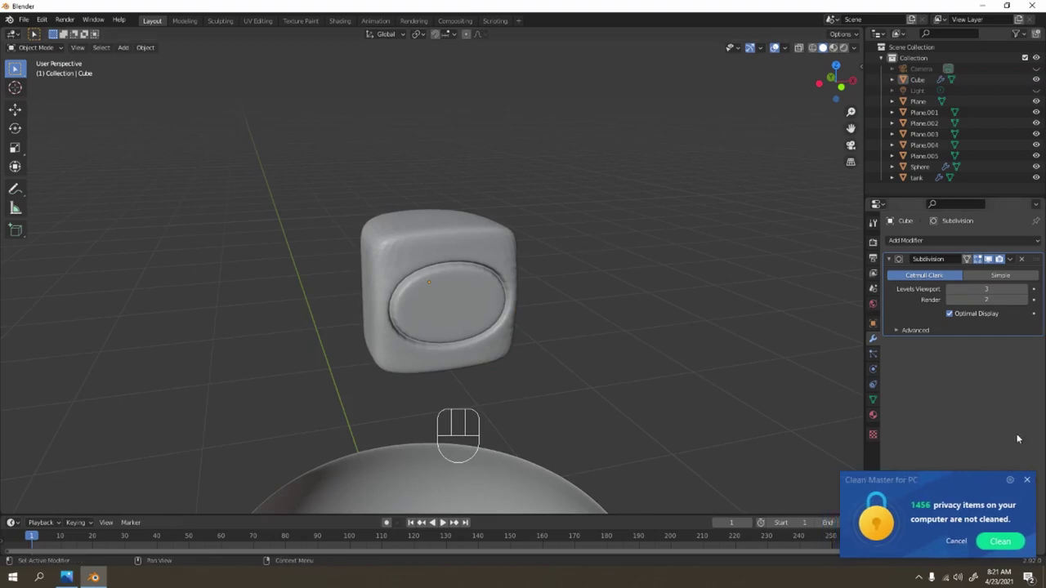
Add a cube, place it on top of the filter box, subdivide it at level 2 and scale it into a small cap
{"action": "key", "text": "shift+a"}
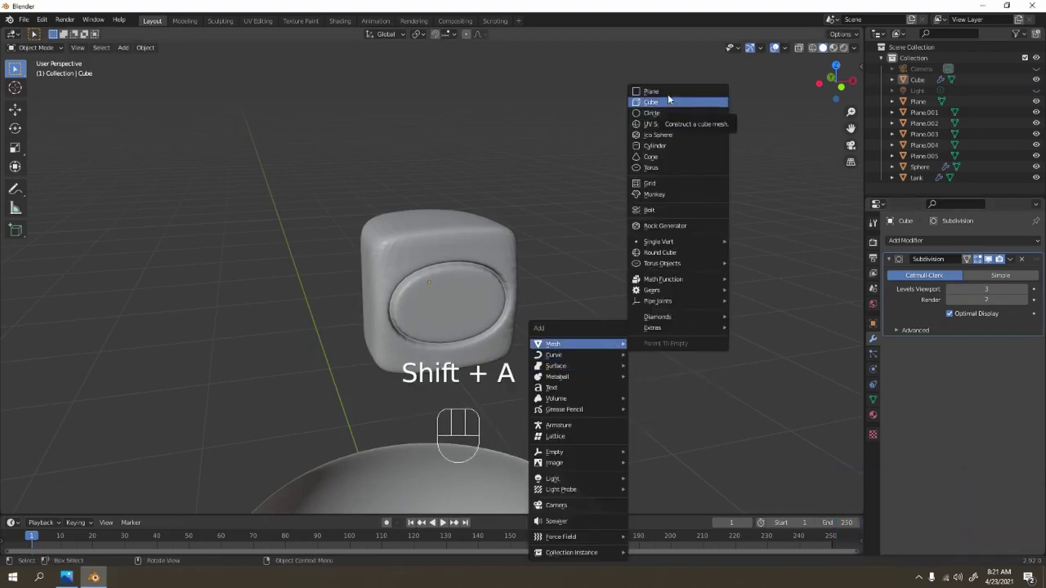
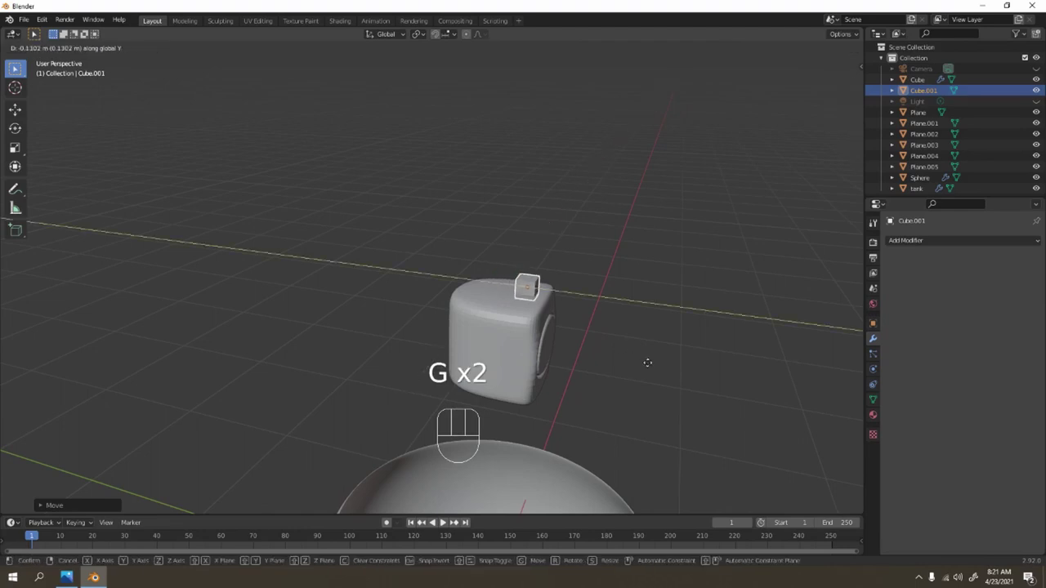
{"action": "left_click_drag", "start_coordinate": [921, 244], "coordinate": [857, 444]}
{"action": "left_click_drag", "start_coordinate": [679, 357], "coordinate": [691, 370]}
{"action": "left_click", "coordinate": [989, 253]}
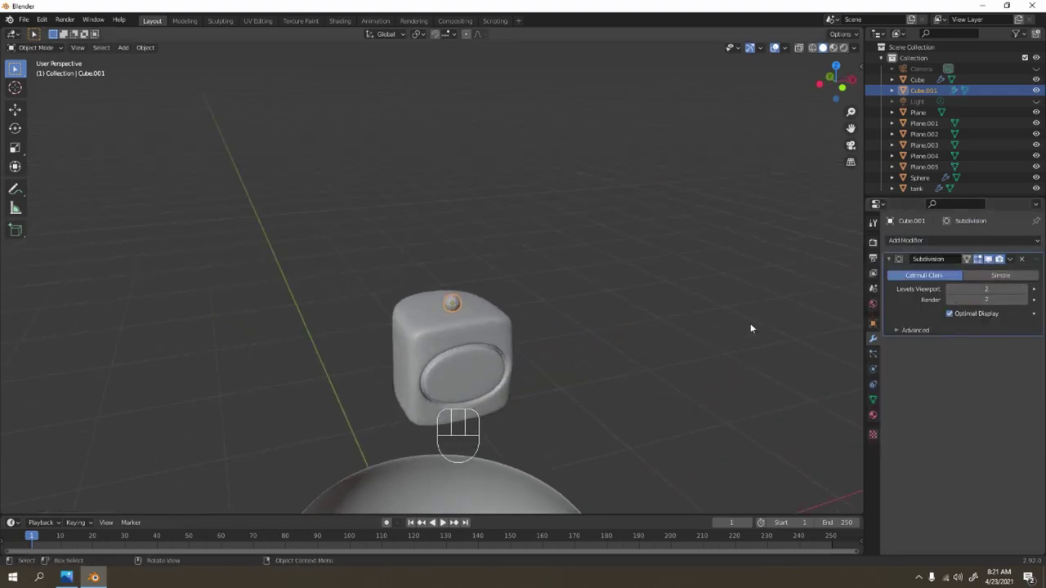
{"action": "key", "text": "s"}
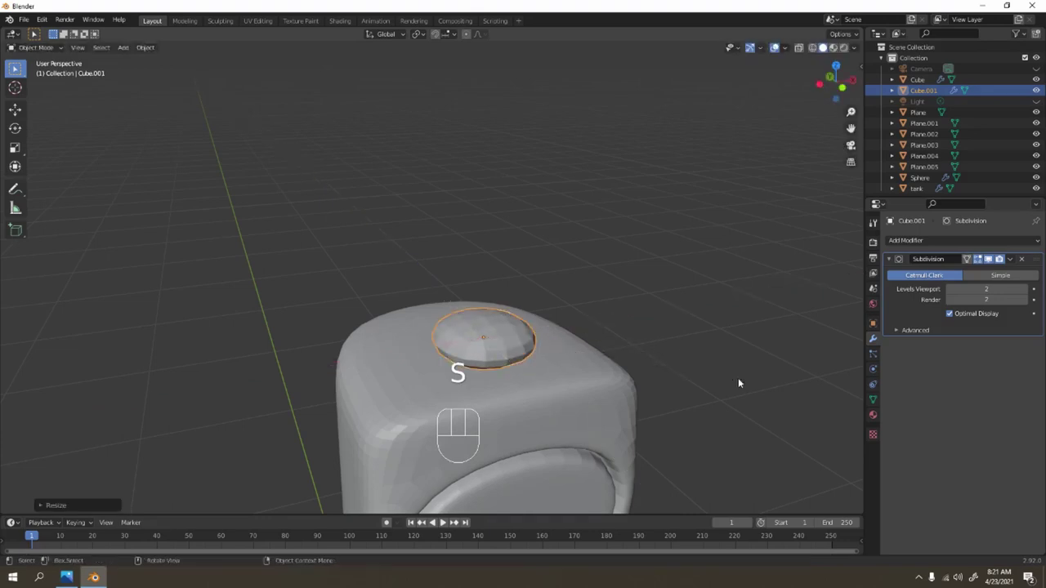
{"action": "middle_click", "coordinate": [988, 253]}
Loop-cut the small cube and shrink its top face into a narrower stepped cap
{"action": "key", "text": "Tab"}
{"action": "key", "text": "ctrl+r"}
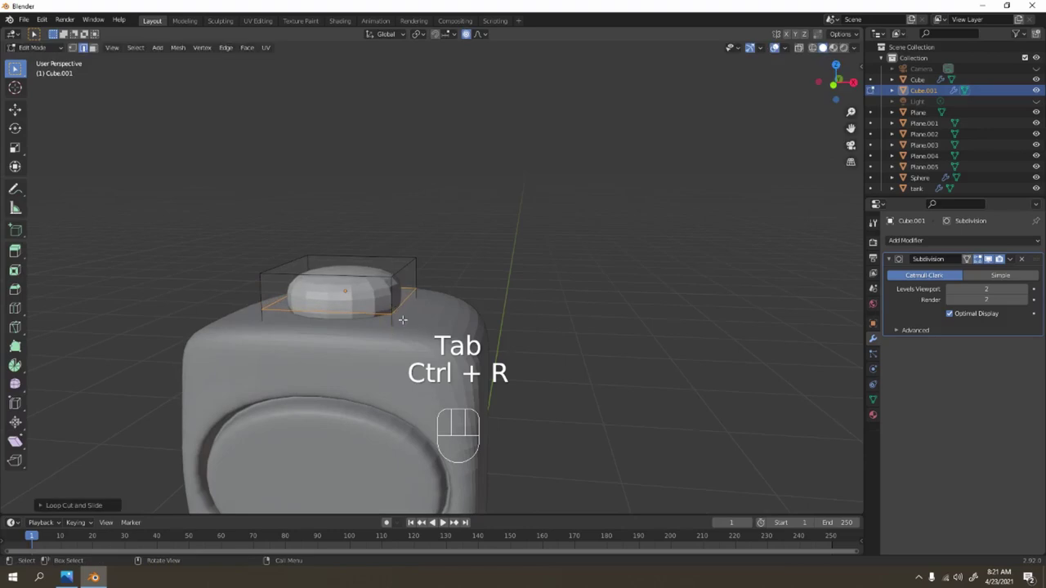
{"action": "key", "text": "shift+r"}
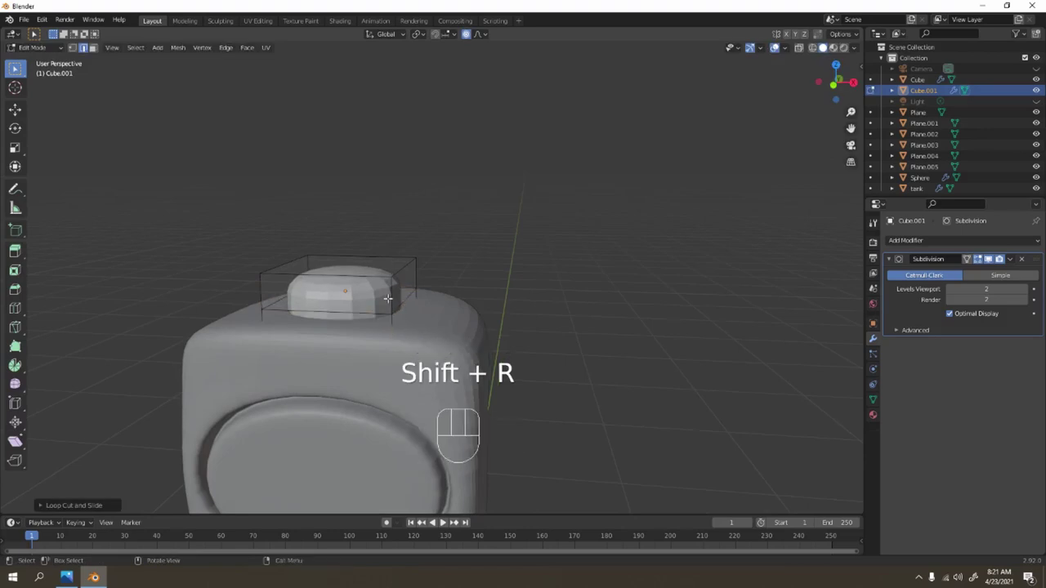
{"action": "key", "text": "ctrl+r"}
{"action": "key", "text": "3"}
{"action": "left_click", "coordinate": [989, 254]}
{"action": "key", "text": "s"}
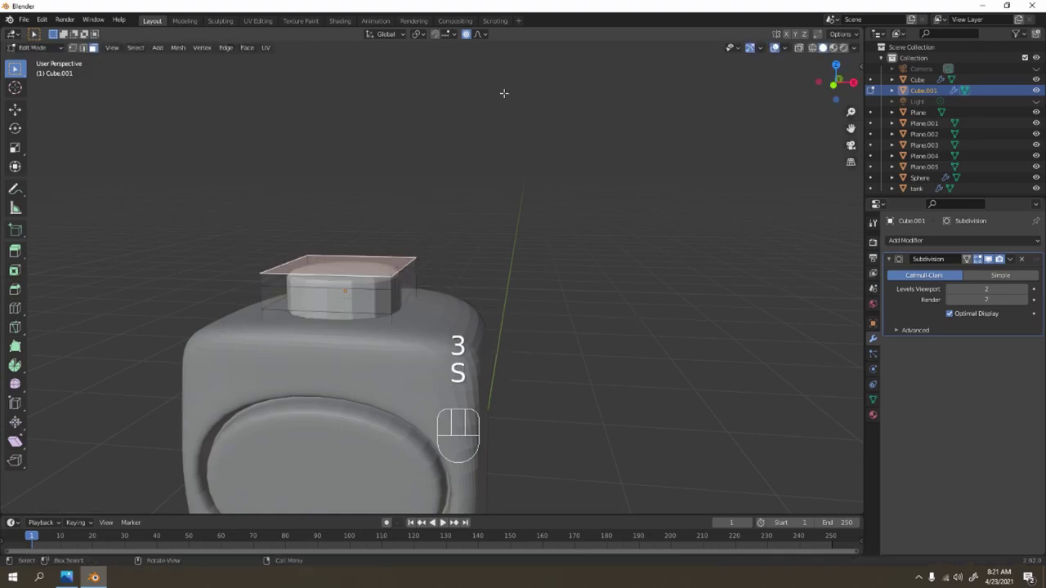
{"action": "left_click", "coordinate": [988, 254]}
{"action": "key", "text": "s"}
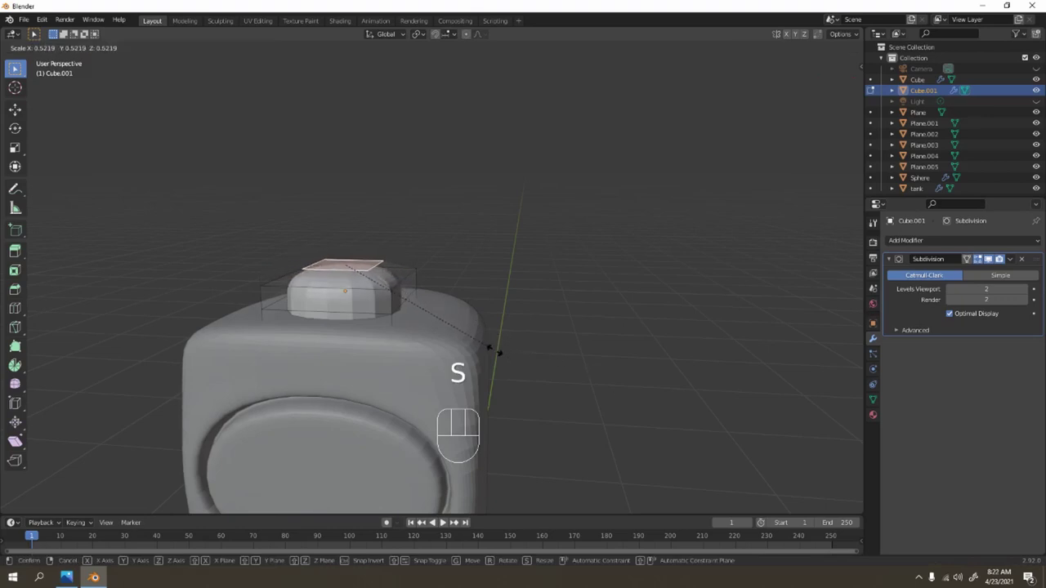
Check the cap from the front view and return to object mode
{"action": "middle_click", "coordinate": [989, 253]}
{"action": "key", "text": "Tab"}
{"action": "middle_click", "coordinate": [989, 253]}
{"action": "key", "text": "Tab"}
{"action": "middle_click", "coordinate": [989, 253]}
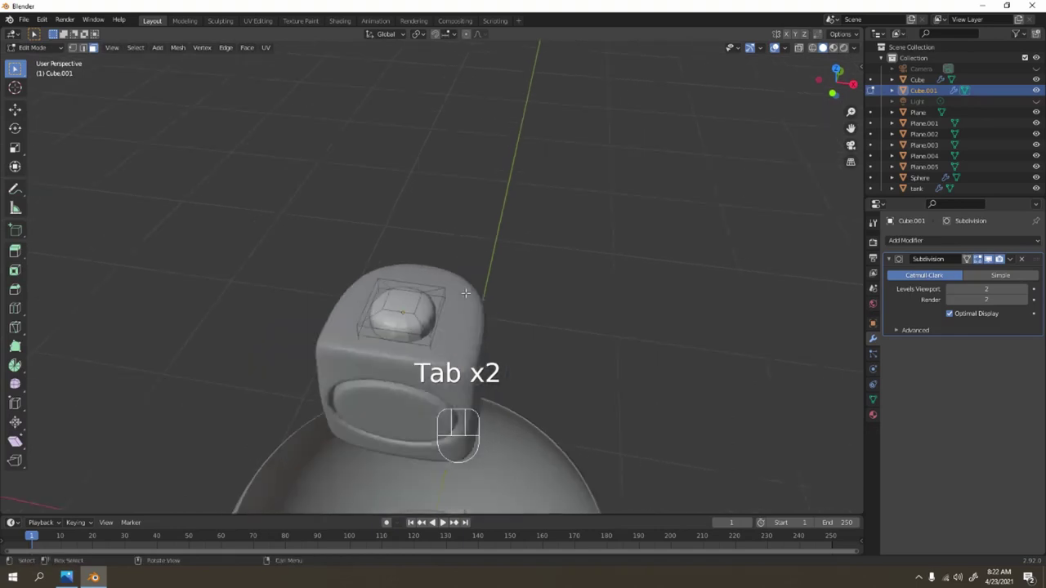
{"action": "middle_click", "coordinate": [989, 253]}
{"action": "key", "text": "KP_1"}
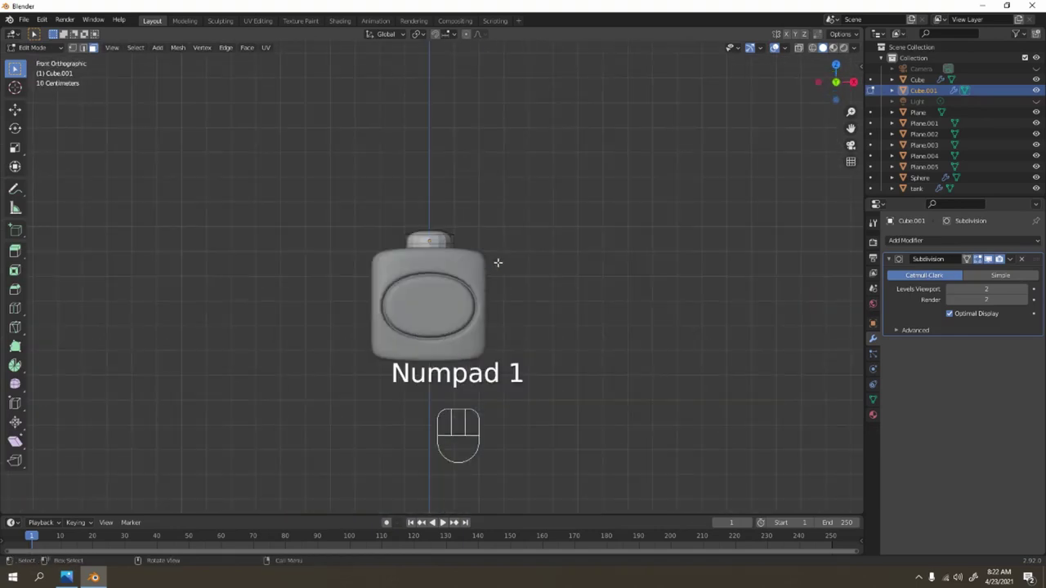
{"action": "key", "text": "Tab"}
{"action": "key", "text": "shift+a"}
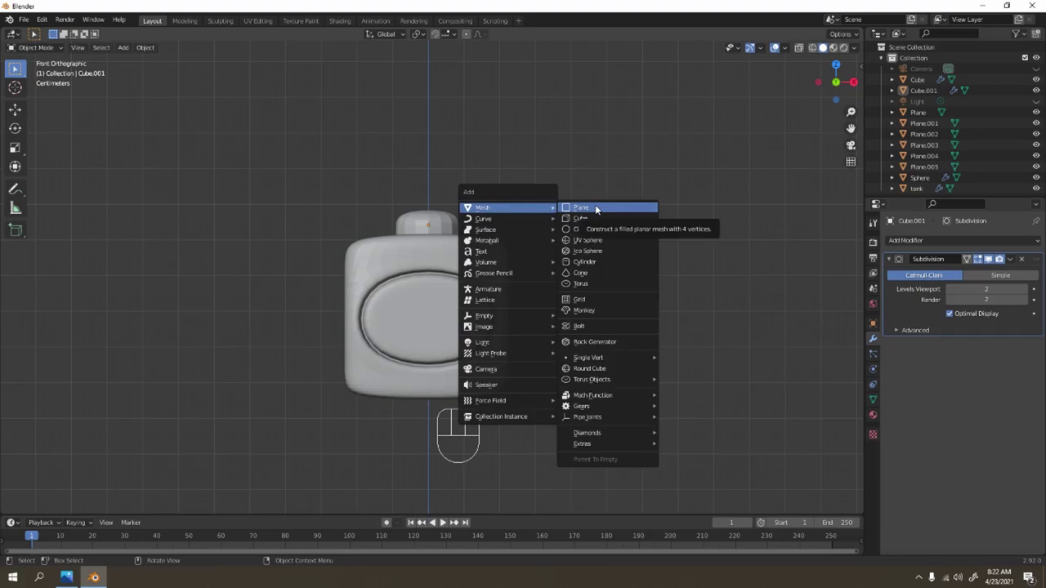
Rotate, shrink and stretch the new plane into a tall thin antenna strip
{"action": "key", "text": "r"}
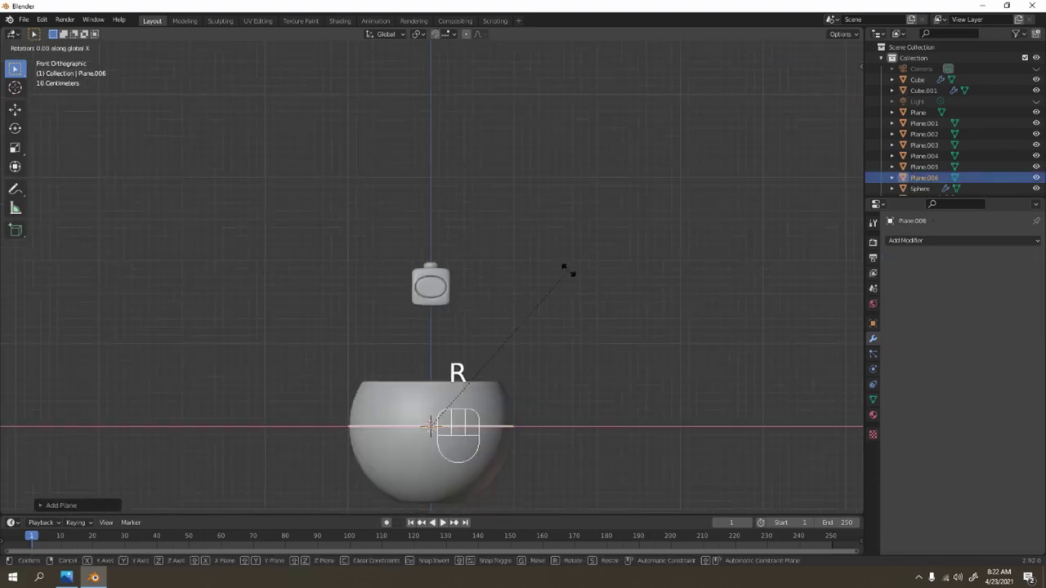
{"action": "key", "text": "g"}
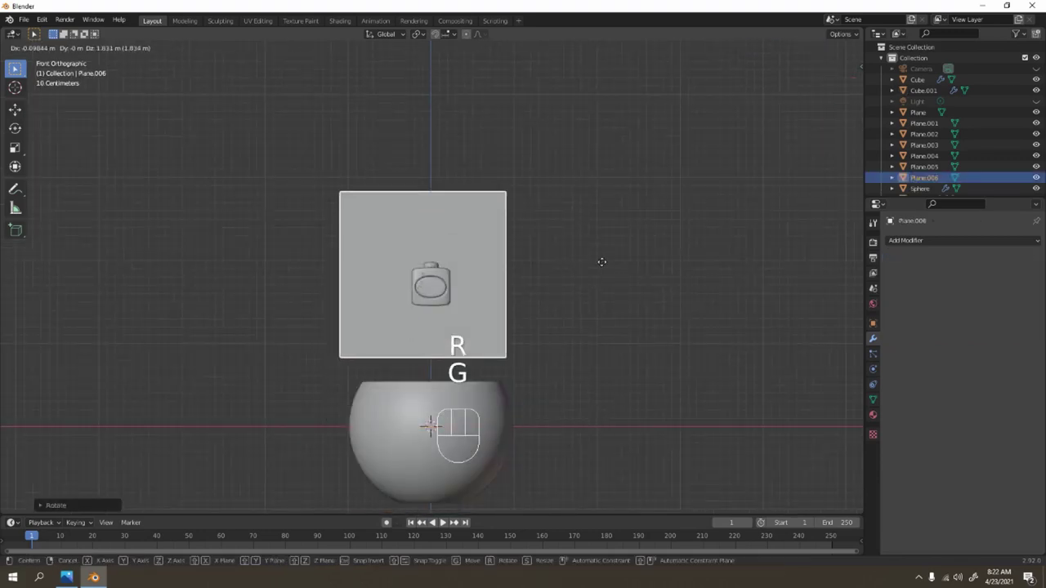
{"action": "key", "text": "s"}
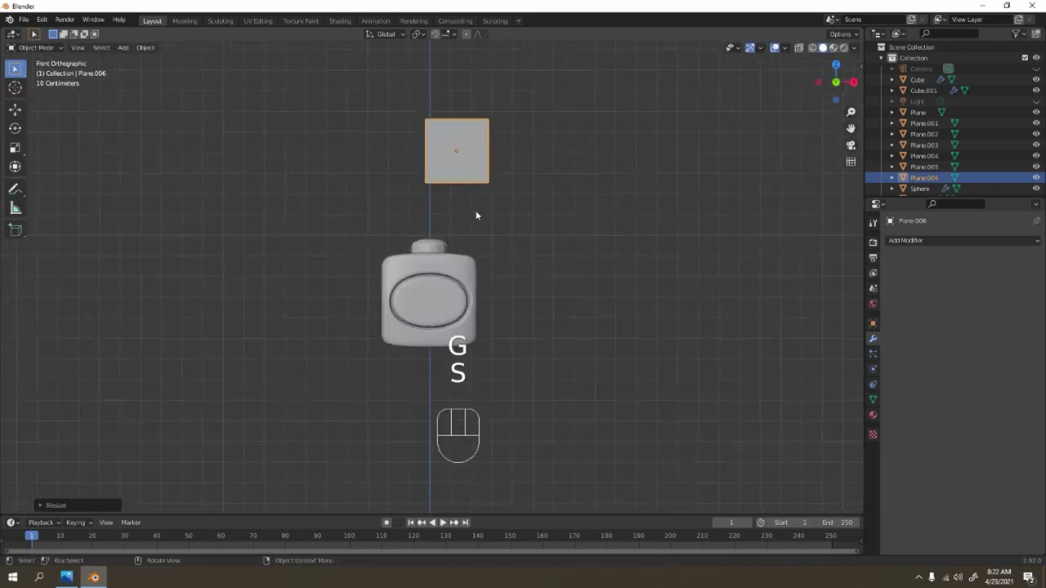
{"action": "left_click_drag", "start_coordinate": [503, 290], "coordinate": [533, 366]}
{"action": "key", "text": "s"}
{"action": "key", "text": "s"}
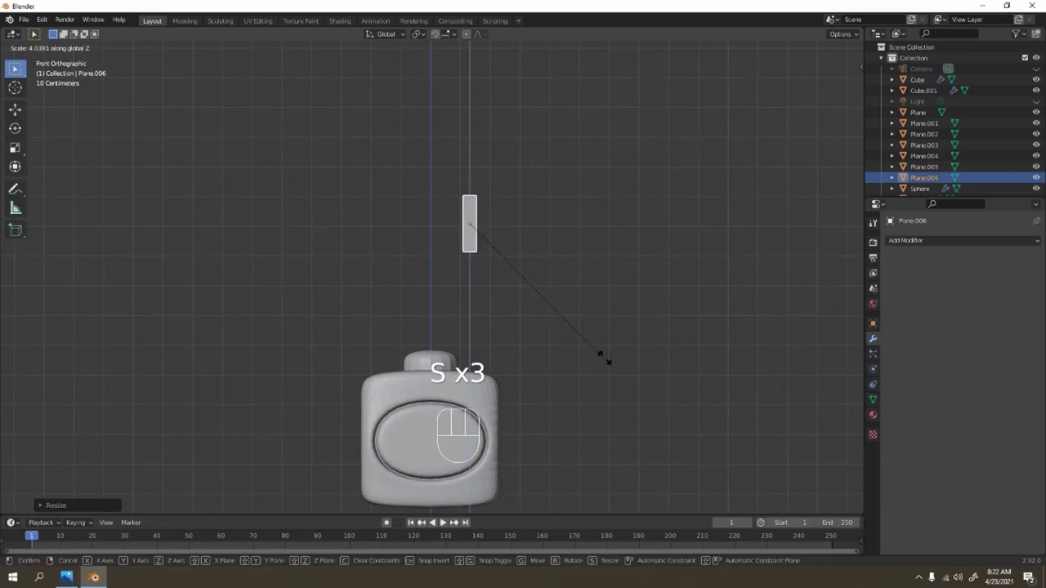
Move the antenna strip onto the filter box top, sliding it along X and Y
{"action": "key", "text": "g"}
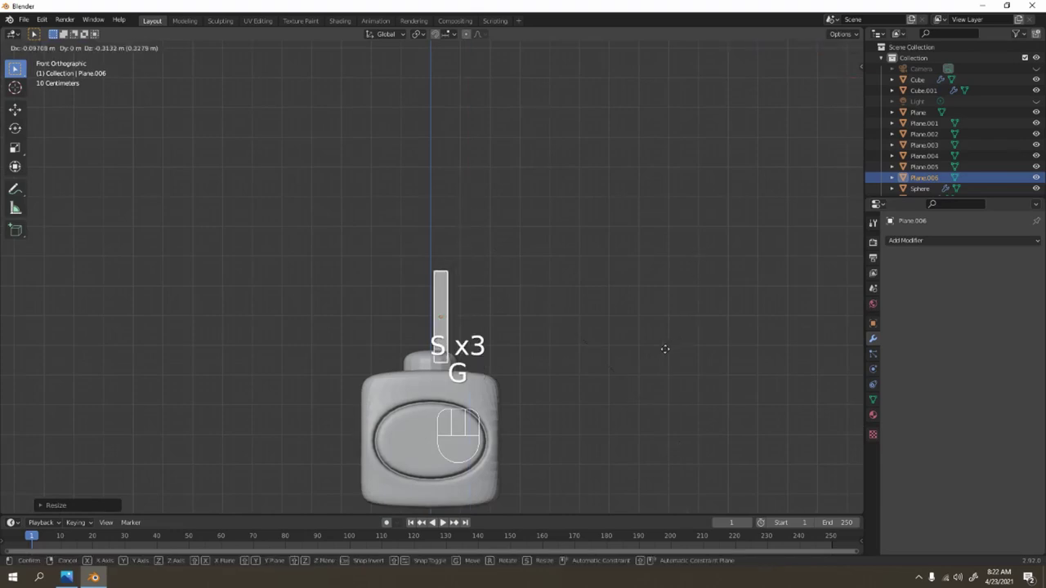
{"action": "key", "text": "g"}
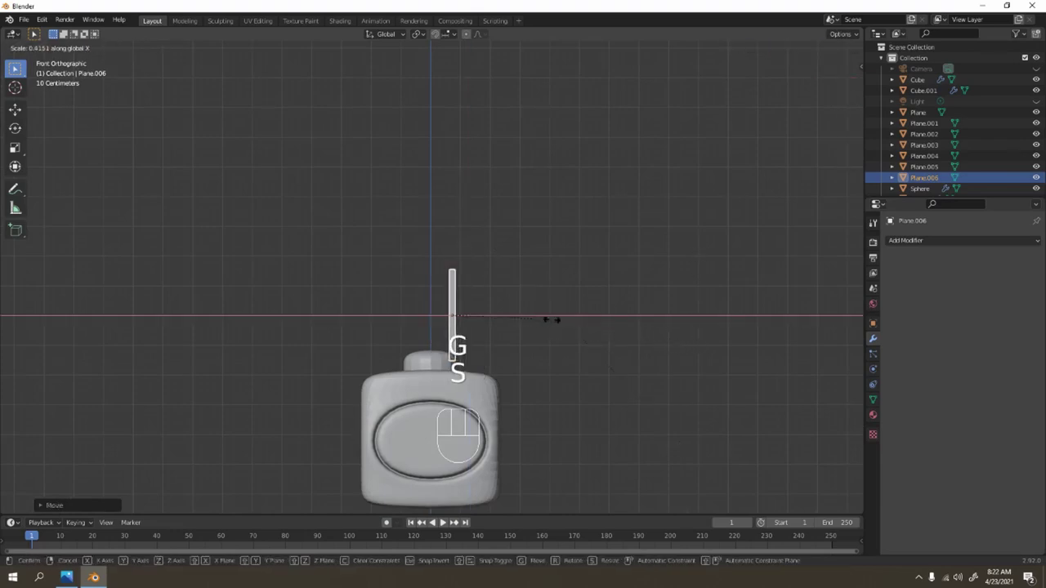
{"action": "key", "text": "r"}
{"action": "key", "text": "g"}
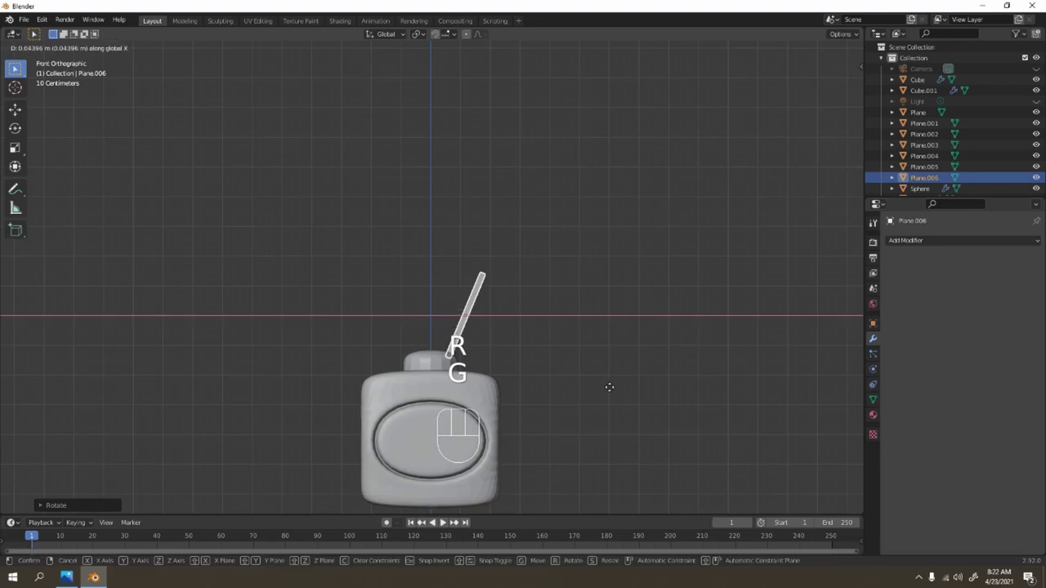
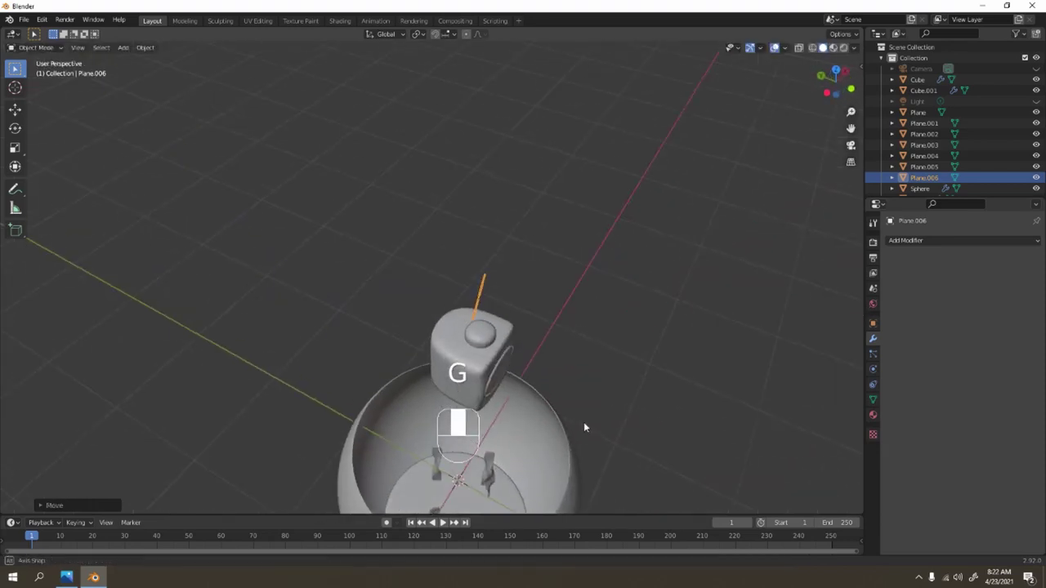
{"action": "key", "text": "g"}
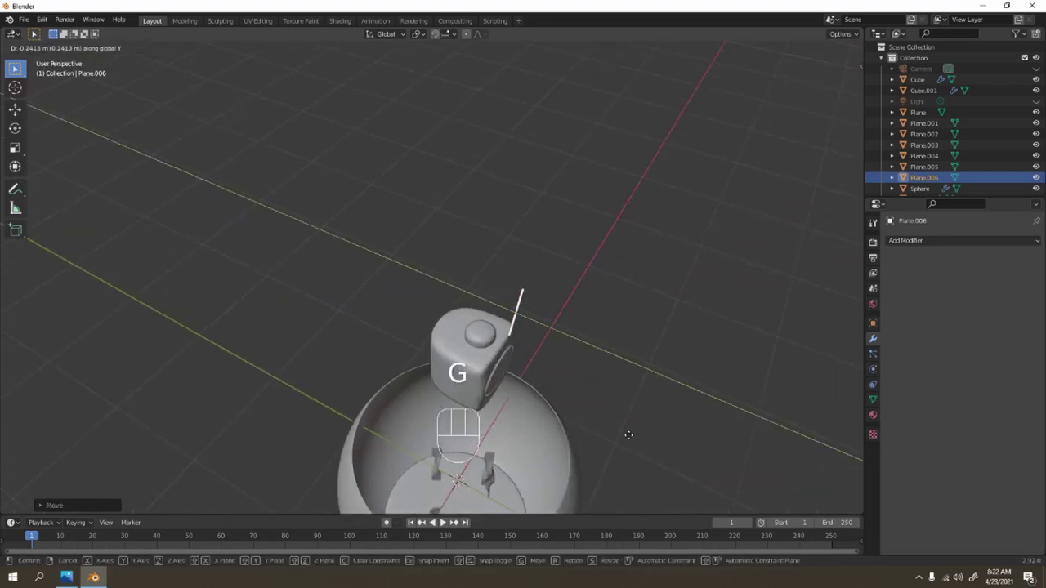
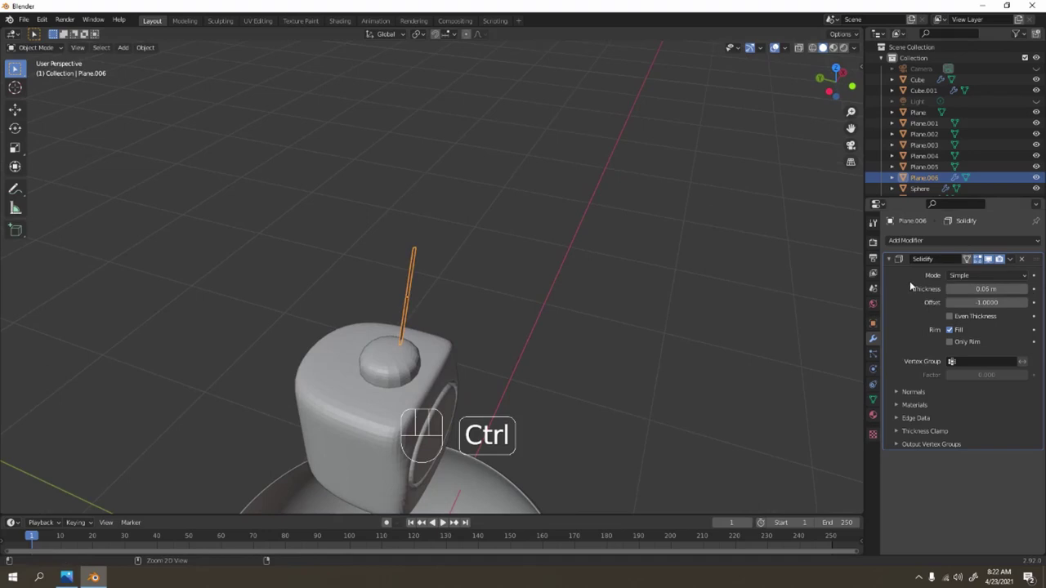
Add an edge loop across the antenna strip and slide it along its length
{"action": "key", "text": "ctrl+a"}
{"action": "middle_click", "coordinate": [584, 291]}
{"action": "left_click_drag", "start_coordinate": [895, 243], "coordinate": [857, 440]}
{"action": "left_click_drag", "start_coordinate": [507, 321], "coordinate": [538, 325]}
{"action": "middle_click", "coordinate": [516, 297]}
{"action": "key", "text": "ctrl+r"}
{"action": "key", "text": "Tab"}
{"action": "key", "text": "ctrl+r"}
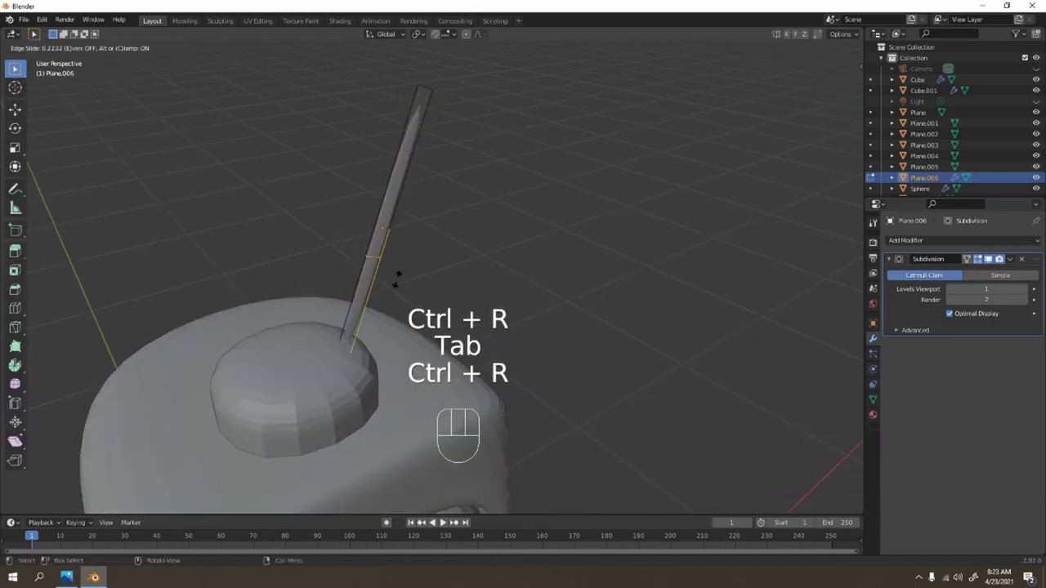
{"action": "key", "text": "ctrl+r"}
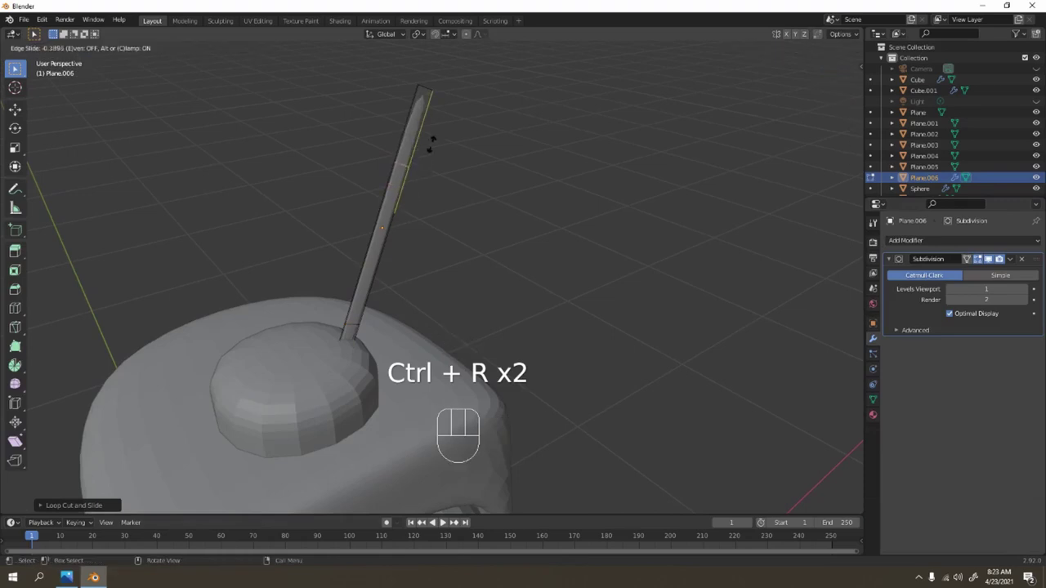
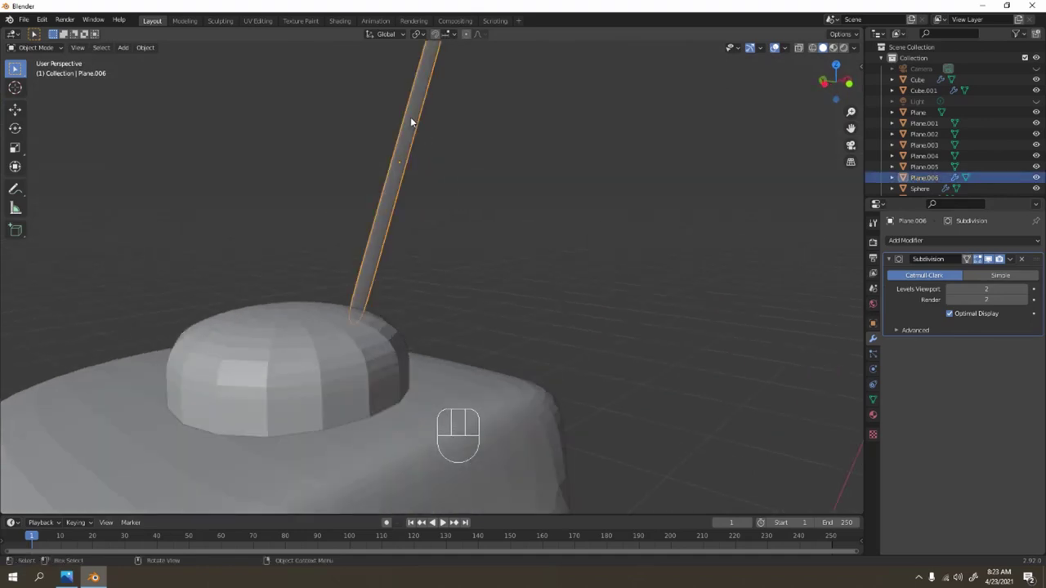
Thicken the antenna rod by scaling it along one axis
{"action": "middle_click", "coordinate": [454, 146]}
{"action": "key", "text": "s"}
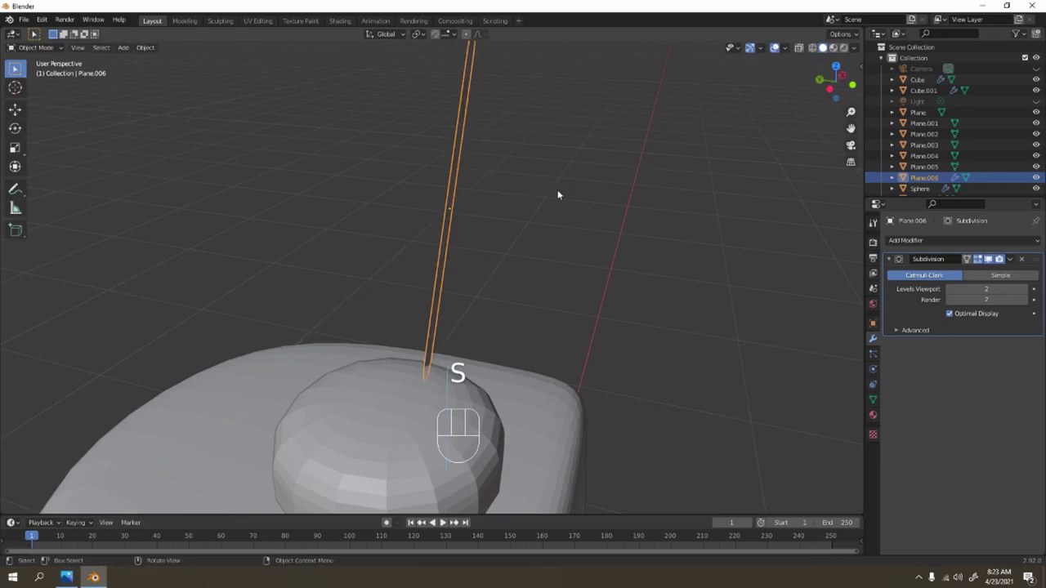
{"action": "key", "text": "s"}
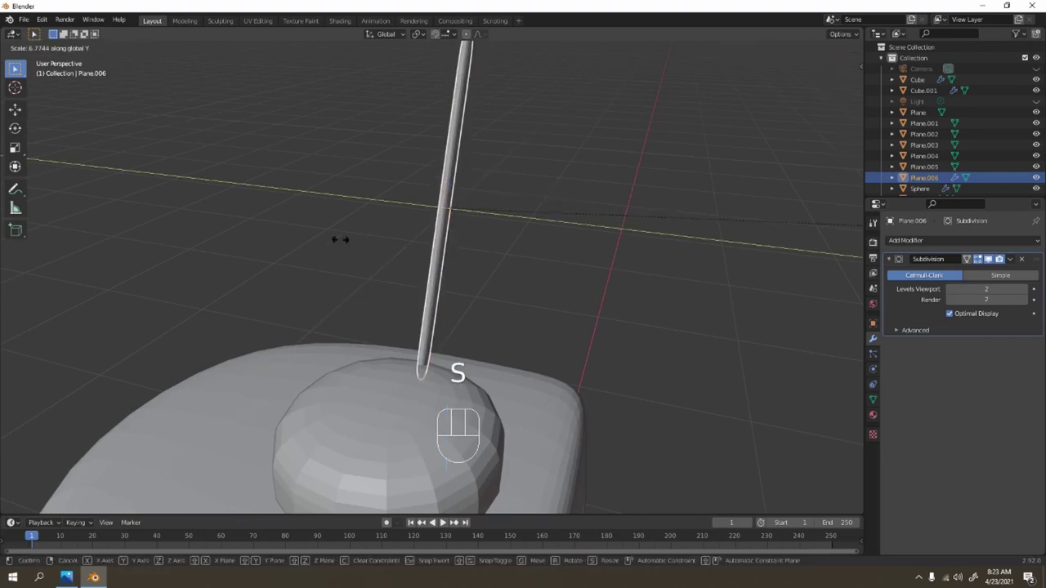
{"action": "left_click_drag", "start_coordinate": [472, 183], "coordinate": [441, 169]}
{"action": "middle_click", "coordinate": [456, 201]}
Give the rod a Subdivision Surface modifier at level 2 and smooth shading
{"action": "right_click", "coordinate": [427, 213]}
{"action": "left_click_drag", "start_coordinate": [492, 183], "coordinate": [355, 223]}
{"action": "left_click", "coordinate": [326, 94]}
{"action": "left_click_drag", "start_coordinate": [252, 218], "coordinate": [361, 204]}
{"action": "left_click", "coordinate": [341, 441]}
{"action": "left_click_drag", "start_coordinate": [335, 406], "coordinate": [514, 333]}
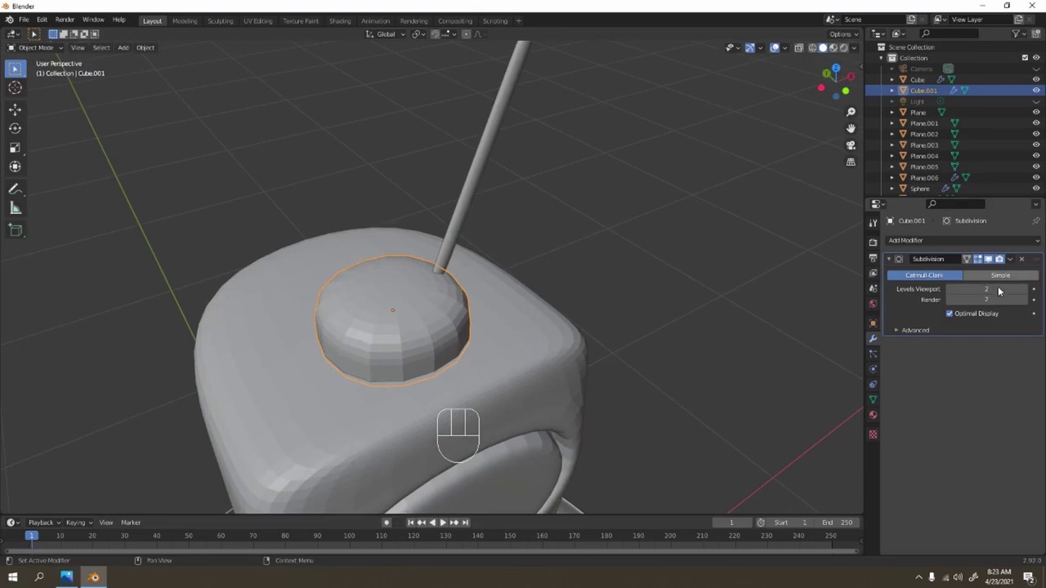
Raise the cap's Subdivision level to 3 and apply the modifier permanently
{"action": "left_click", "coordinate": [1025, 291]}
{"action": "middle_click", "coordinate": [988, 253]}
{"action": "middle_click", "coordinate": [988, 253]}
{"action": "right_click", "coordinate": [989, 253]}
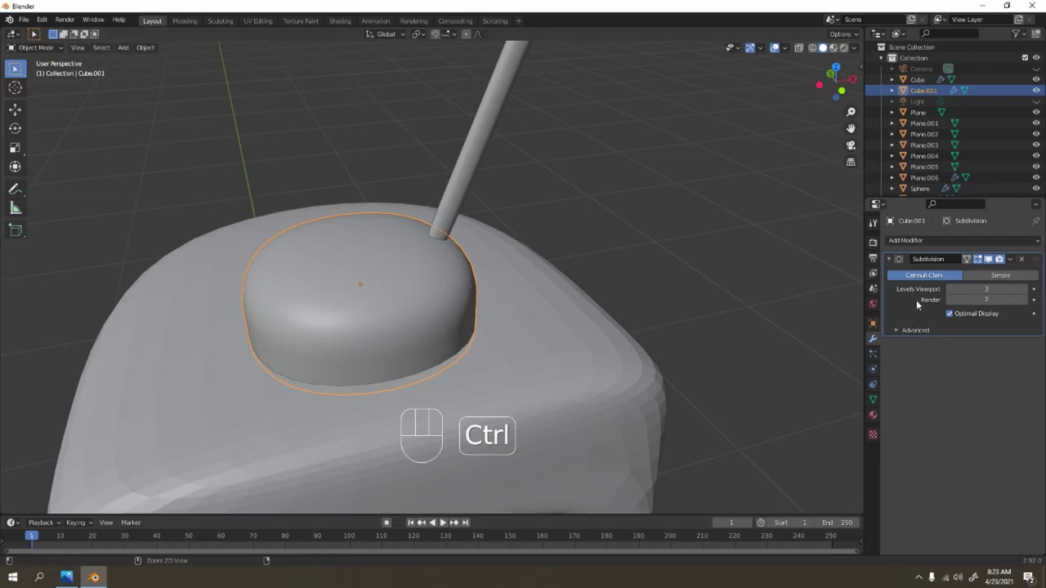
{"action": "key", "text": "ctrl+a"}
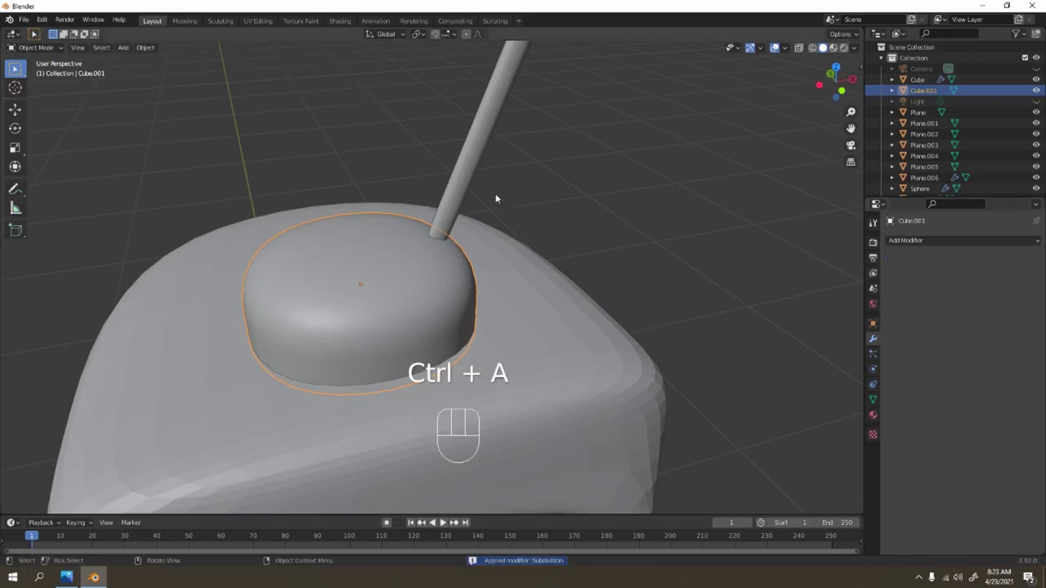
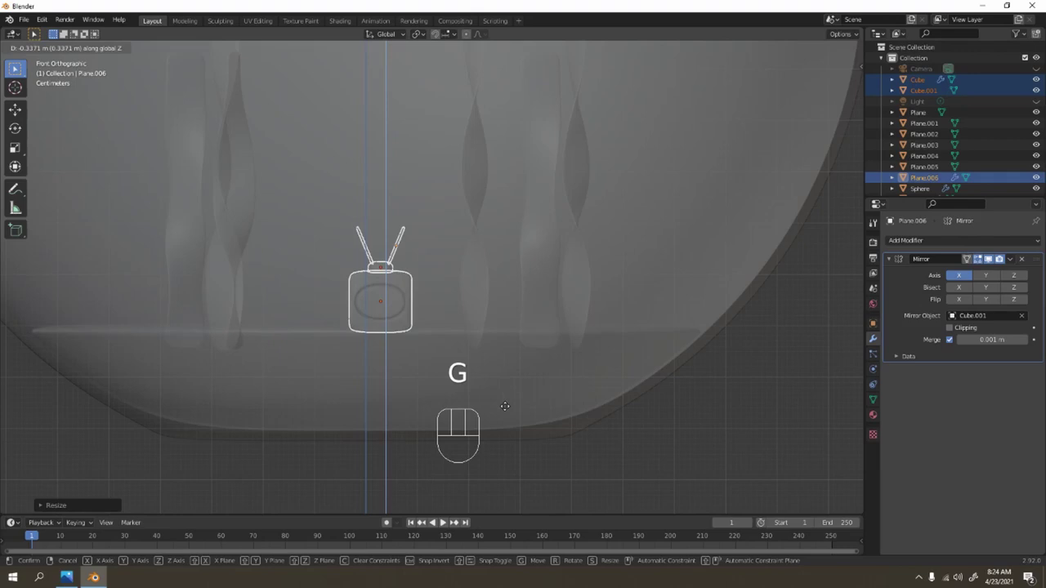
Lower the filter box into the tank near the seaweed and orbit inside the bowl
{"action": "left_click_drag", "start_coordinate": [445, 267], "coordinate": [495, 279]}
{"action": "middle_click", "coordinate": [507, 320]}
{"action": "middle_click", "coordinate": [583, 364]}
{"action": "key", "text": "g"}
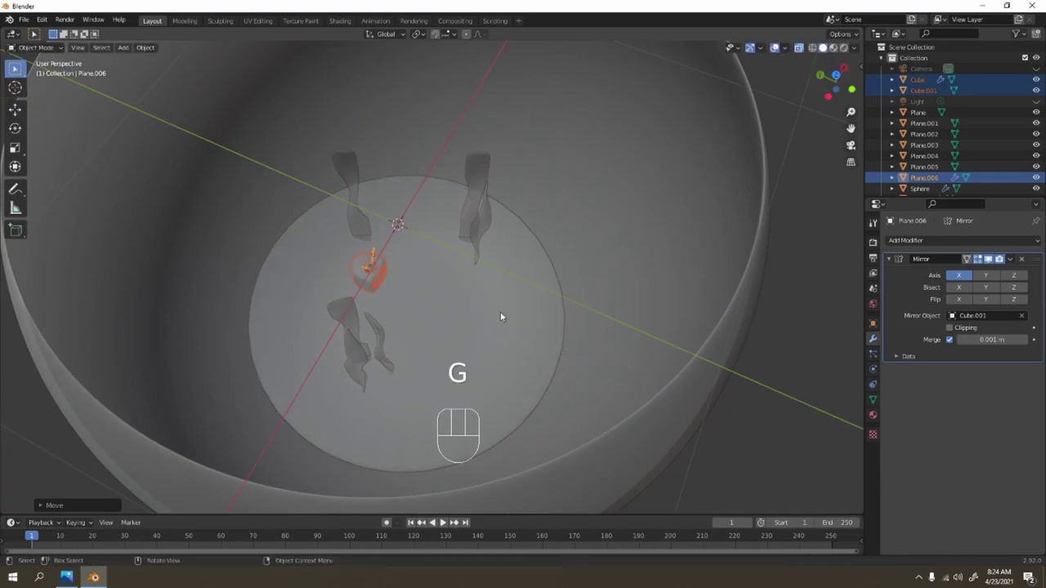
{"action": "left_click_drag", "start_coordinate": [824, 314], "coordinate": [823, 314]}
{"action": "left_click_drag", "start_coordinate": [626, 305], "coordinate": [571, 271]}
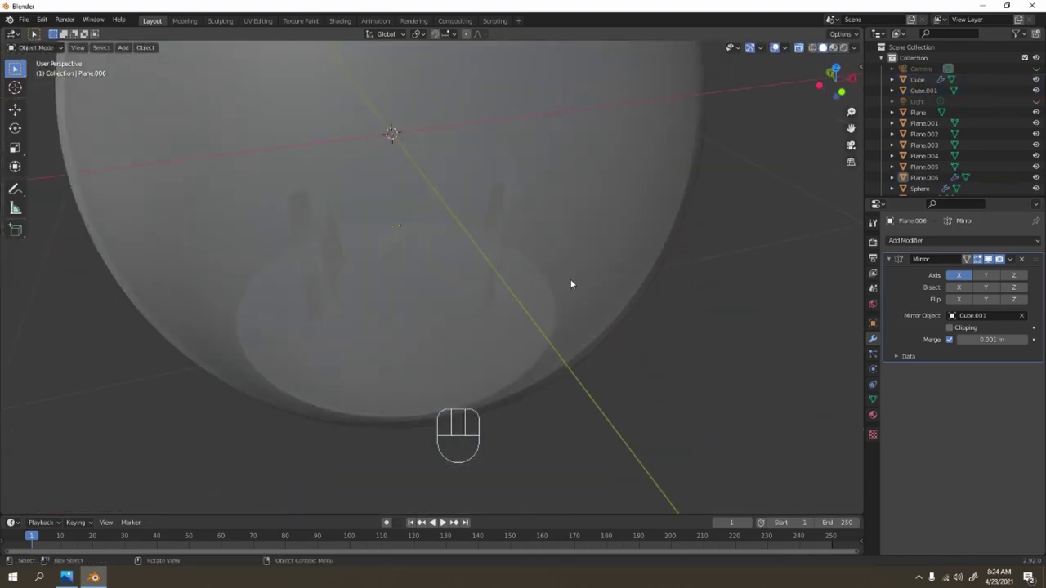
Add a cube, flatten it into a wide slab and place it under the filter box
{"action": "key", "text": "shift+a"}
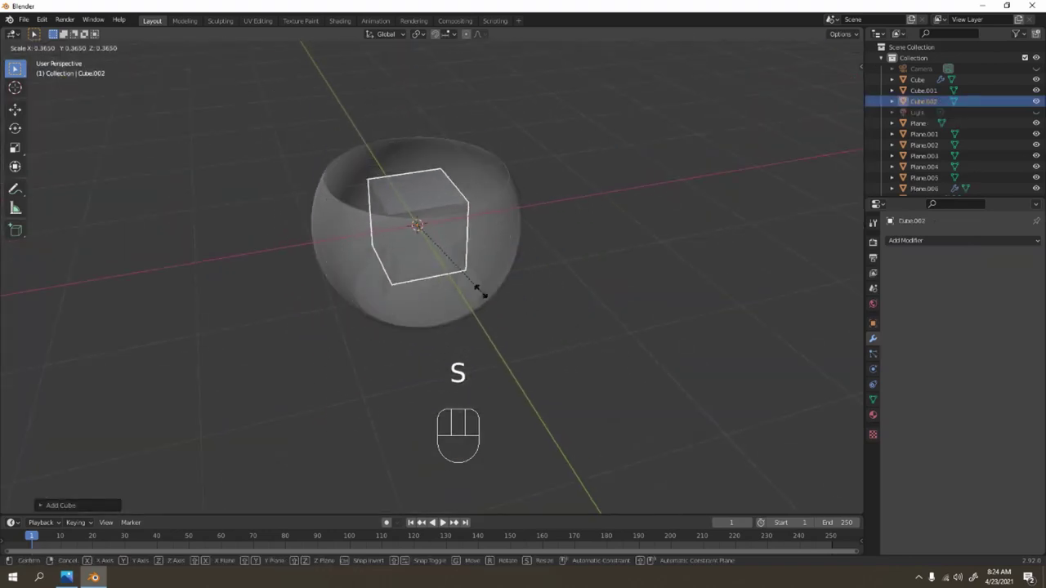
{"action": "key", "text": "s"}
{"action": "key", "text": "KP_1"}
{"action": "key", "text": "s"}
{"action": "key", "text": "g"}
{"action": "key", "text": "s"}
{"action": "left_click_drag", "start_coordinate": [389, 212], "coordinate": [356, 190]}
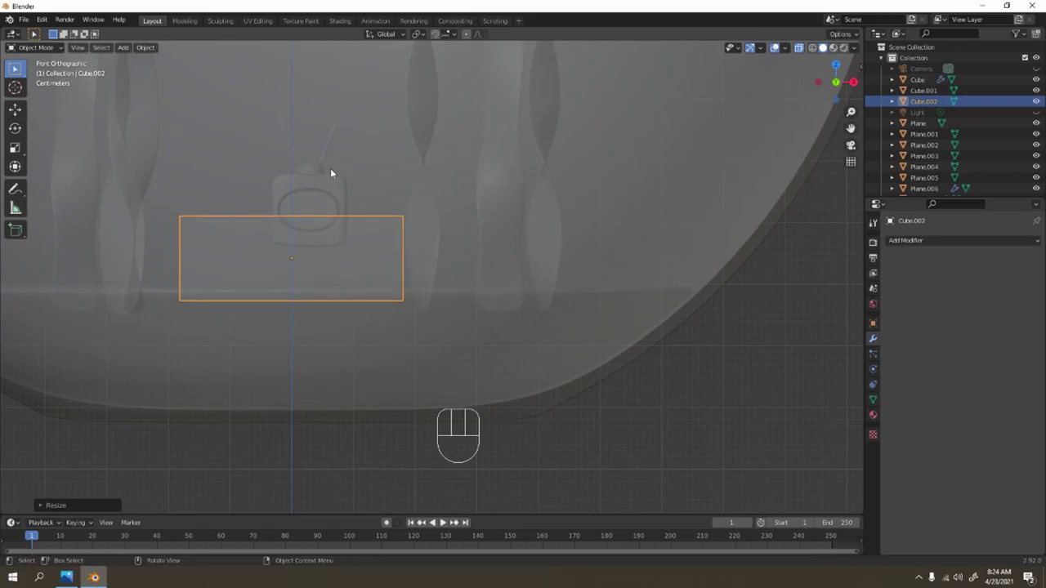
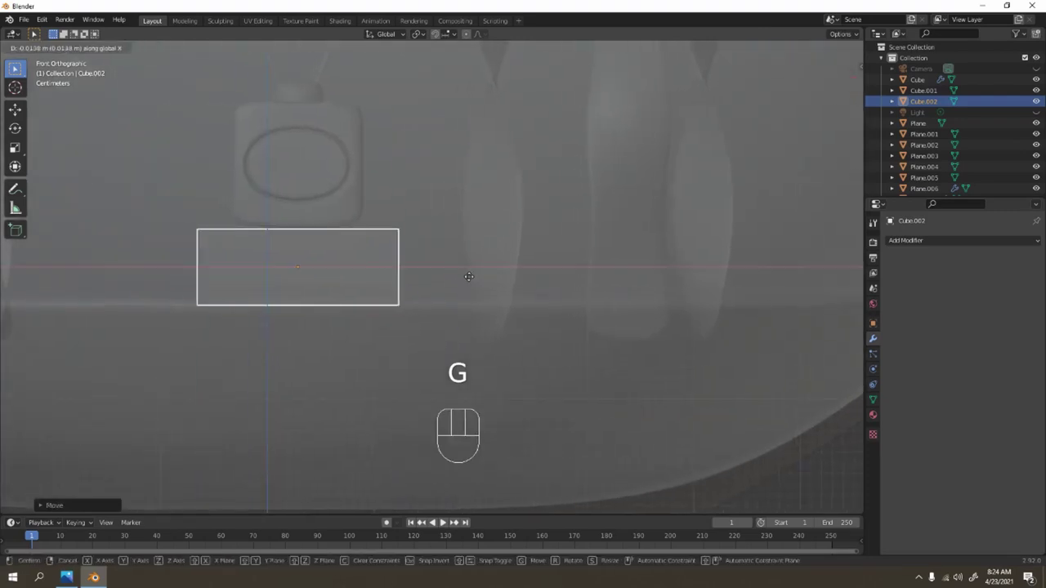
{"action": "key", "text": "g"}
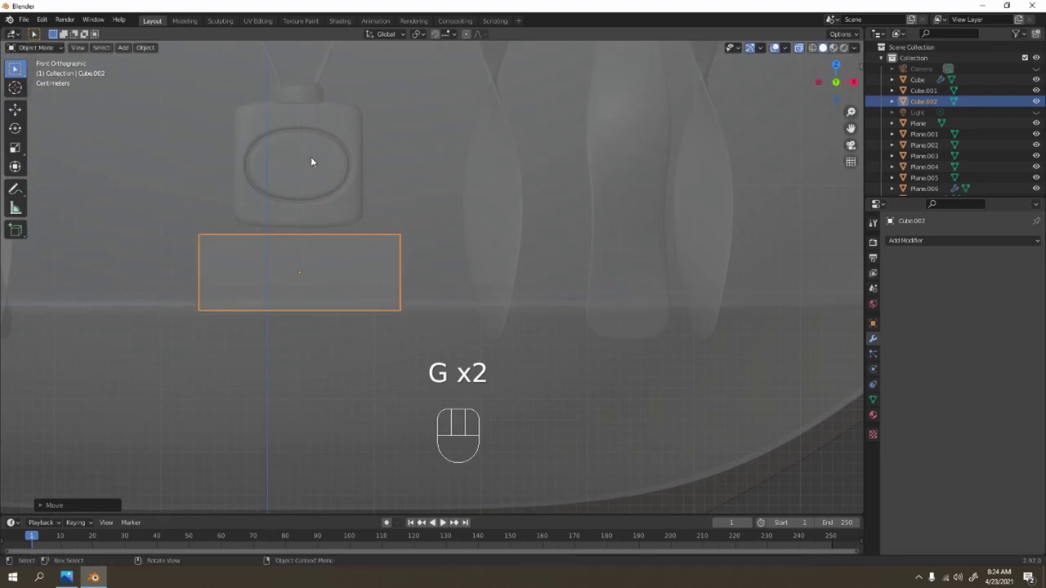
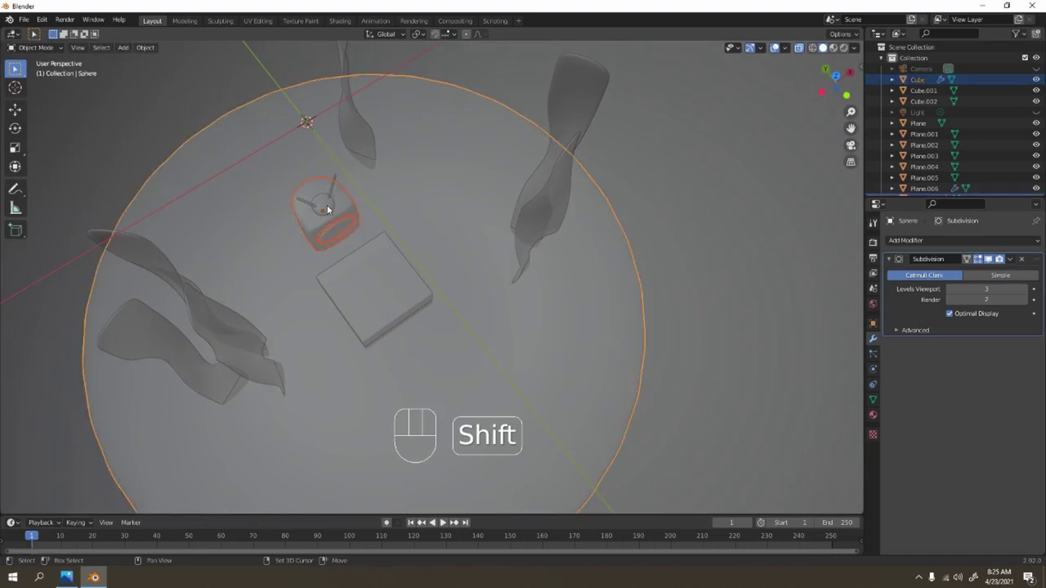
Rename the Sphere to 'tank' in the Outliner and turn off X-ray display
{"action": "left_click", "coordinate": [420, 196]}
{"action": "middle_click", "coordinate": [297, 154]}
{"action": "middle_click", "coordinate": [396, 204]}
{"action": "middle_click", "coordinate": [359, 174]}
{"action": "left_click_drag", "start_coordinate": [260, 107], "coordinate": [300, 161]}
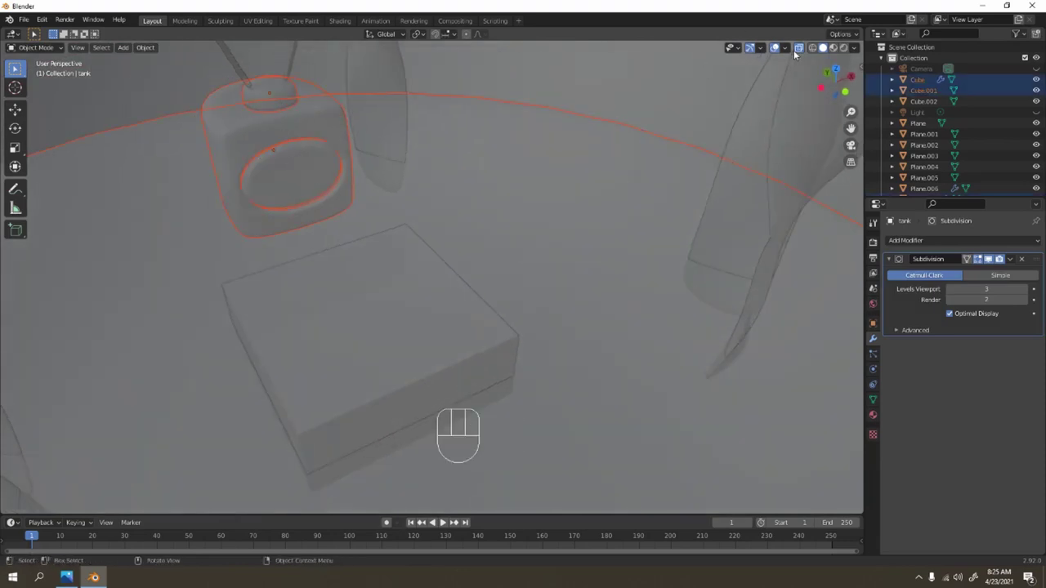
{"action": "left_click", "coordinate": [798, 47]}
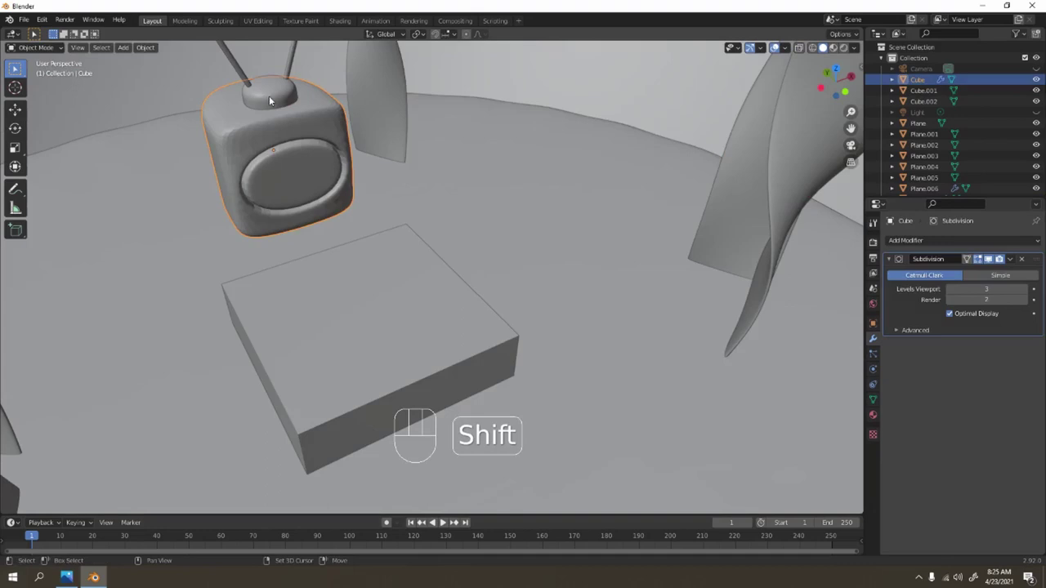
Move the filter box, cap and antennas together along Y onto the base slab
{"action": "left_click", "coordinate": [776, 41]}
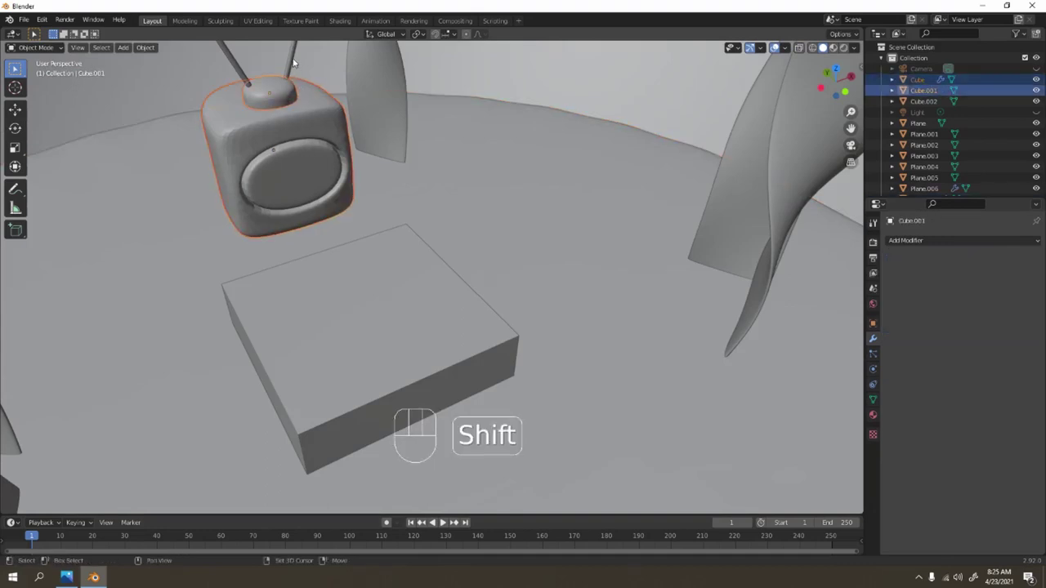
{"action": "key", "text": "g"}
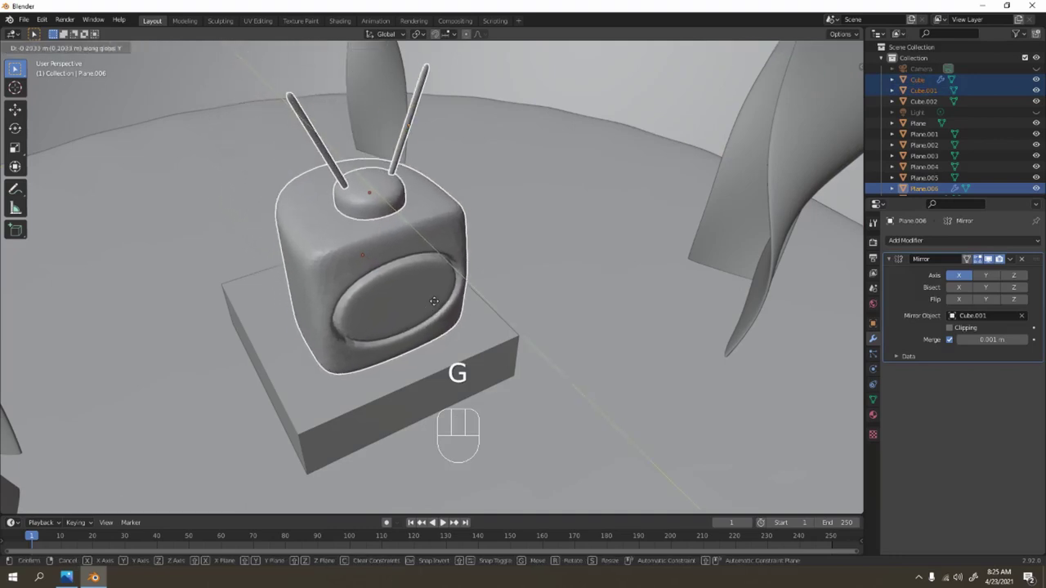
{"action": "key", "text": "KP_1"}
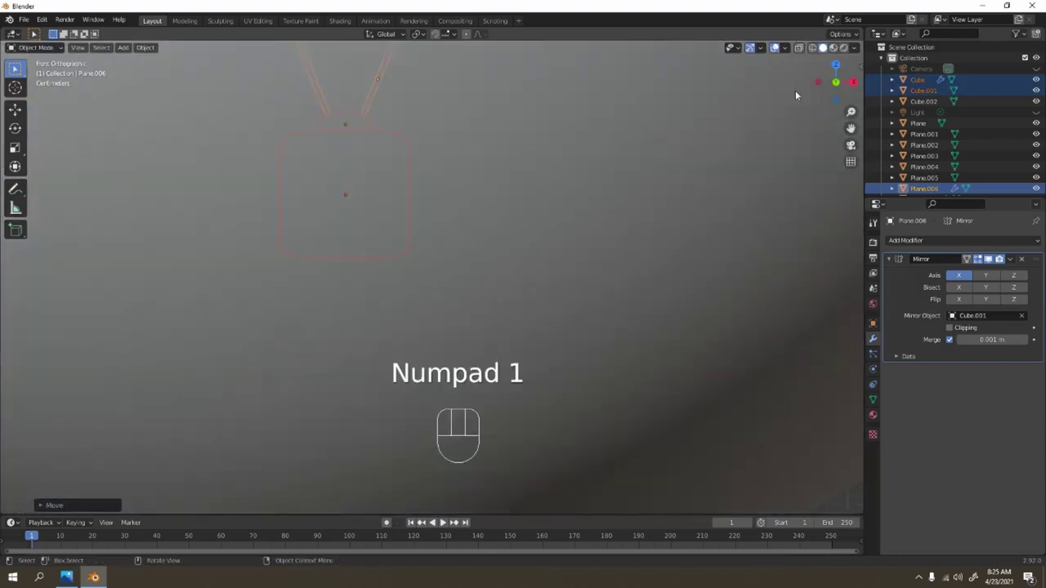
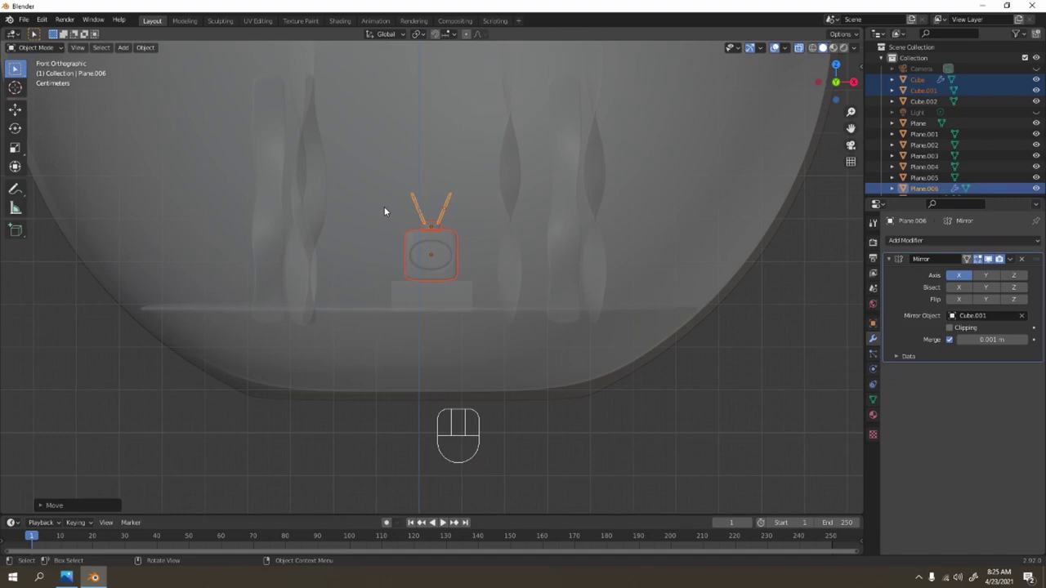
Orbit and zoom around the tank to look over the finished scene
{"action": "left_click_drag", "start_coordinate": [397, 248], "coordinate": [457, 253]}
{"action": "middle_click", "coordinate": [589, 281]}
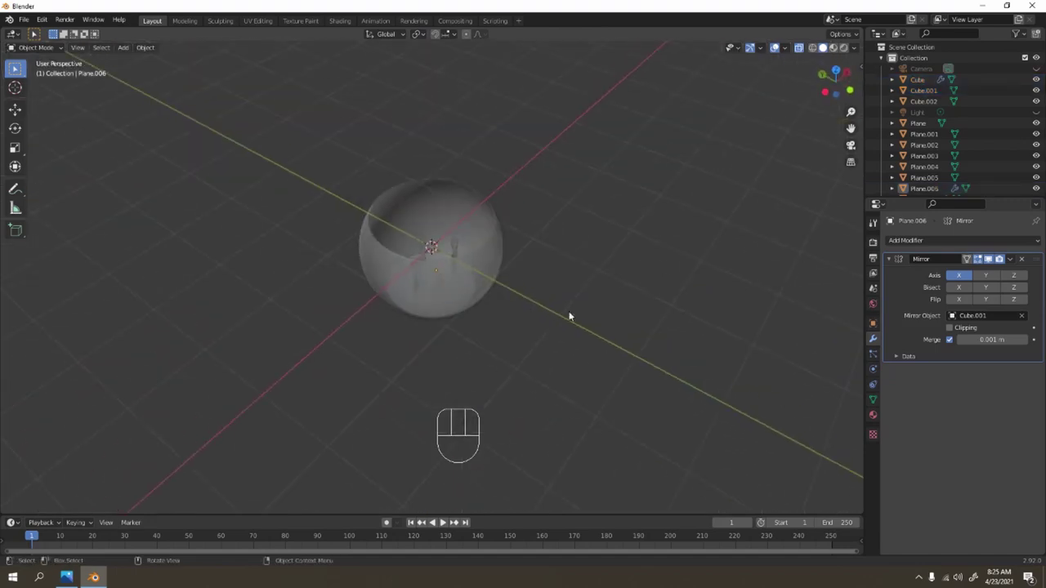
{"action": "left_click_drag", "start_coordinate": [466, 301], "coordinate": [464, 252]}
{"action": "left_click_drag", "start_coordinate": [581, 212], "coordinate": [602, 252]}
{"action": "middle_click", "coordinate": [603, 271]}
{"action": "left_click_drag", "start_coordinate": [681, 263], "coordinate": [649, 245]}
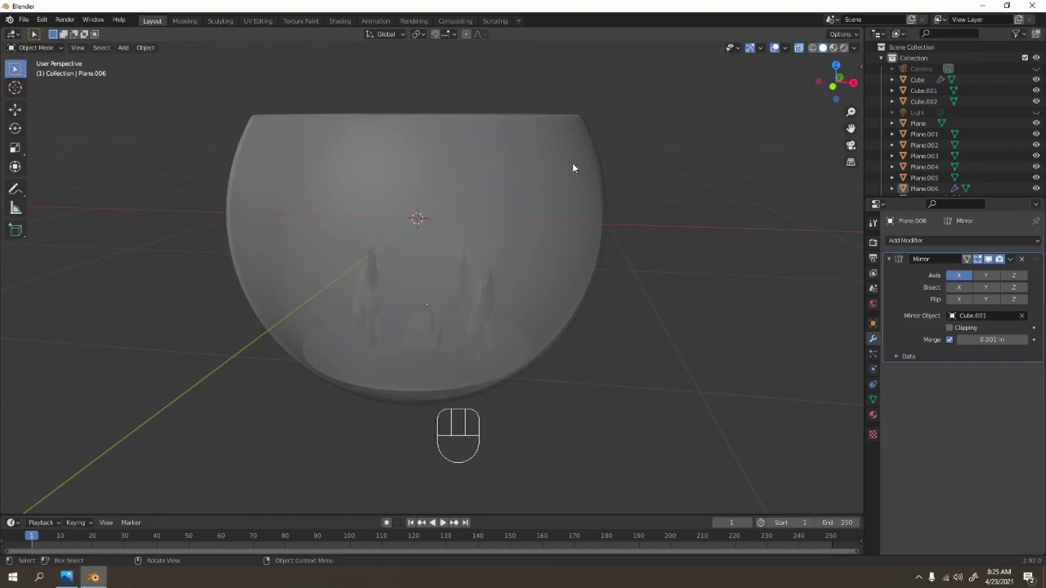
{"action": "left_click_drag", "start_coordinate": [458, 210], "coordinate": [508, 203]}
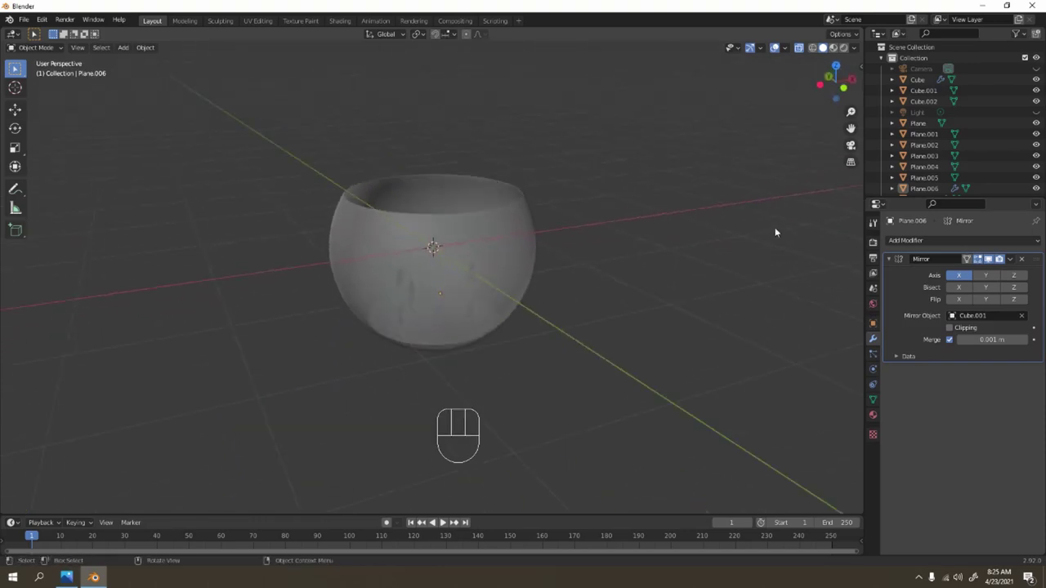
{"action": "middle_click", "coordinate": [600, 221]}
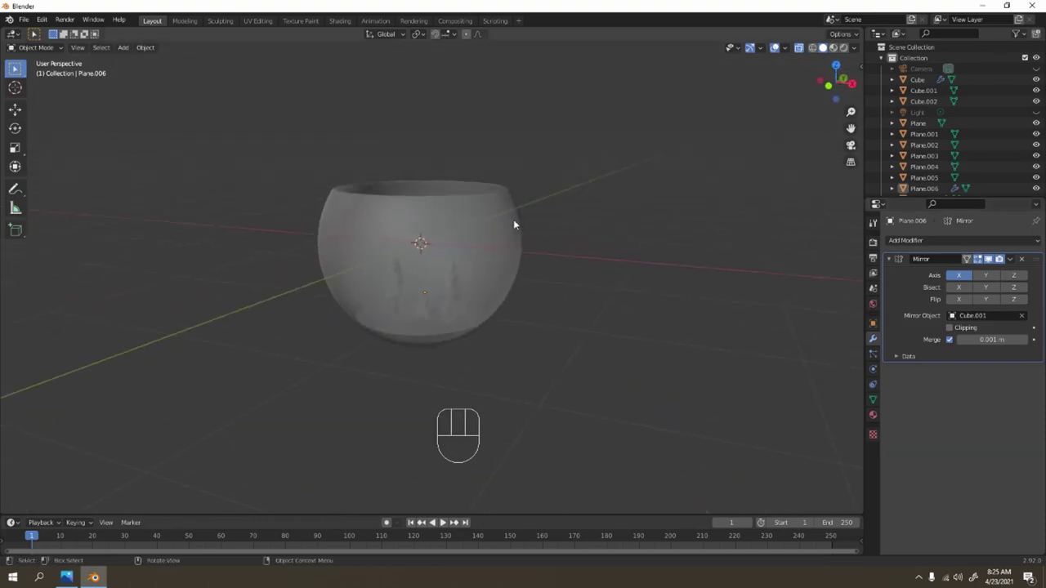